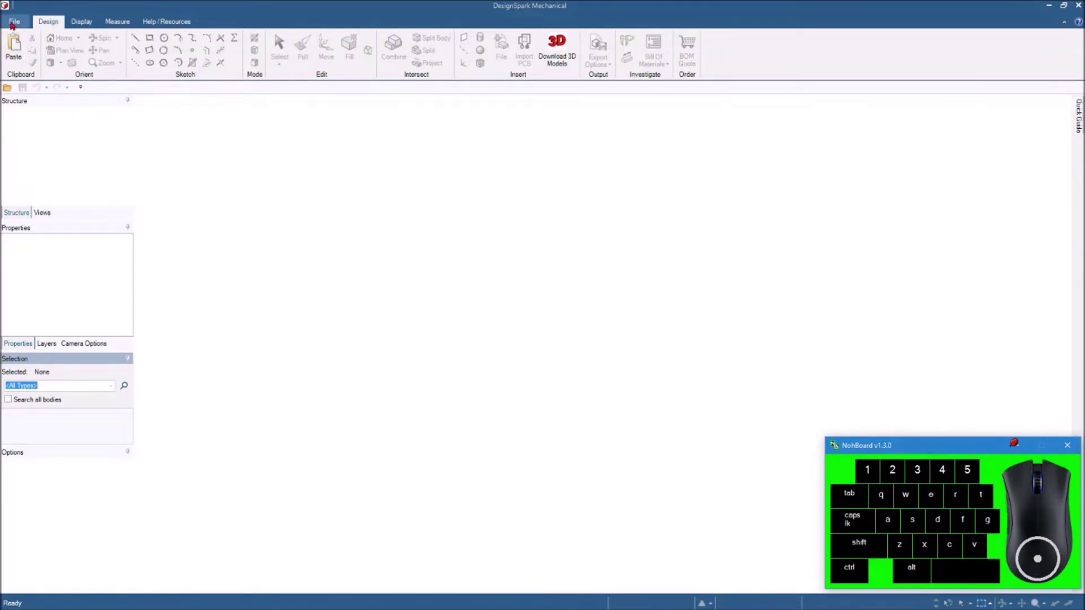
Step: Create a new blank design (Design2) and view its sketch grid from directly above
left_click(13, 19)
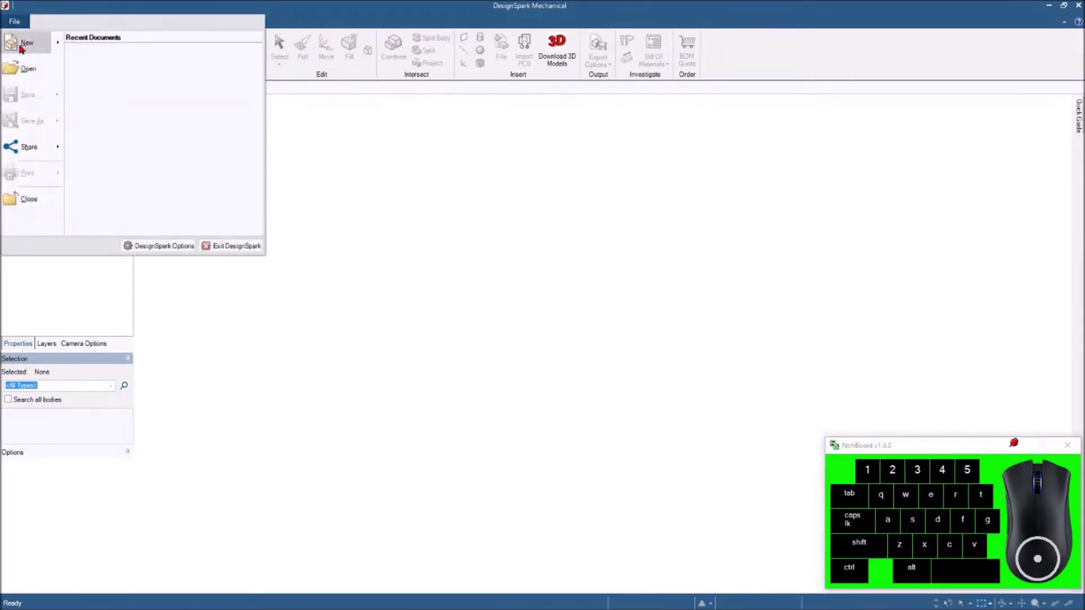
left_click(29, 42)
left_click(113, 58)
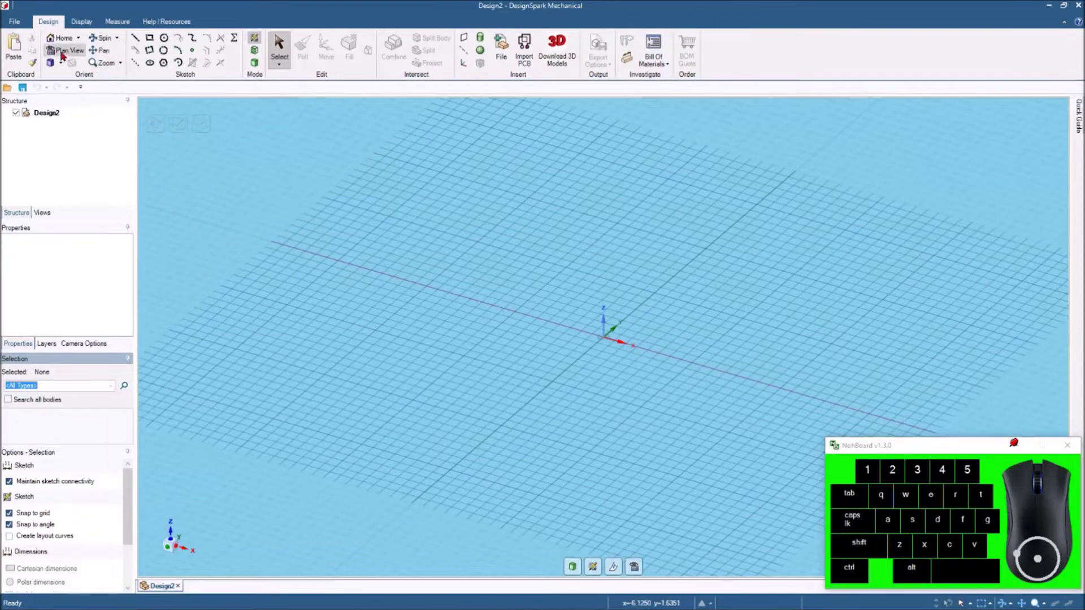
left_click(64, 50)
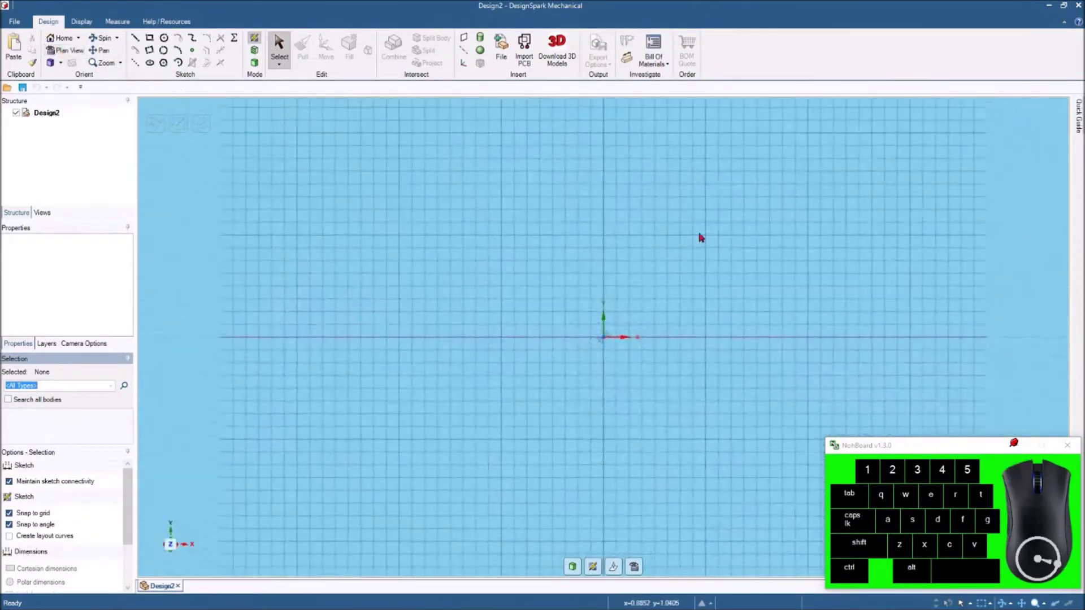
scroll("up", 3)
scroll("down", 3)
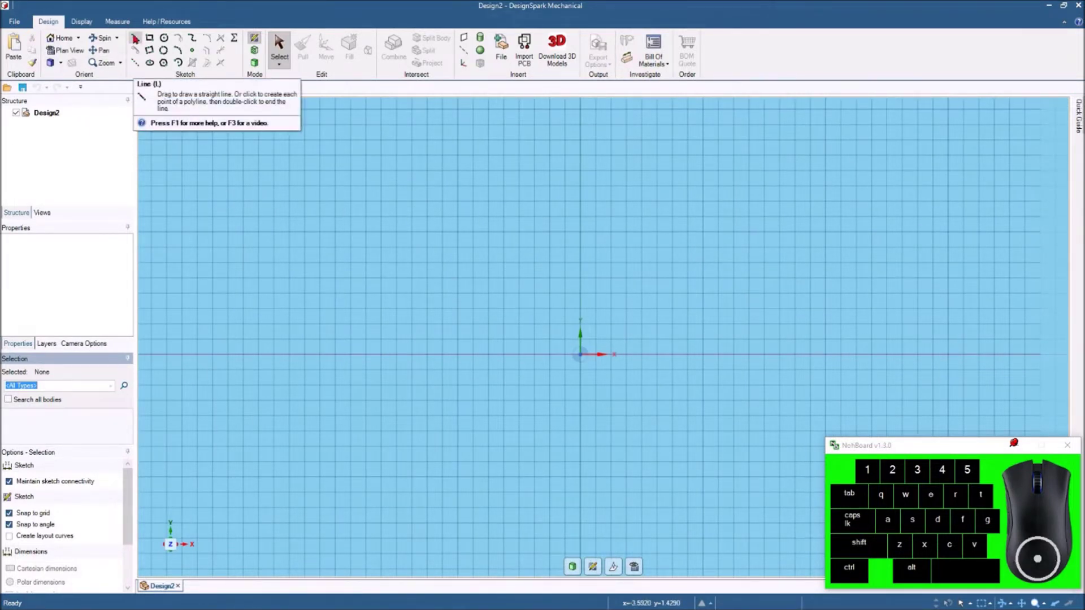
Step: Draw a 3.75in horizontal base line along X starting at the origin
left_click(138, 38)
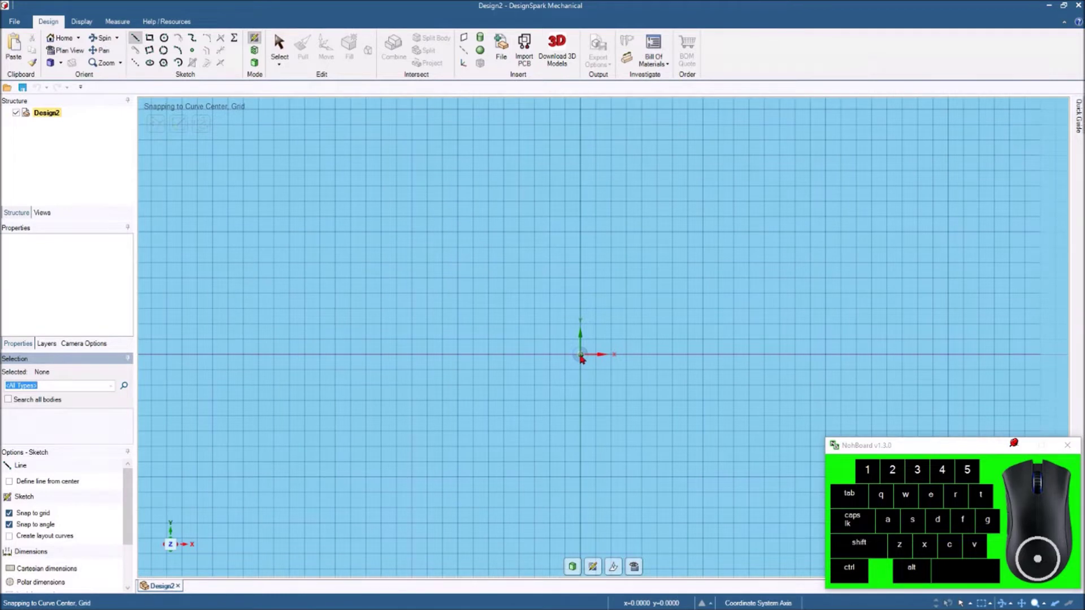
left_click(584, 356)
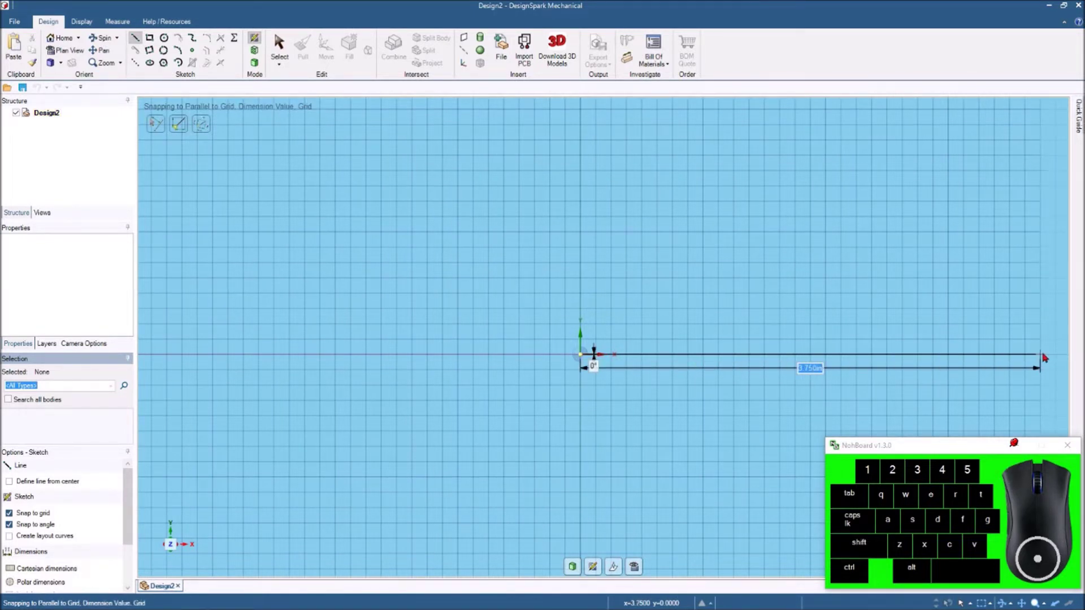
key("space")
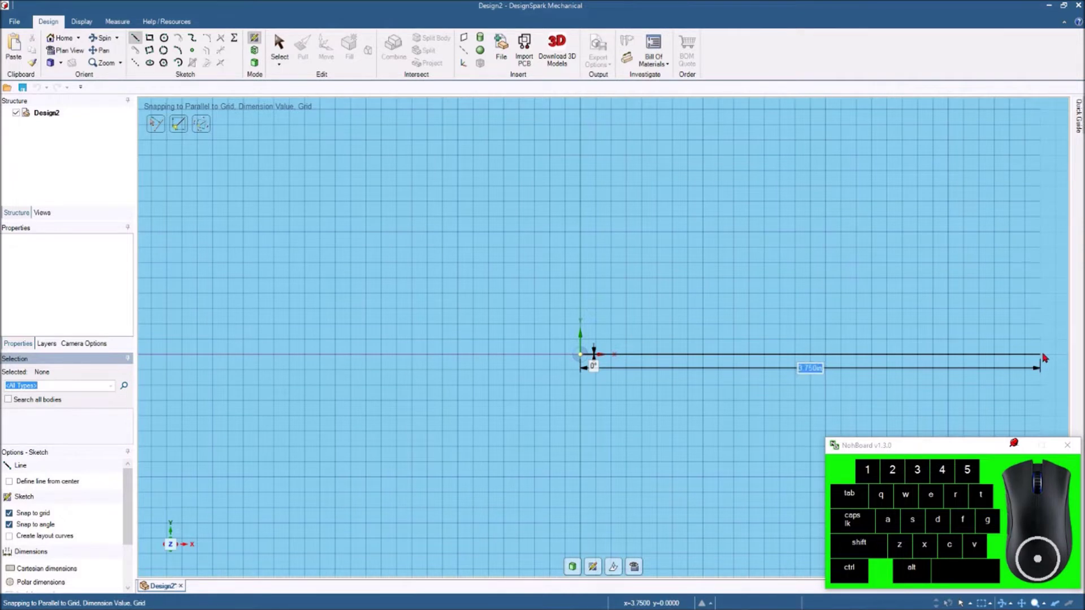
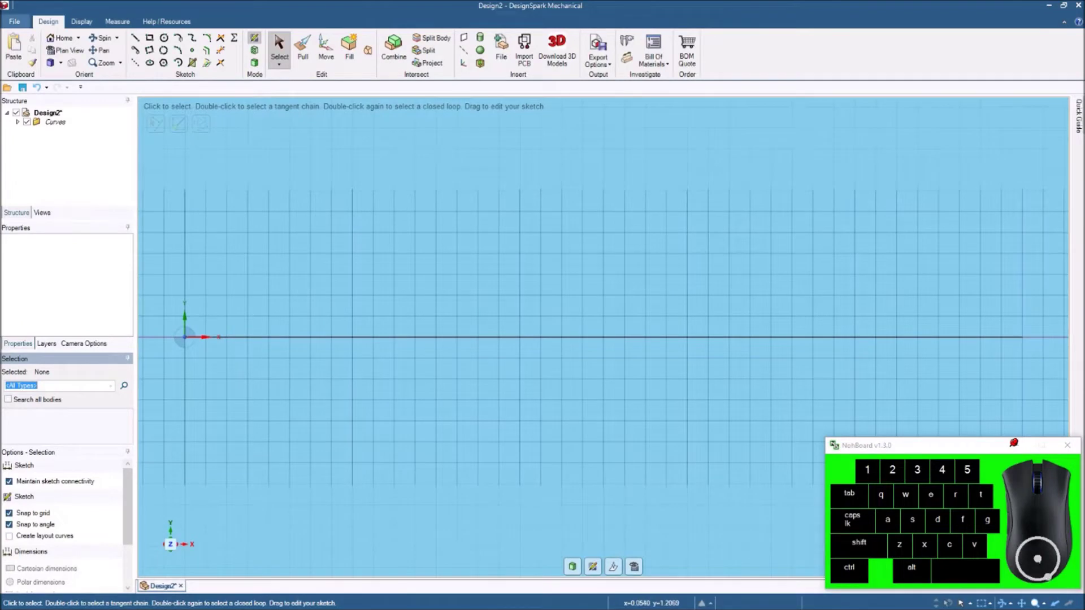
Step: Draw a 45° line rising from the origin and a short horizontal top line, entering their lengths
left_click(138, 36)
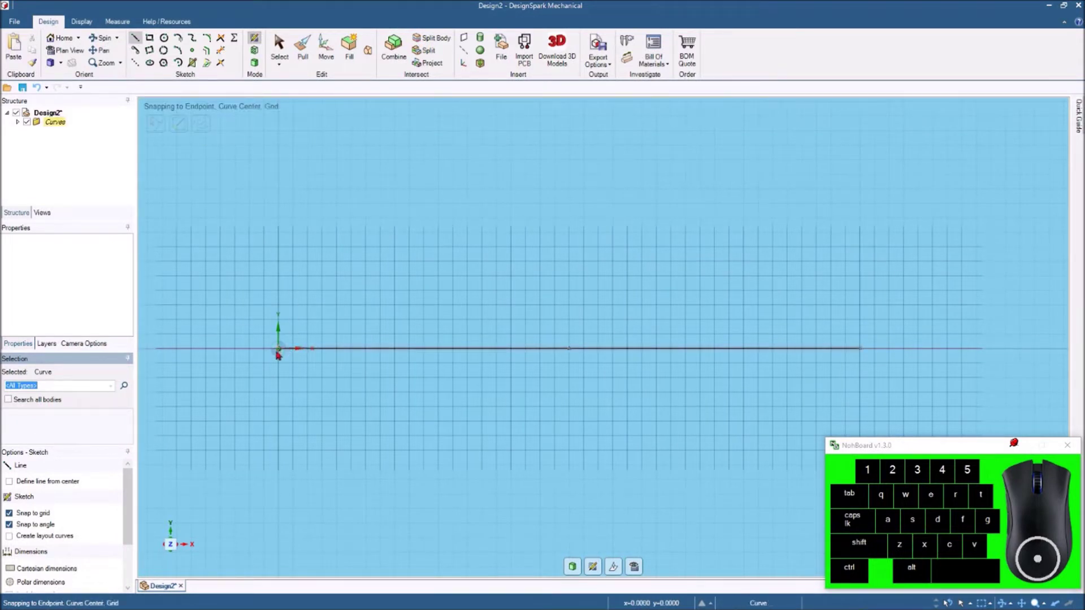
left_click(283, 352)
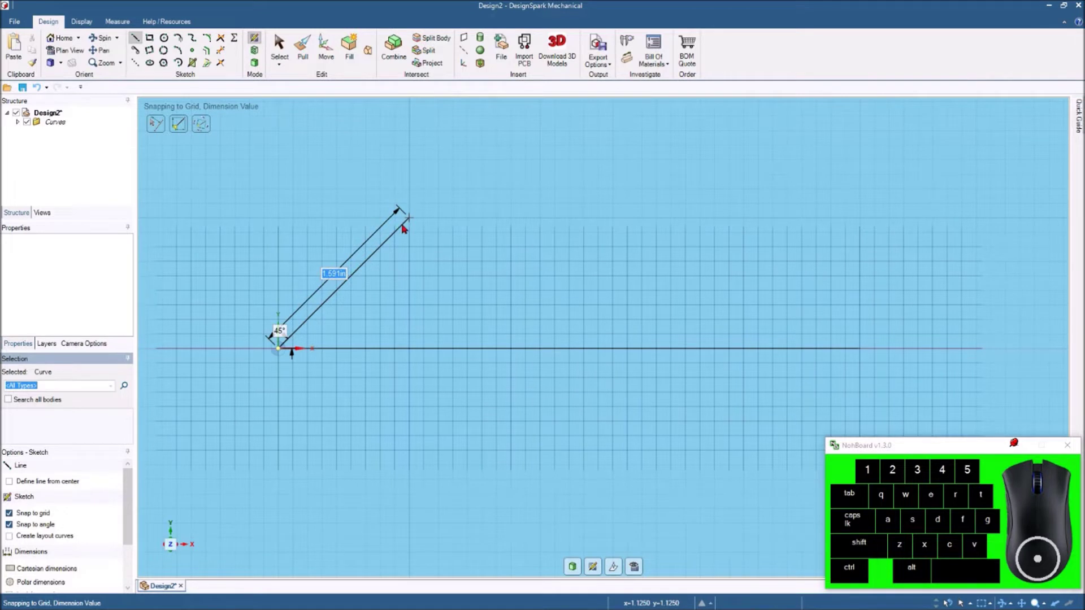
key("space")
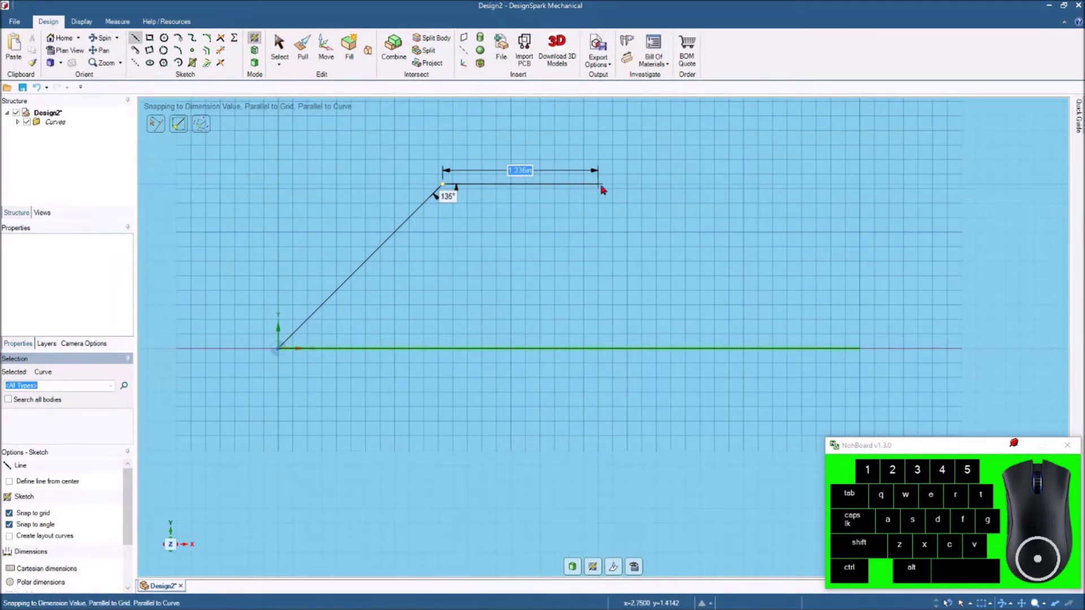
key("space")
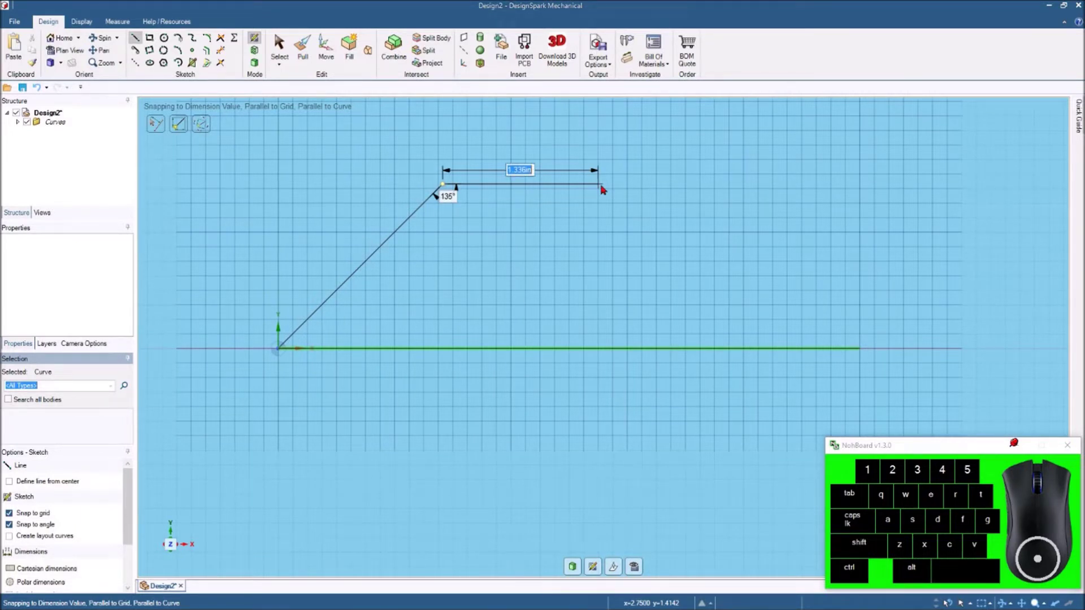
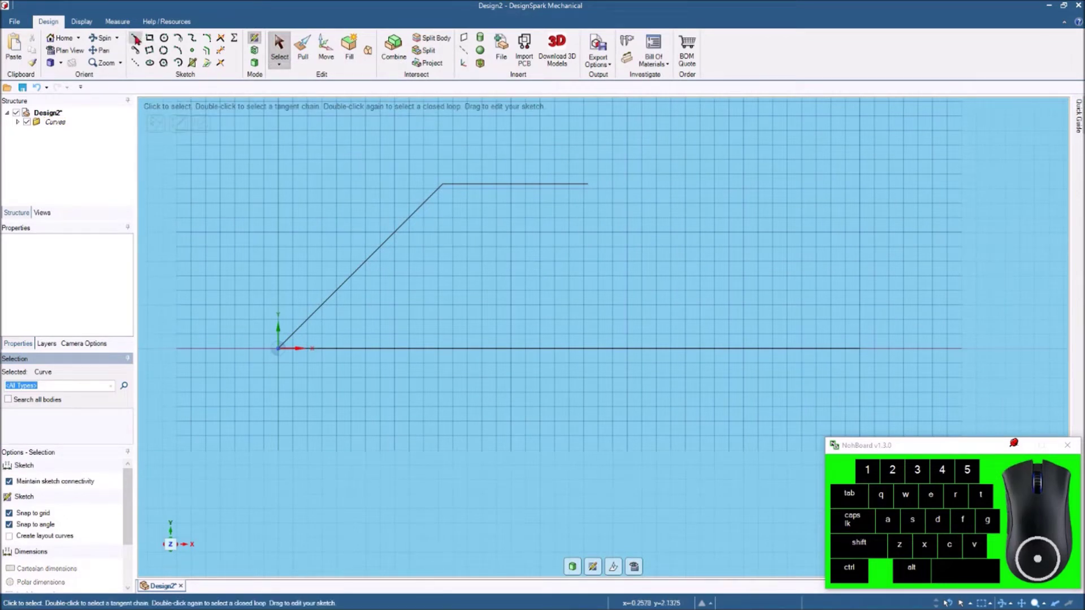
Step: Draw the lower outline: a 45° line down from the origin, a bottom horizontal, and a 135° line ending on the base line
left_click(140, 37)
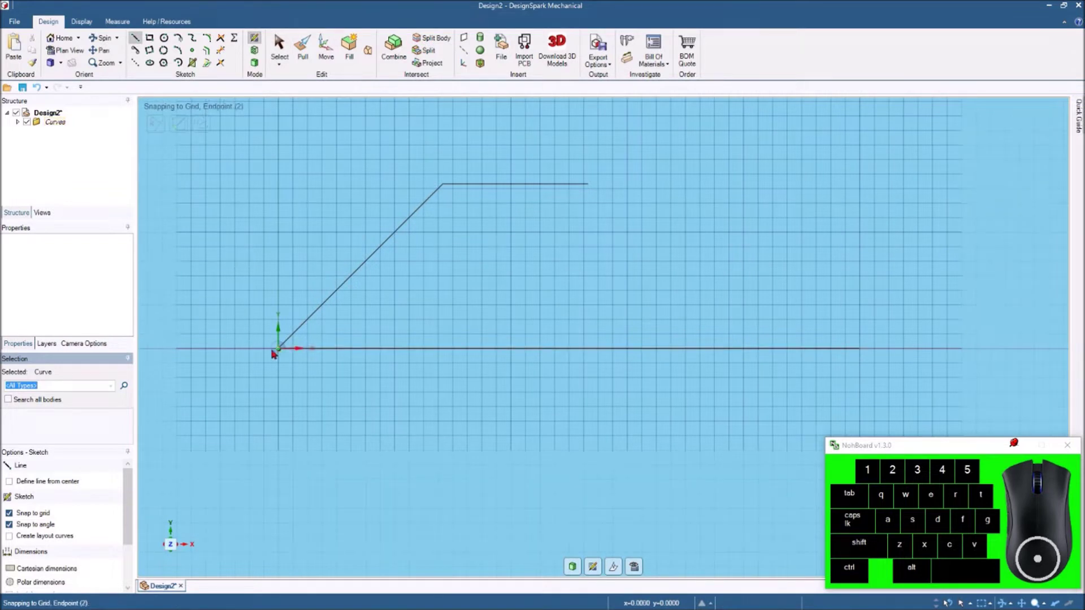
left_click(283, 352)
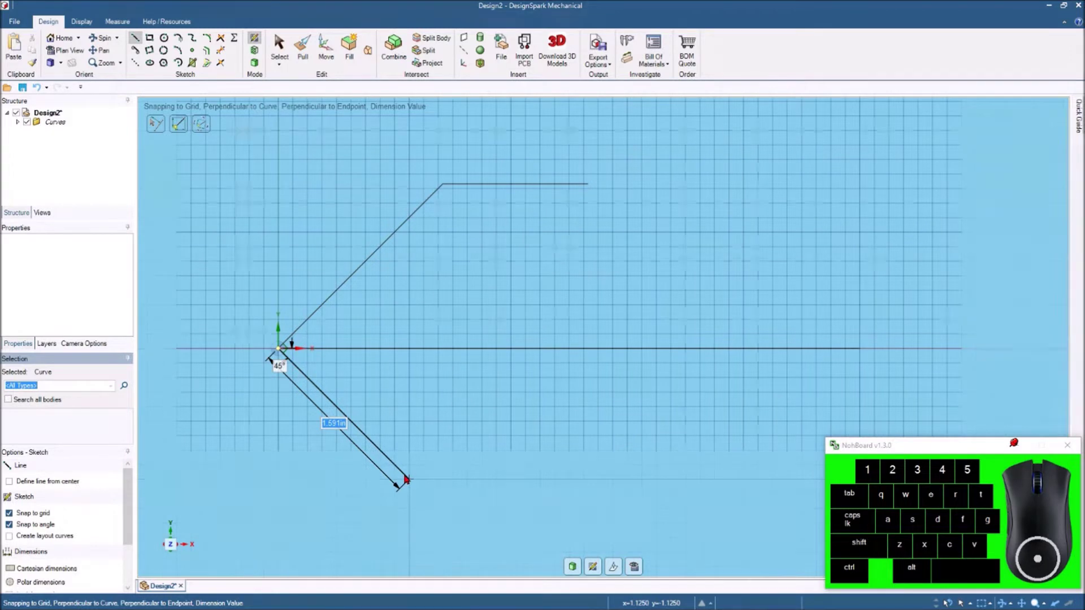
key("space")
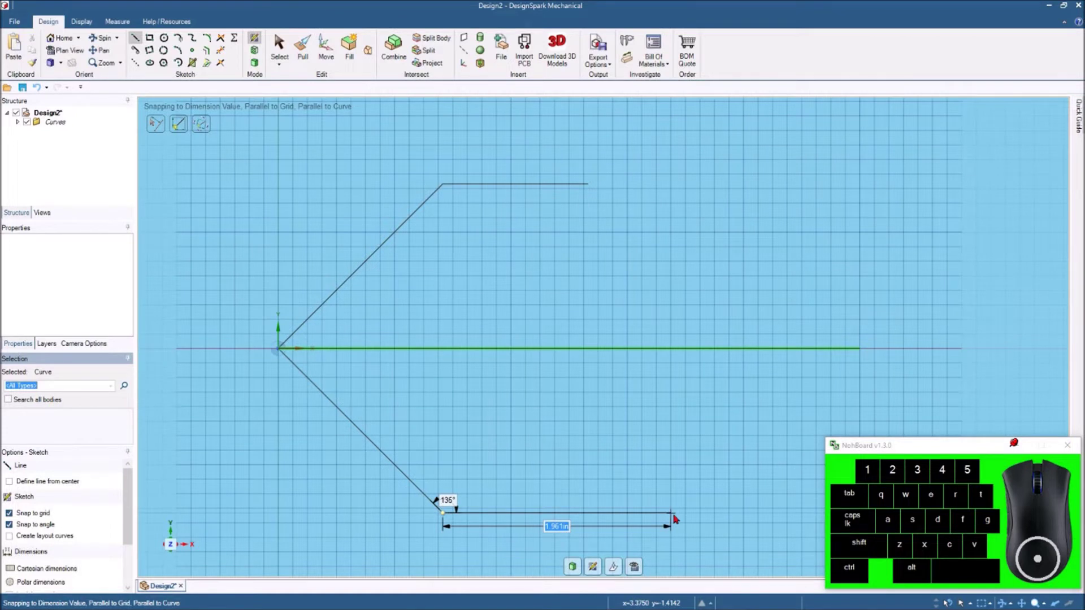
key("space")
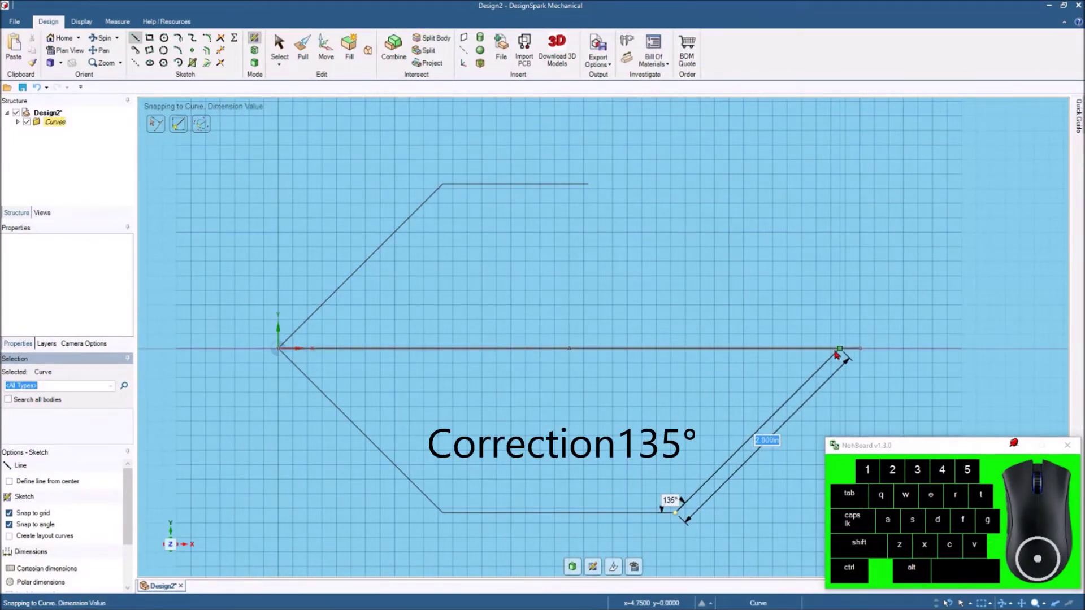
left_click(839, 352)
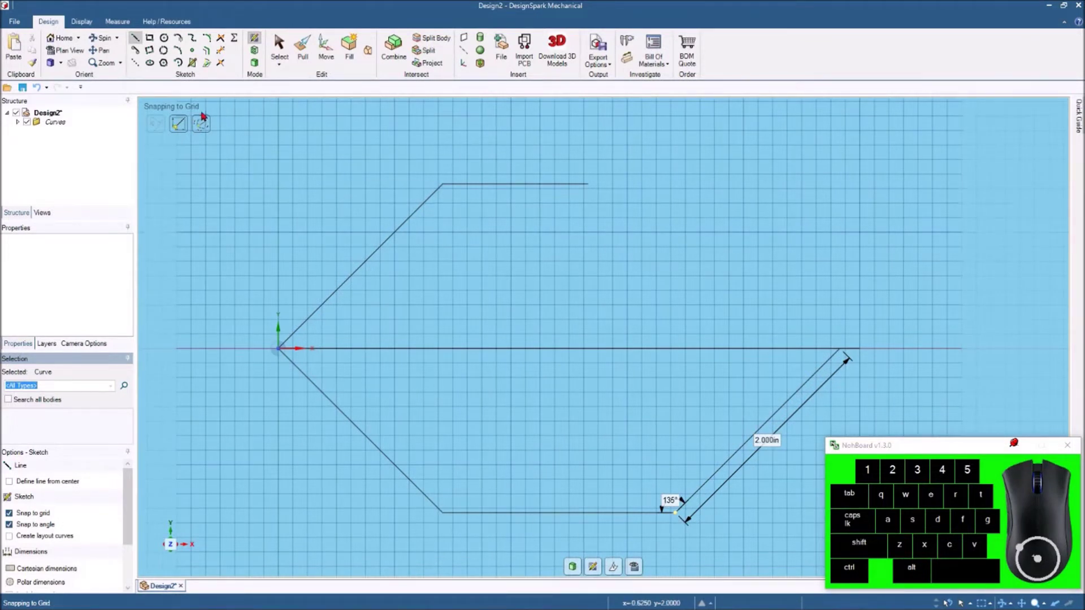
left_click(139, 37)
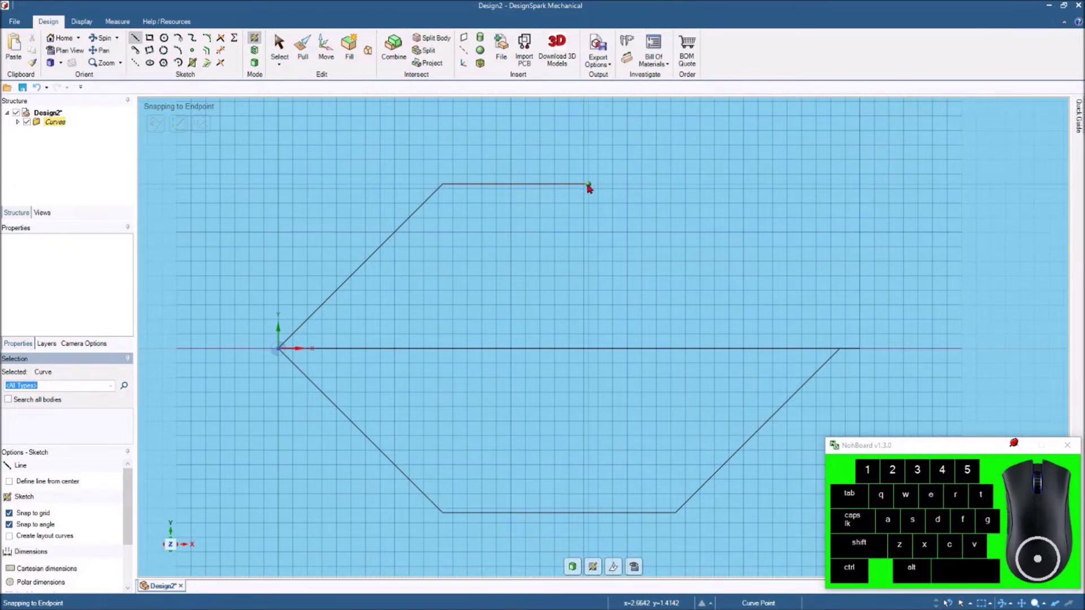
Step: Draw a 2.000in line at 45° from the top line's right end down to the base line and return to Select
left_click(592, 186)
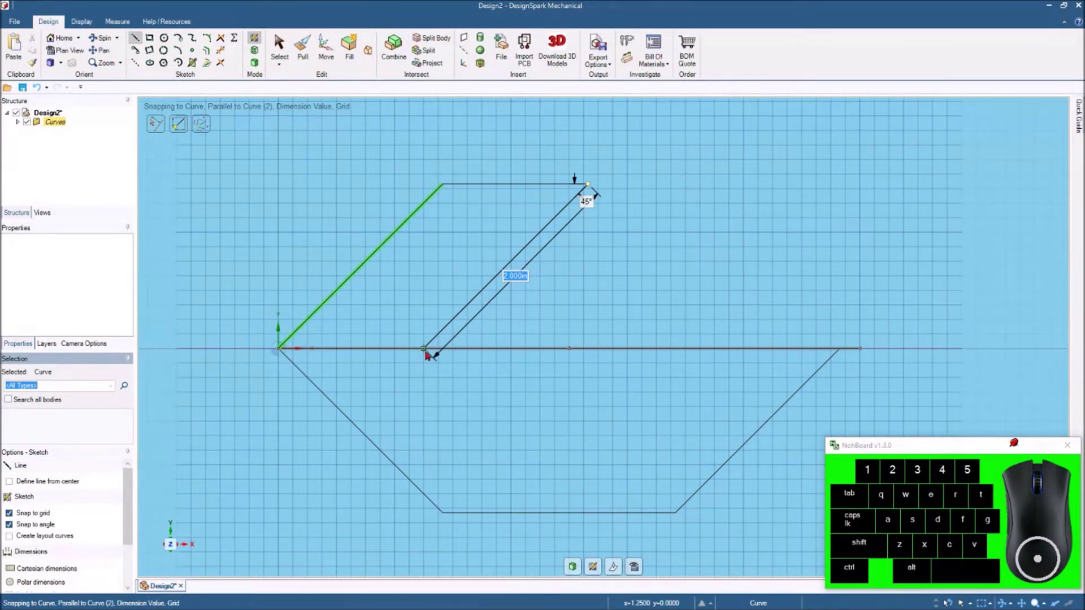
left_click(430, 353)
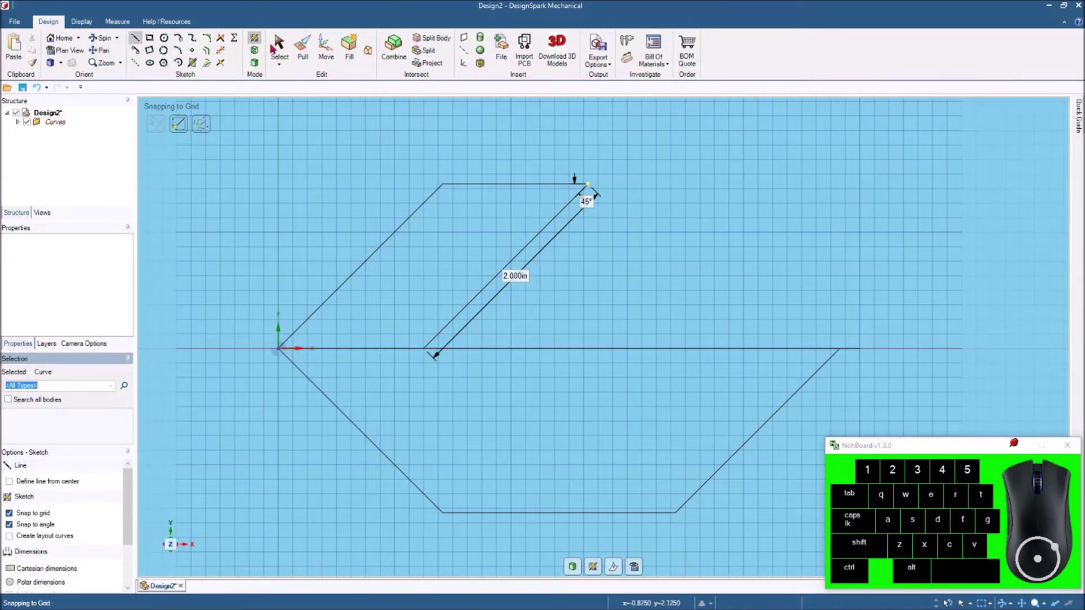
left_click(283, 41)
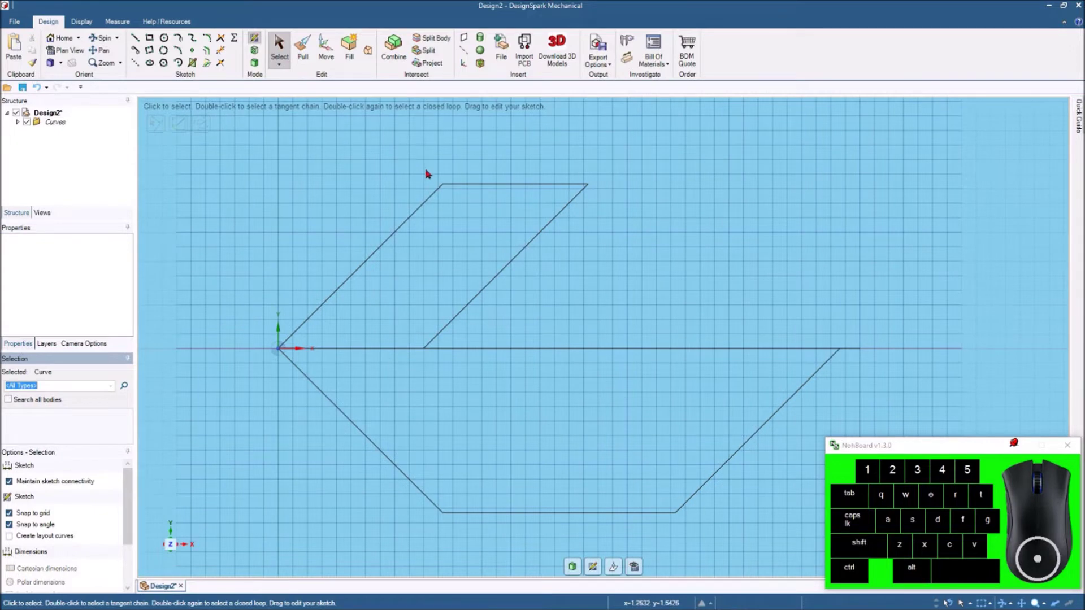
scroll("up", 3)
scroll("down", 3)
scroll("up", 3)
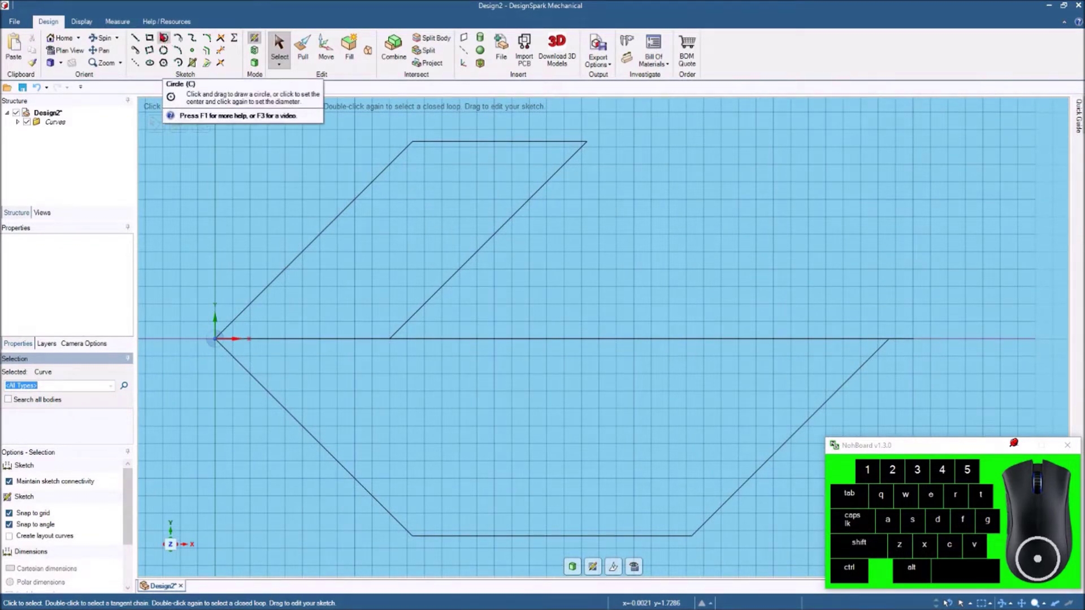
Step: Draw two equal overlapping circles 0.125in apart where the angled line meets the base line
left_click(166, 35)
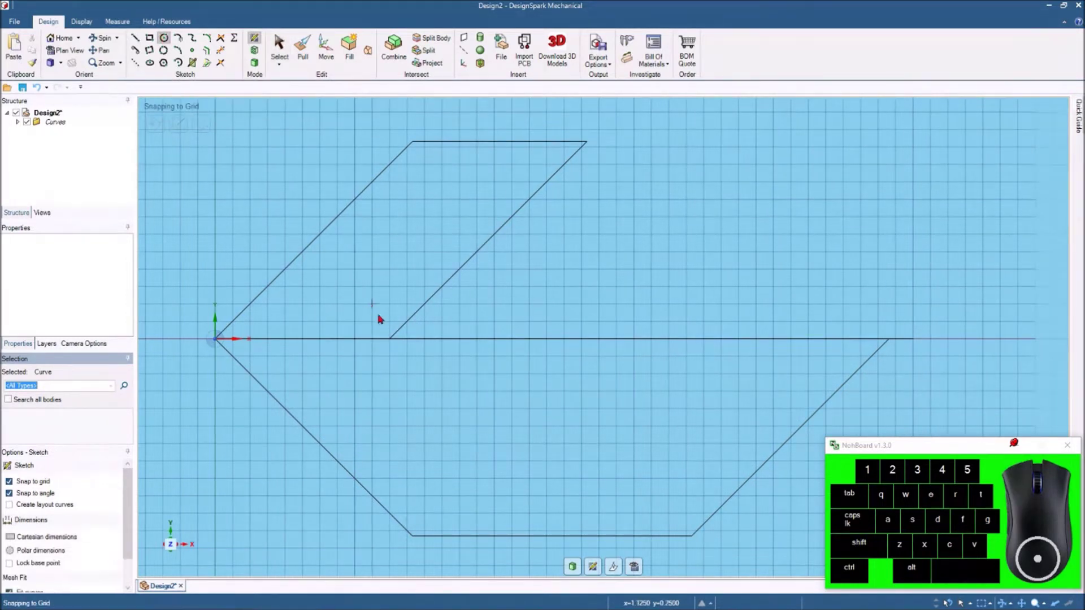
scroll("up", 3)
scroll("down", 3)
scroll("up", 3)
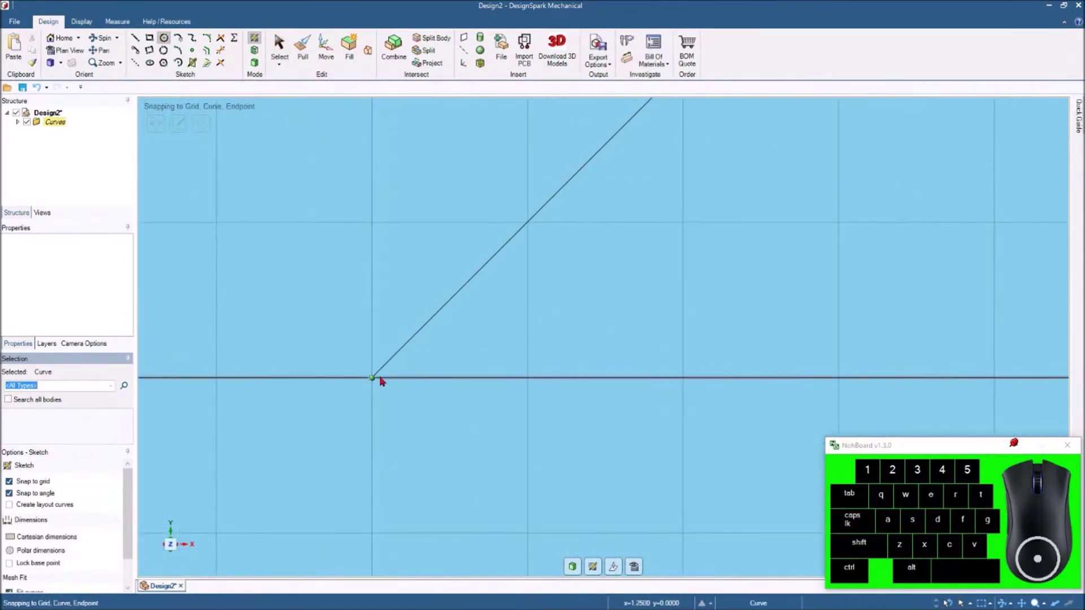
left_click(475, 298)
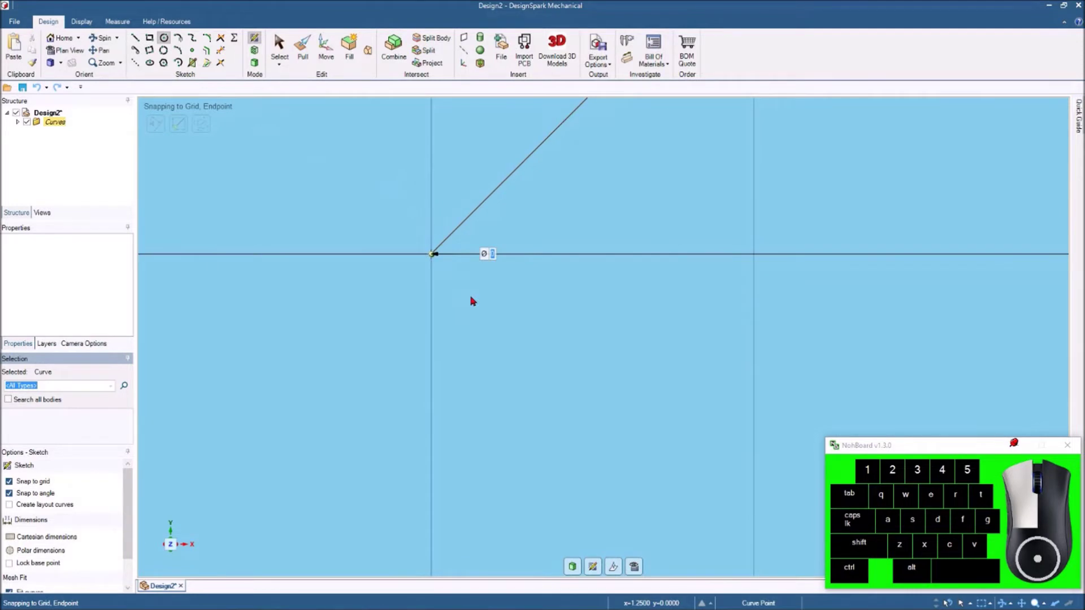
key("space")
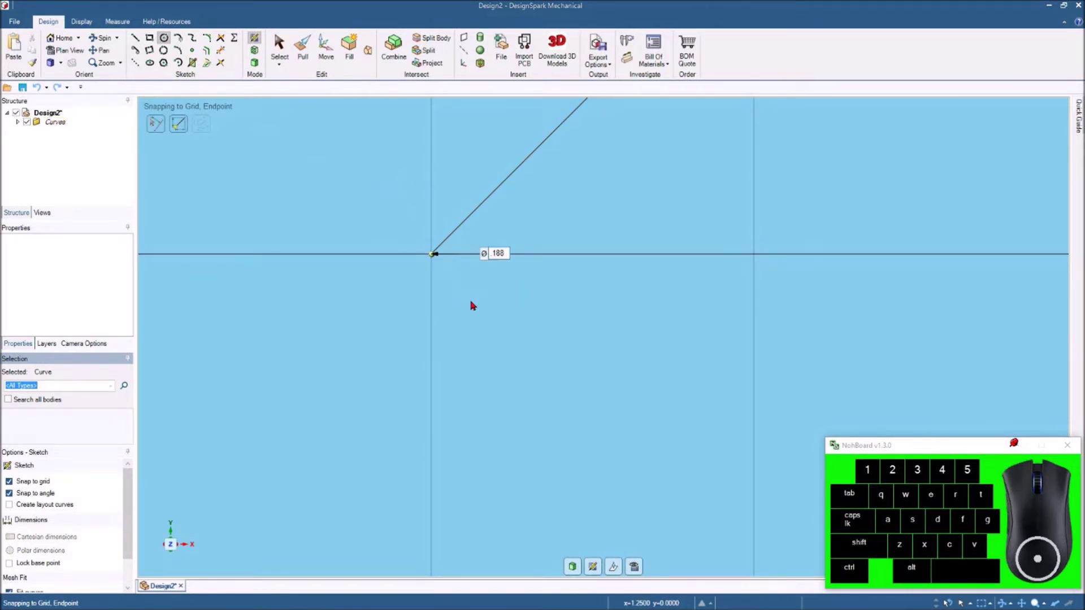
scroll("up", 3)
scroll("up", 3)
left_click(167, 37)
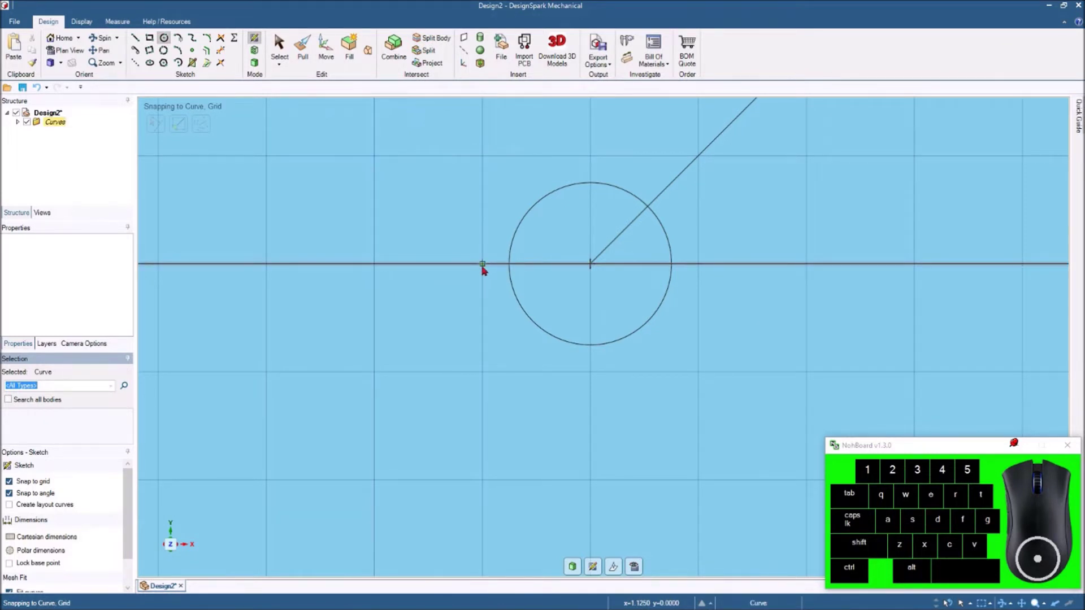
left_click_drag(486, 268, 566, 297)
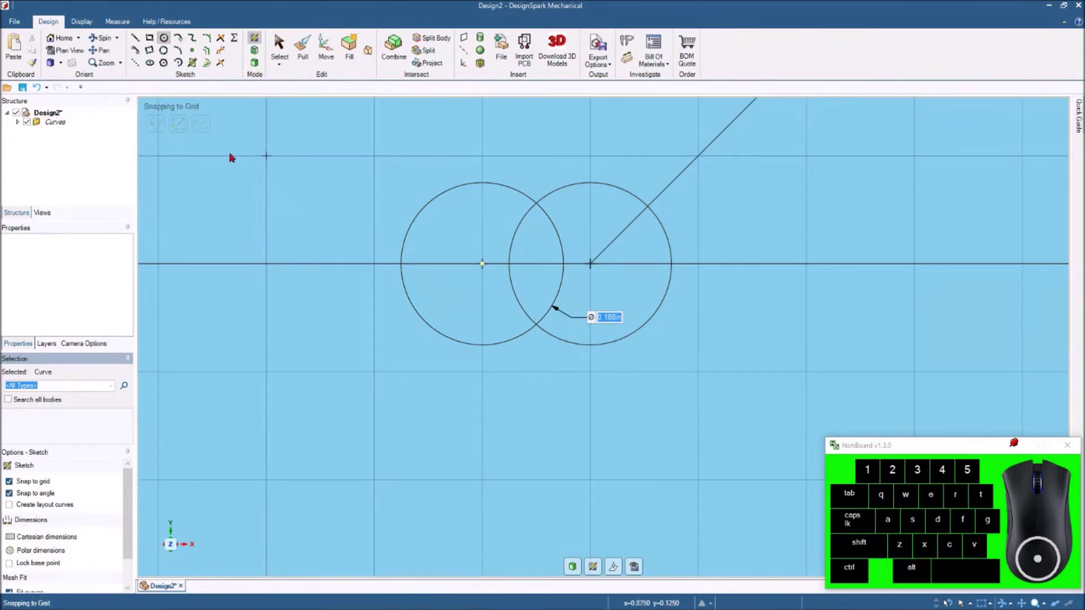
Step: Join the two circles with straight lines across their tops and bottoms
left_click(139, 39)
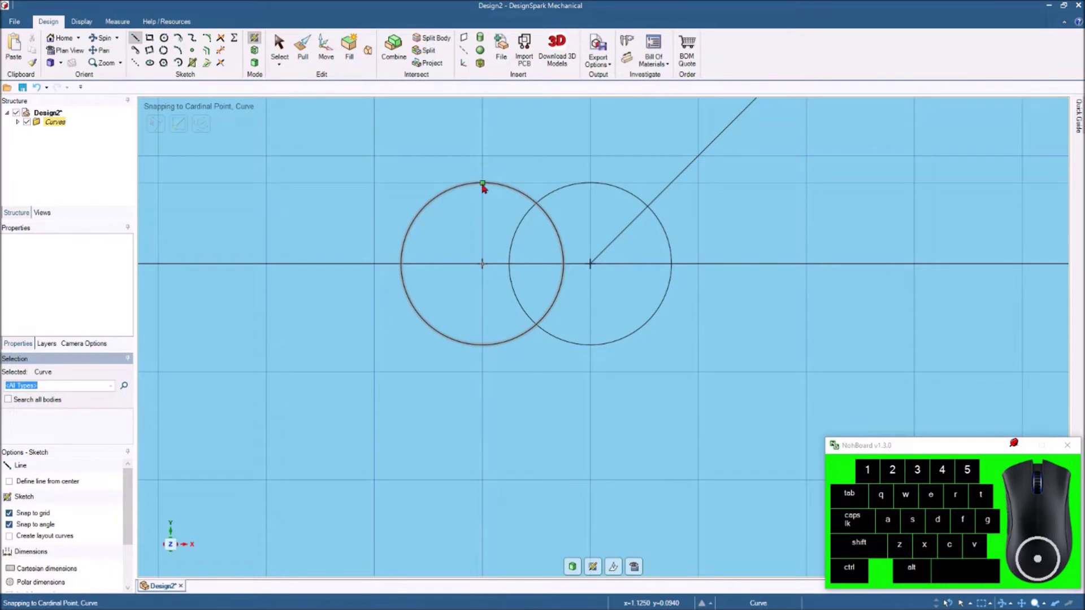
left_click_drag(486, 186, 594, 187)
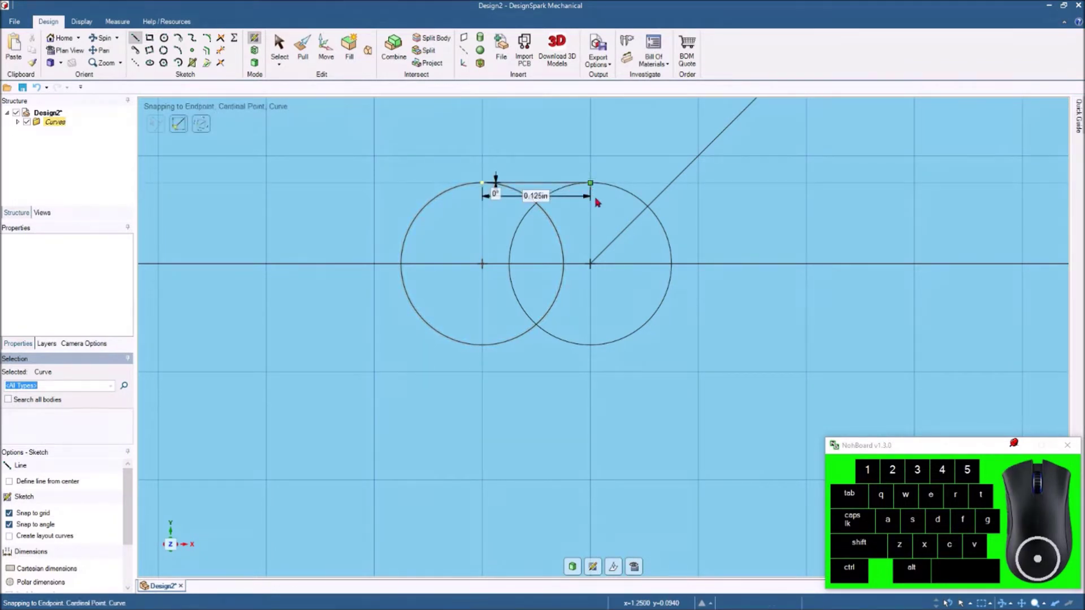
left_click(487, 349)
left_click(594, 351)
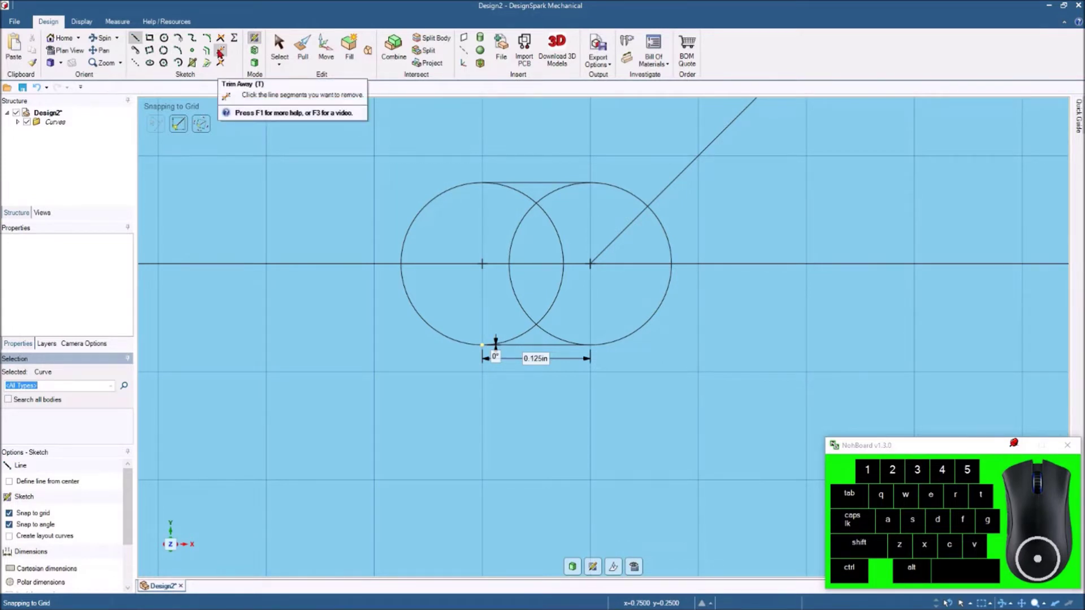
Step: Trim away all the inner overlapping arcs so the circles and lines form a single slot outline
left_click(223, 50)
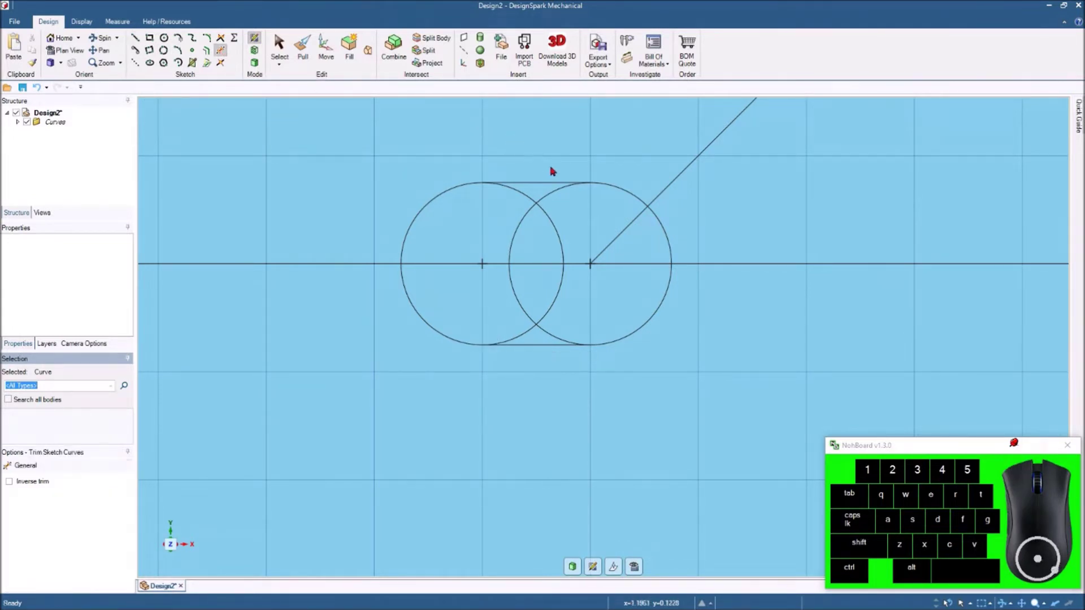
left_click(532, 200)
left_click(550, 197)
left_click(558, 231)
left_click(512, 258)
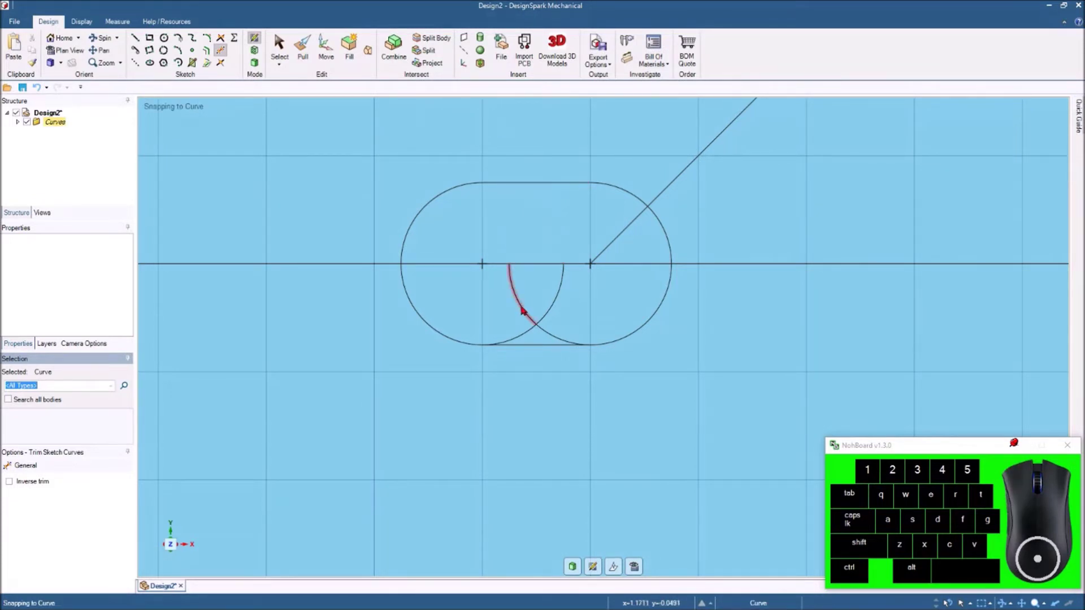
left_click(526, 307)
left_click(559, 297)
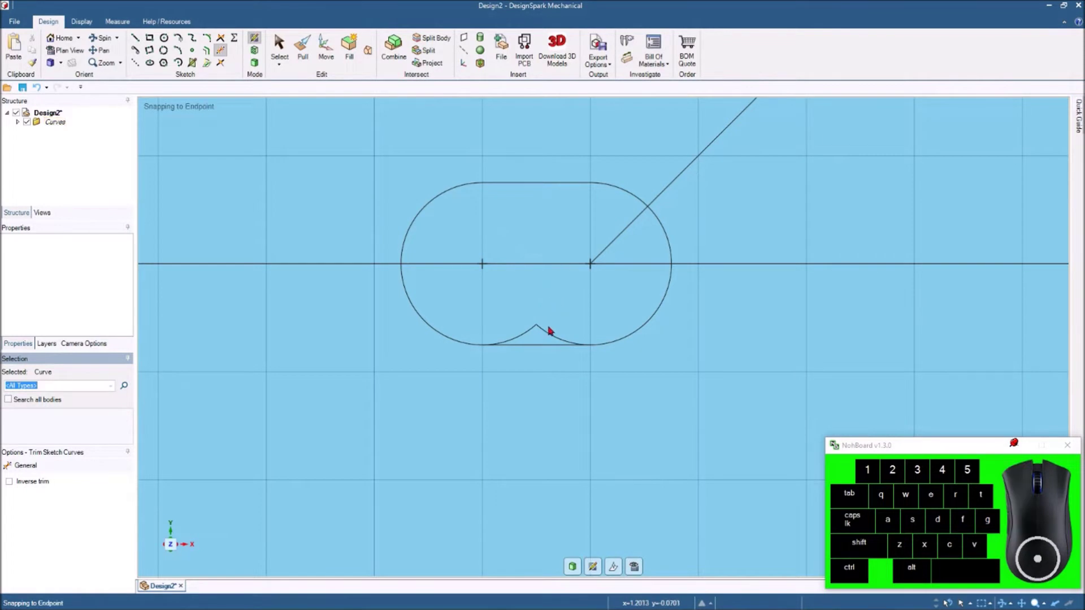
left_click(553, 332)
left_click(530, 334)
Step: Draw a 2in line at 135° from the slot's right end to the bottom edge and exit to Select
scroll("up", 3)
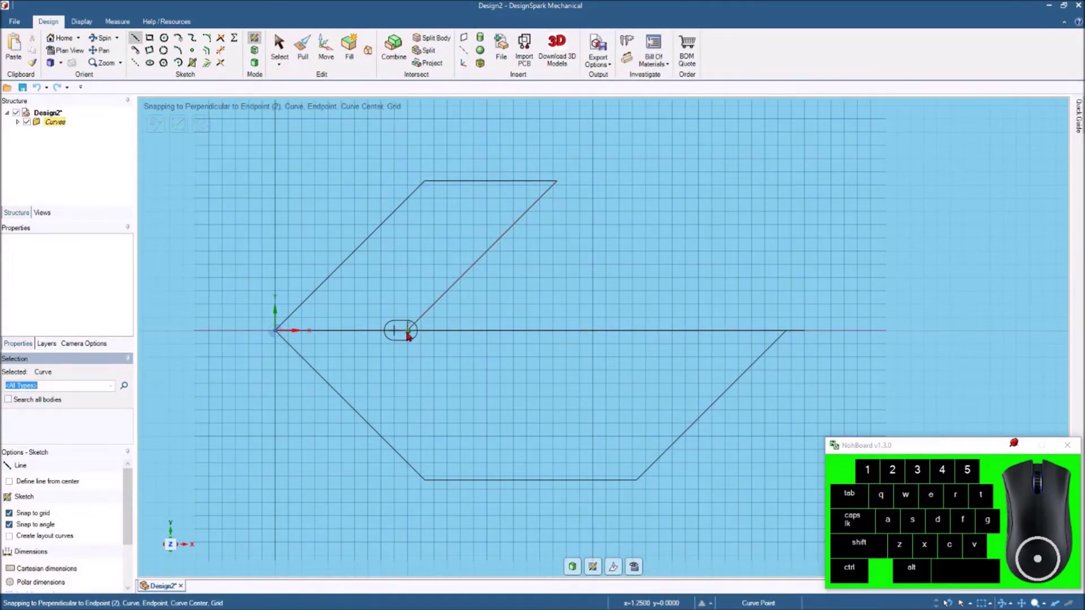
left_click(412, 333)
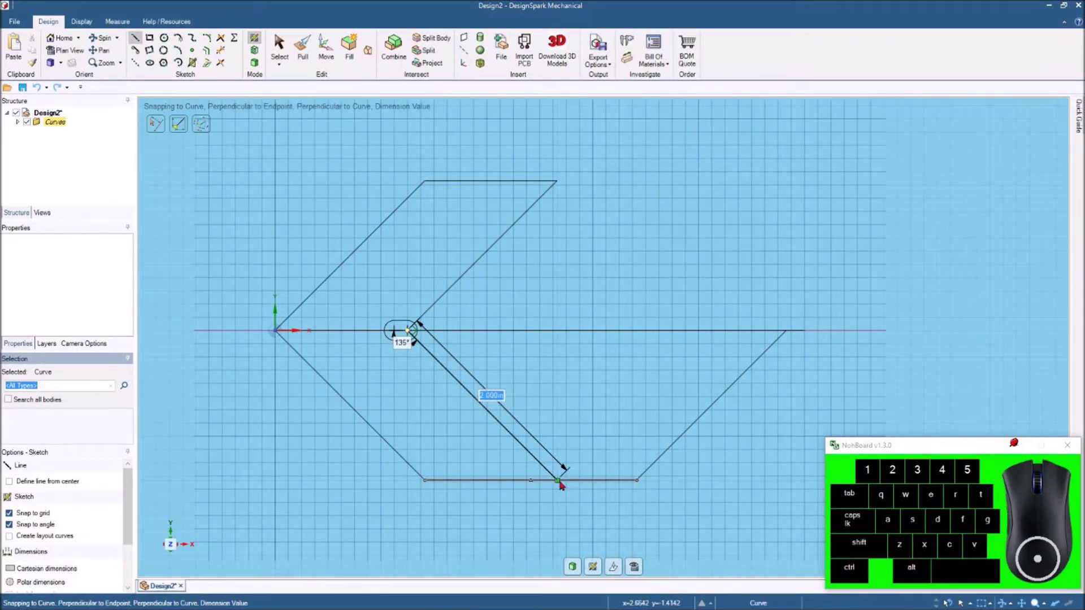
left_click(564, 483)
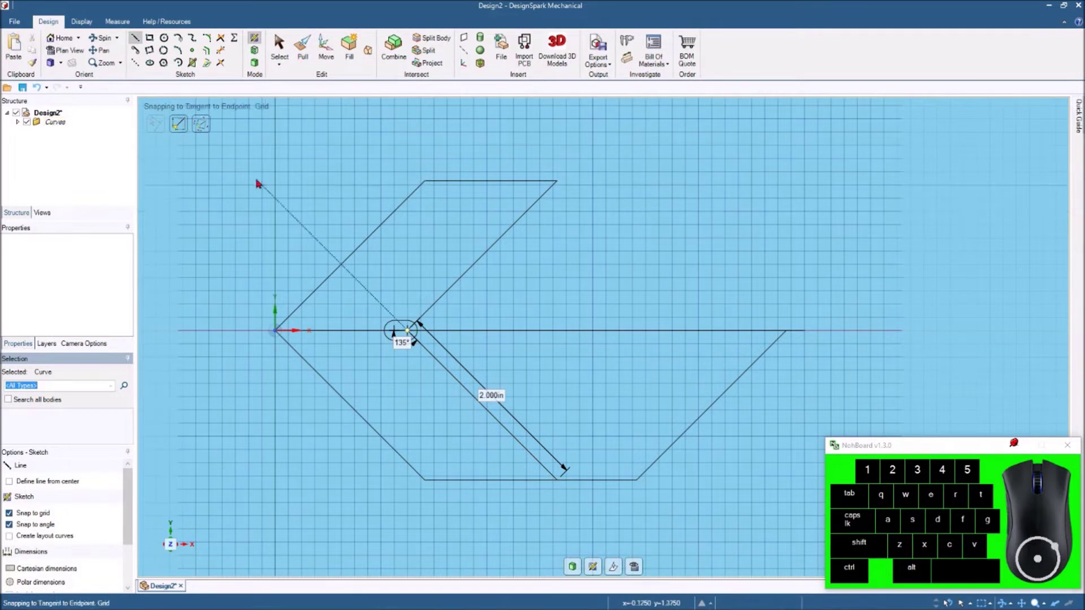
left_click(279, 44)
left_click(284, 185)
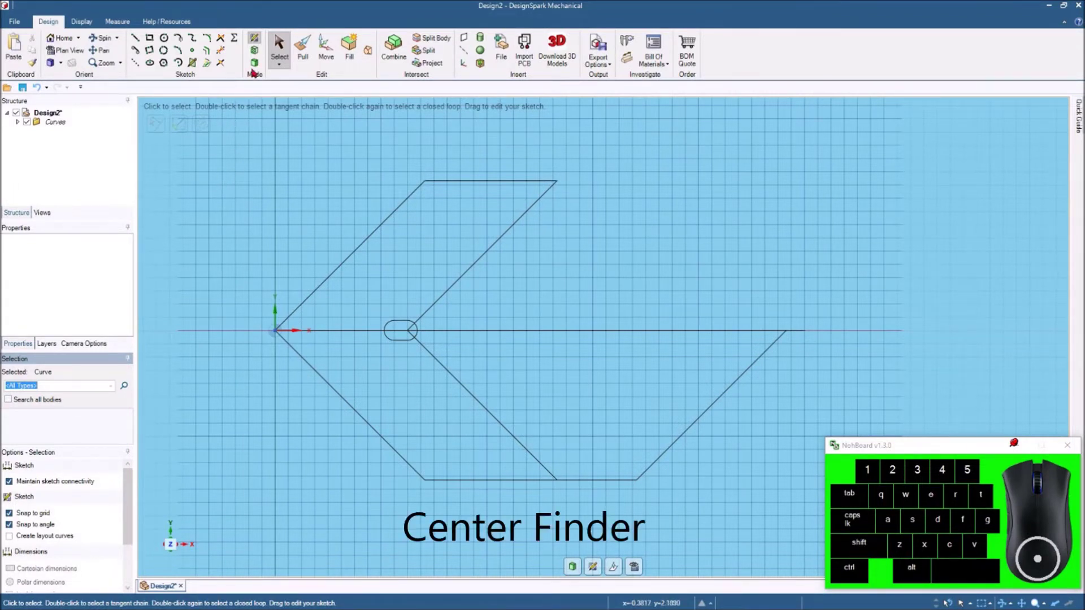
Step: Convert the closed outline into flat faces, select both angled arm faces and tilt to a 3D view
left_click(258, 65)
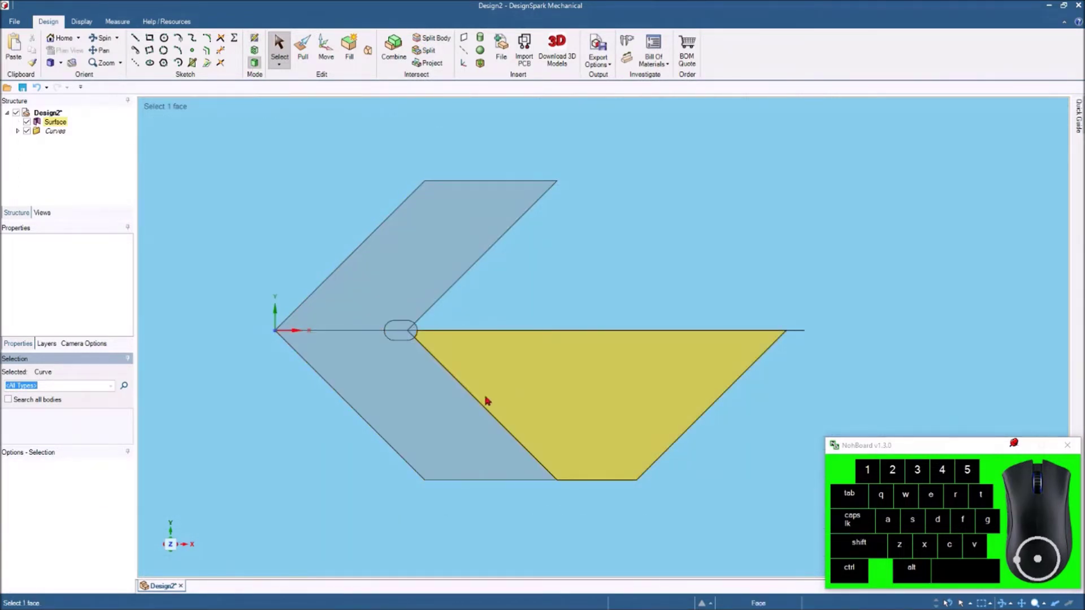
left_click(403, 256)
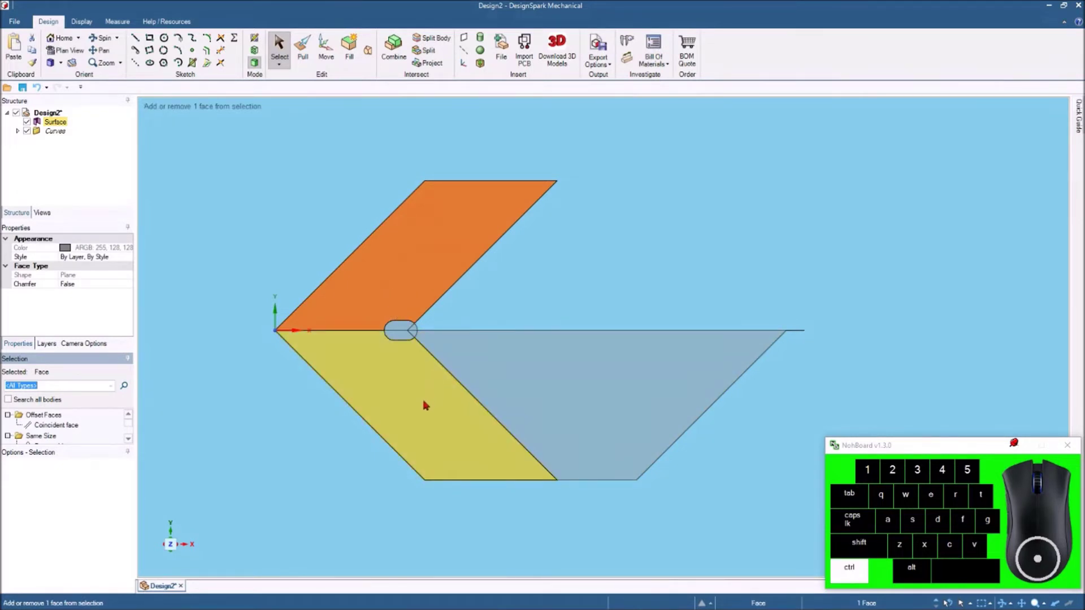
left_click(429, 403)
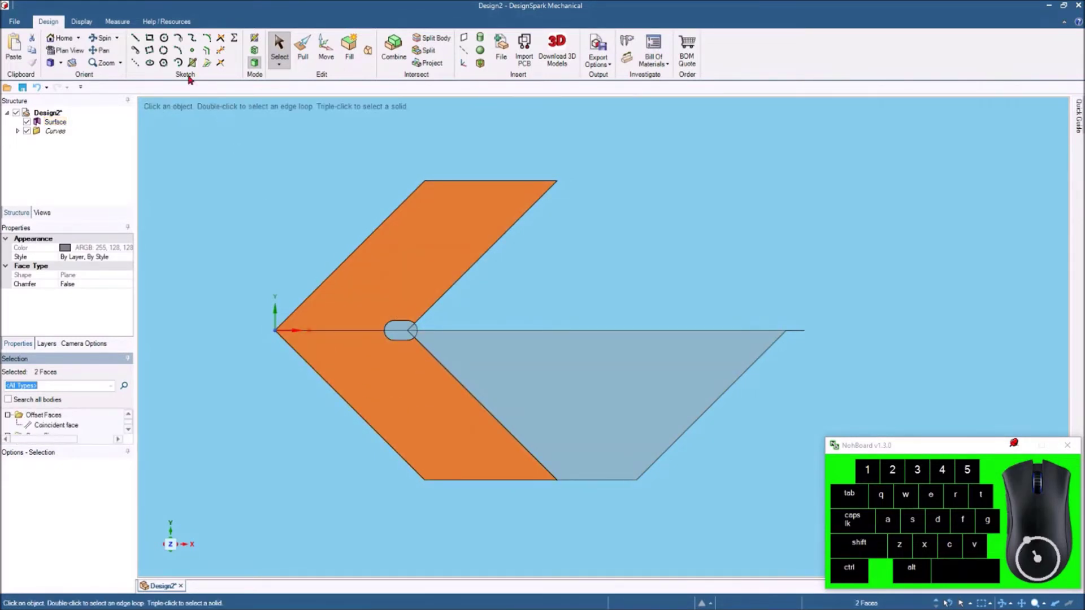
left_click(68, 40)
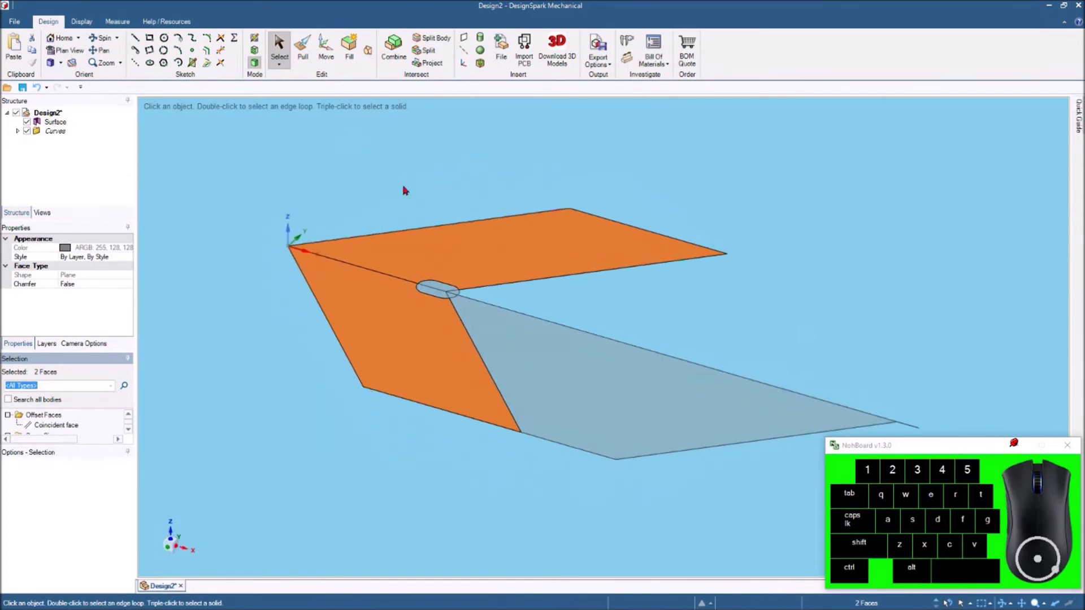
Step: Pull the two arm faces up into a 0.5in-thick solid with the slot through it
left_click(303, 45)
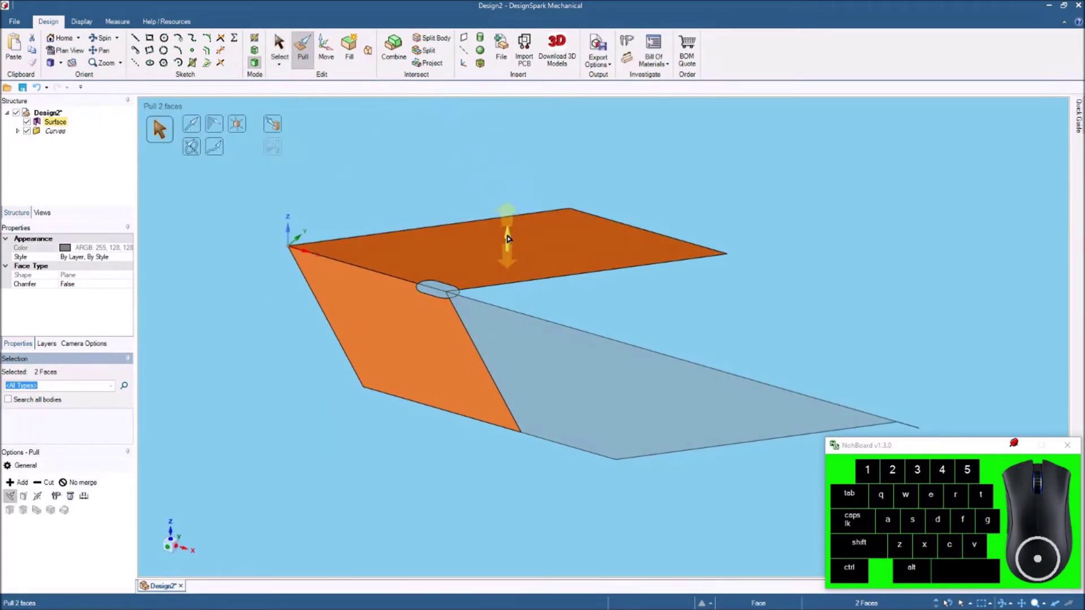
left_click_drag(513, 235, 511, 196)
key("space")
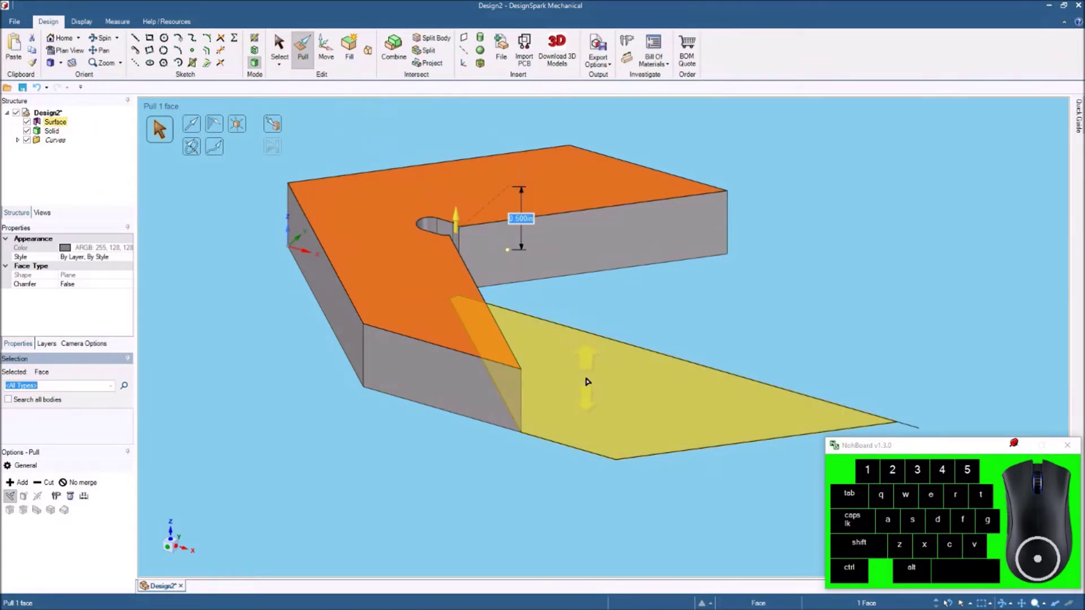
Step: Pull the remaining flat face up into a thinner ledge, entering its height
left_click(589, 380)
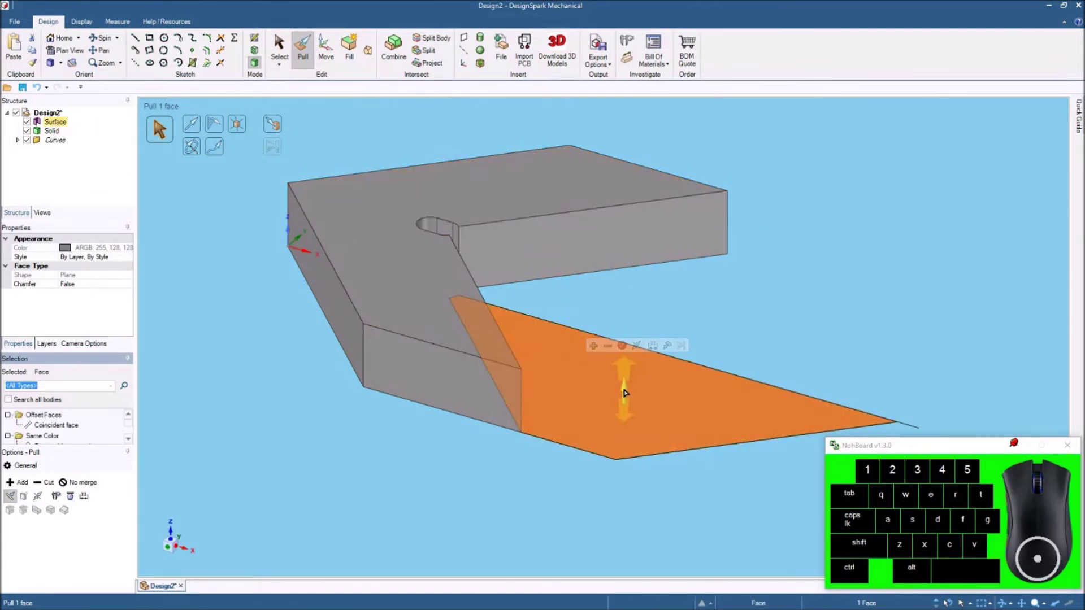
left_click_drag(627, 392, 633, 348)
key("space")
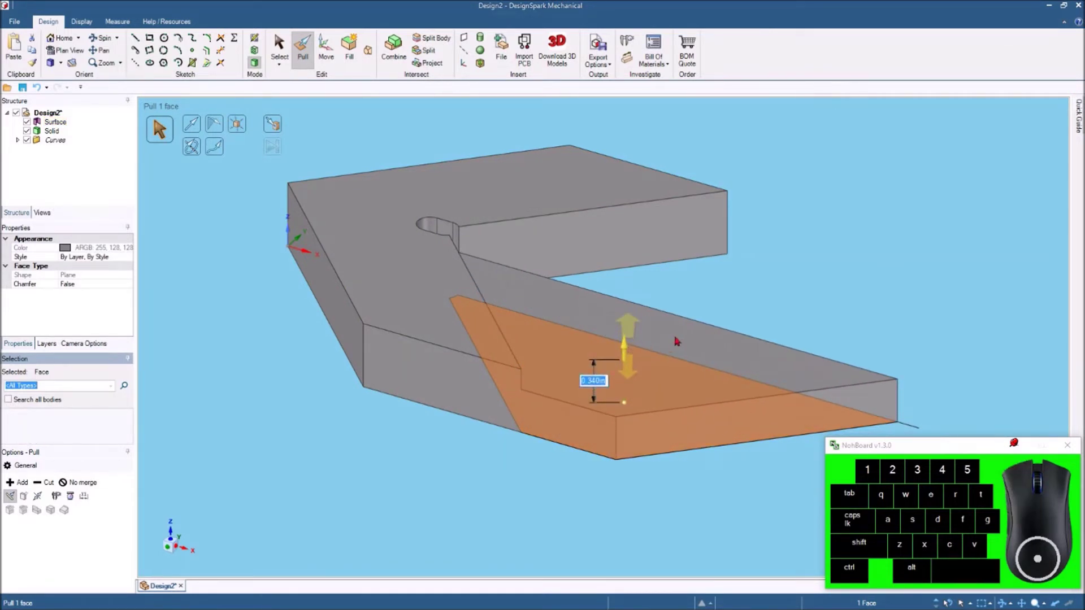
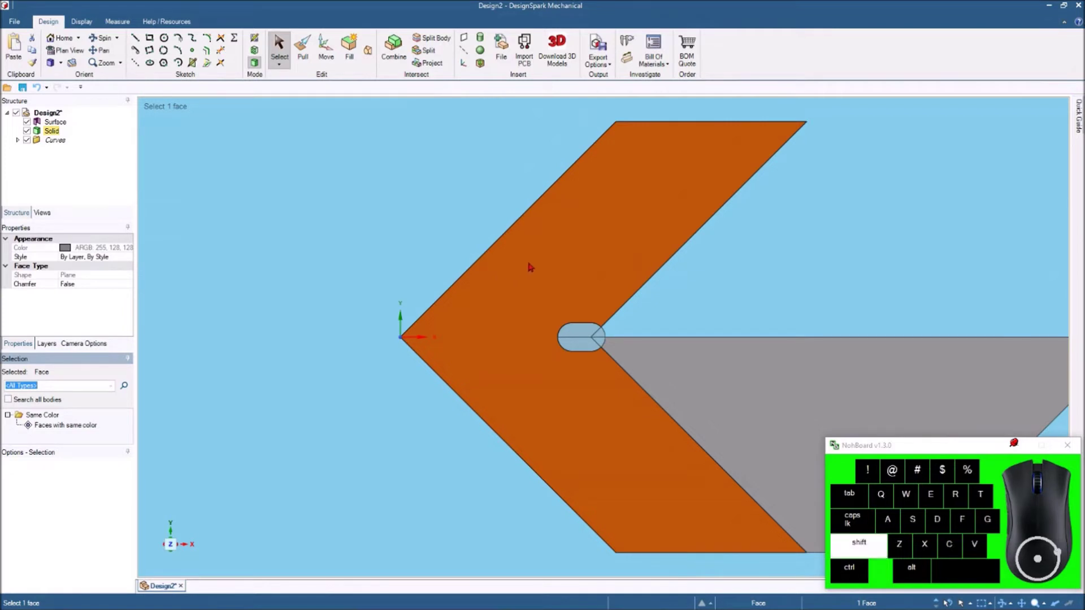
Step: Delete the leftover surface piece inside the slot, leaving only the solid body
left_click_drag(574, 247, 431, 252)
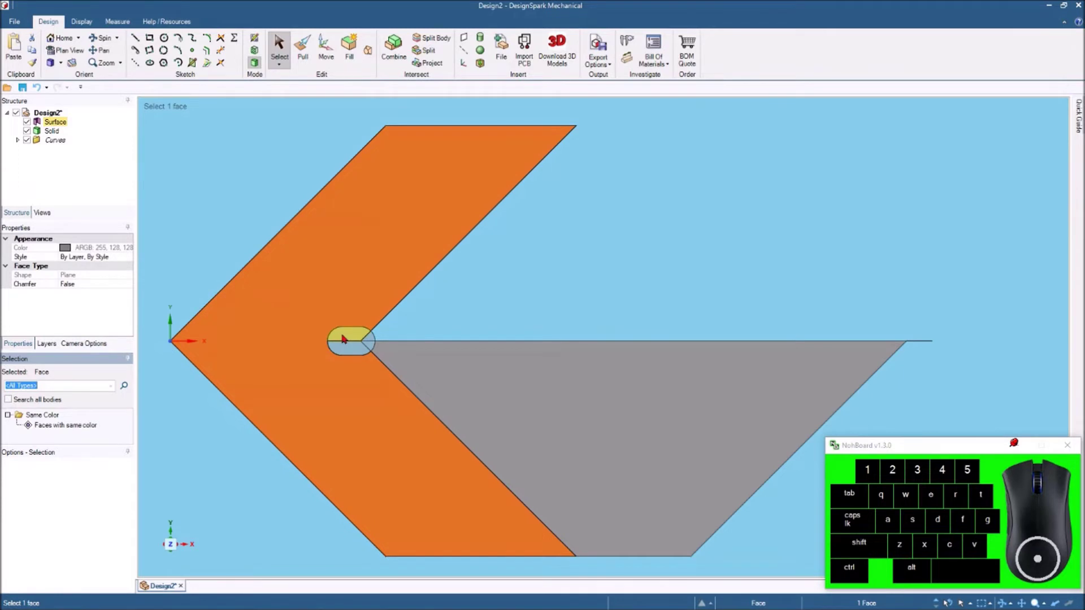
left_click(347, 335)
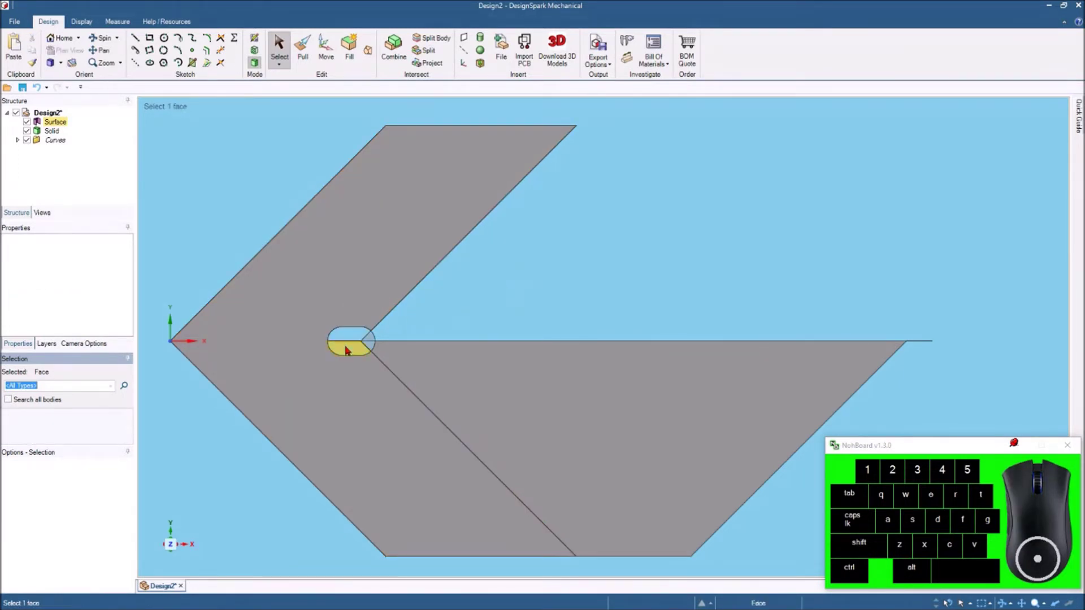
left_click(349, 347)
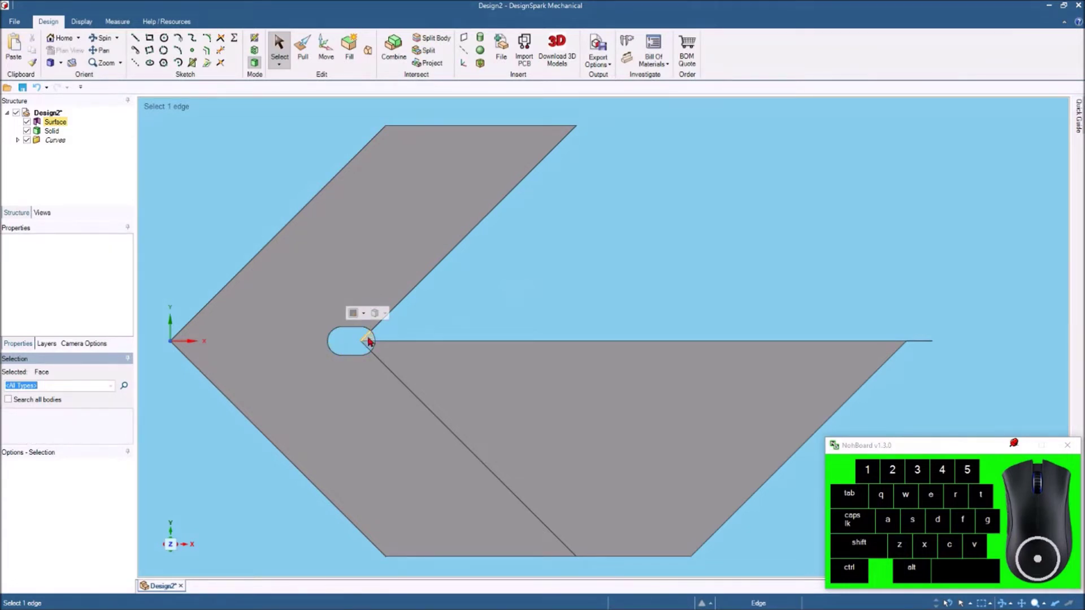
middle_click(376, 335)
scroll("up", 3)
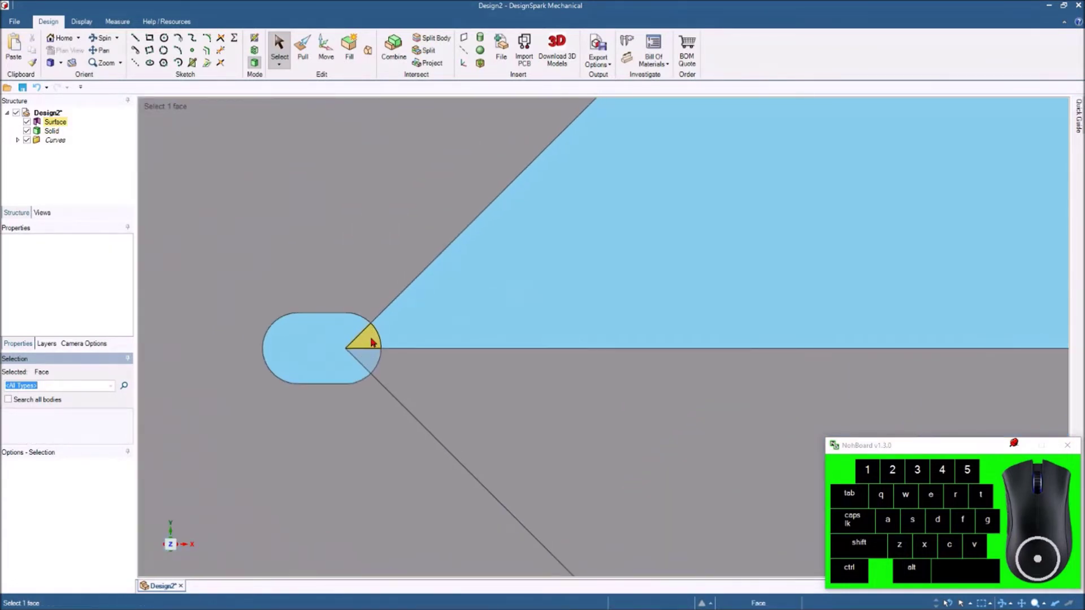
left_click(375, 339)
left_click(372, 359)
Step: Select the top face of the angled arm to sketch on it
scroll("down", 3)
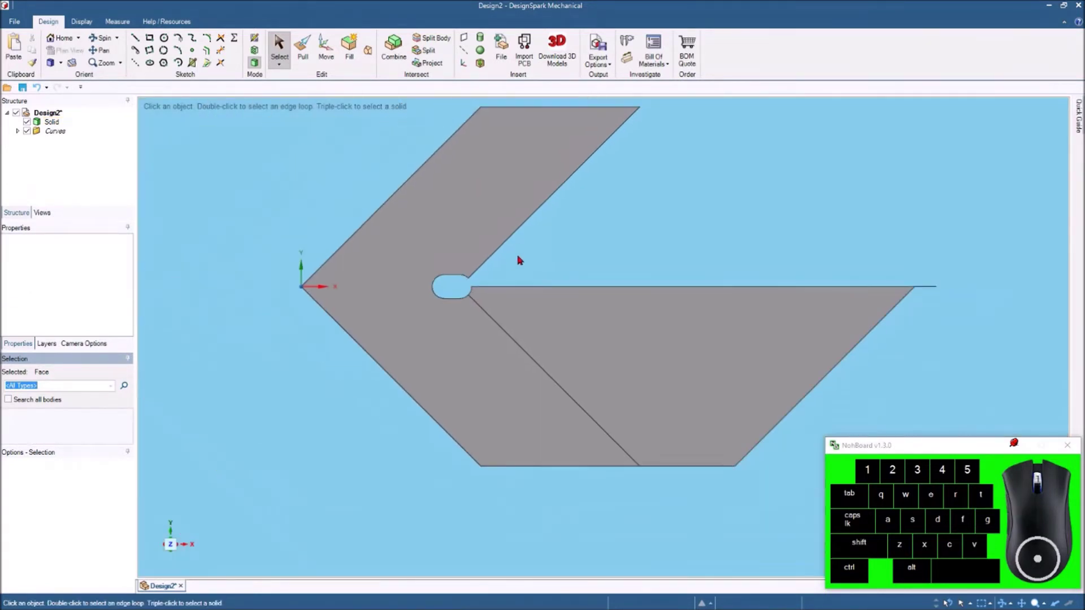
scroll("up", 3)
scroll("up", 3)
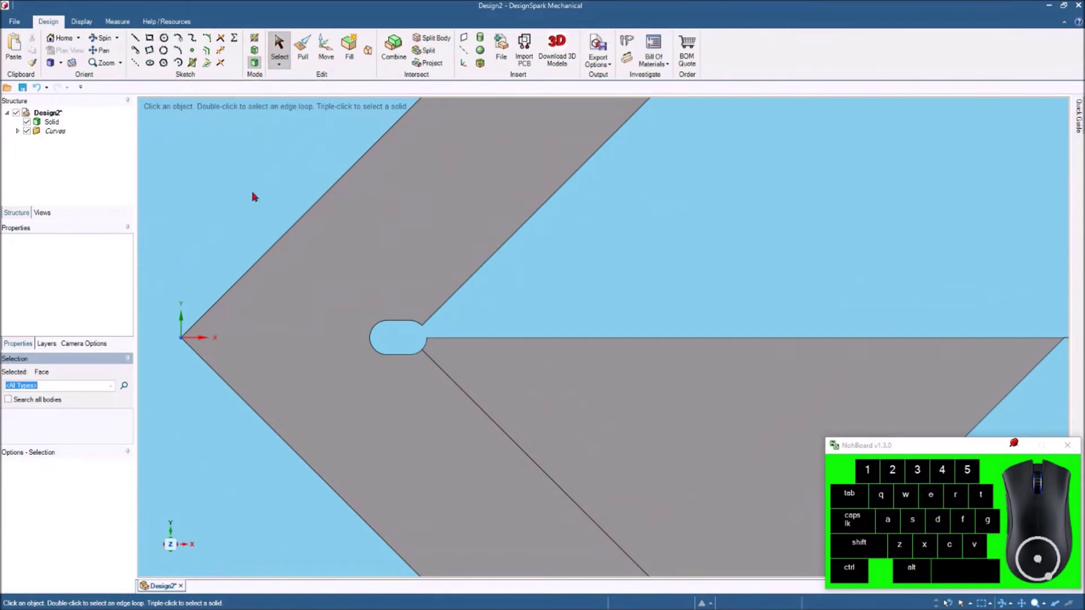
left_click(358, 260)
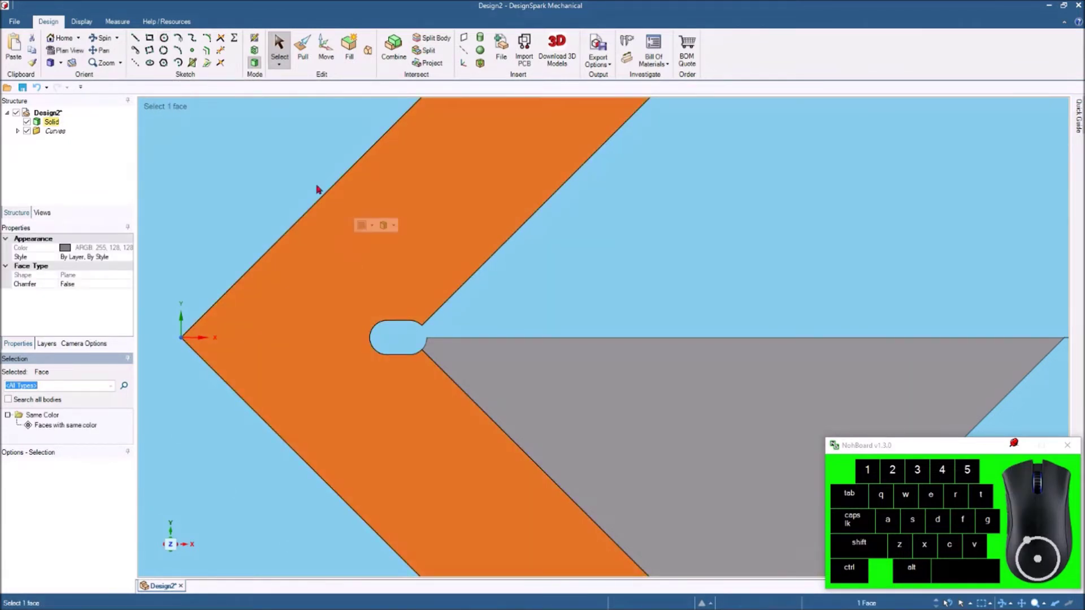
Step: Sketch a small circle on the arm between the V-point and the slot, then leave sketch mode
left_click(256, 38)
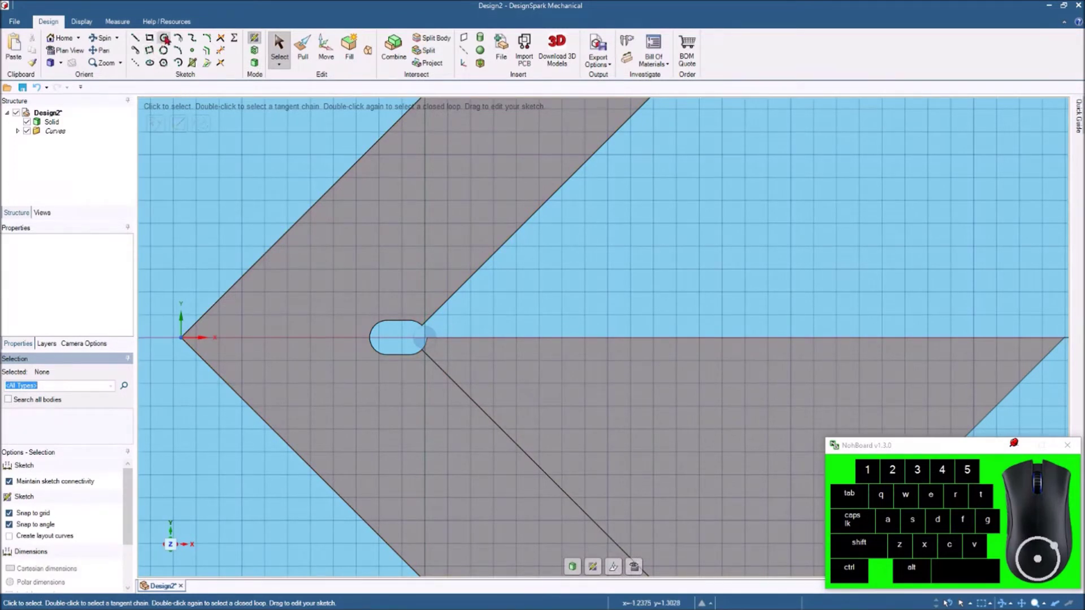
left_click(169, 34)
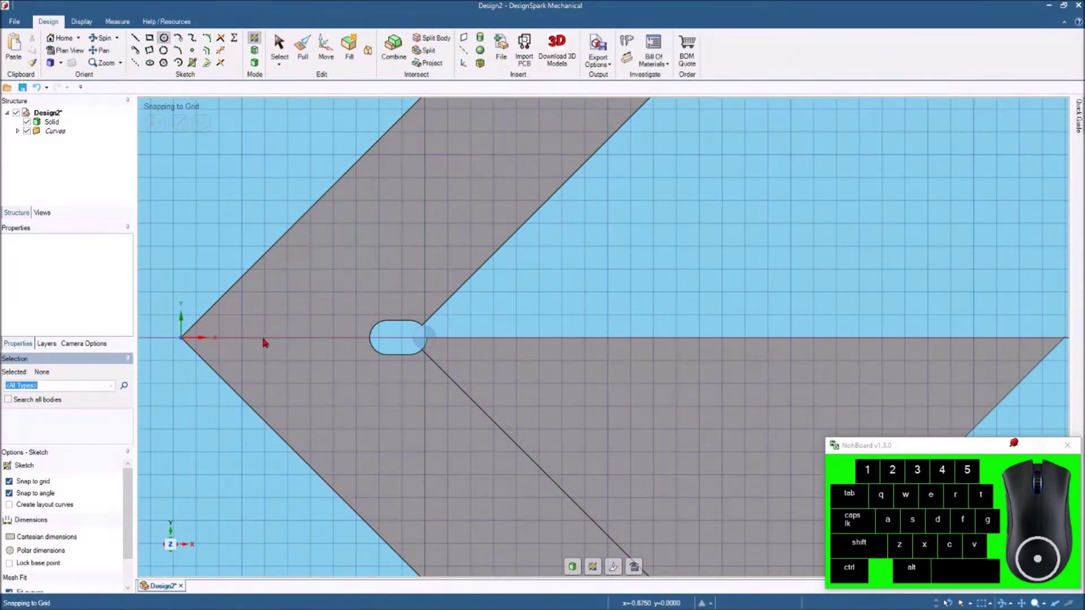
left_click_drag(270, 338, 289, 351)
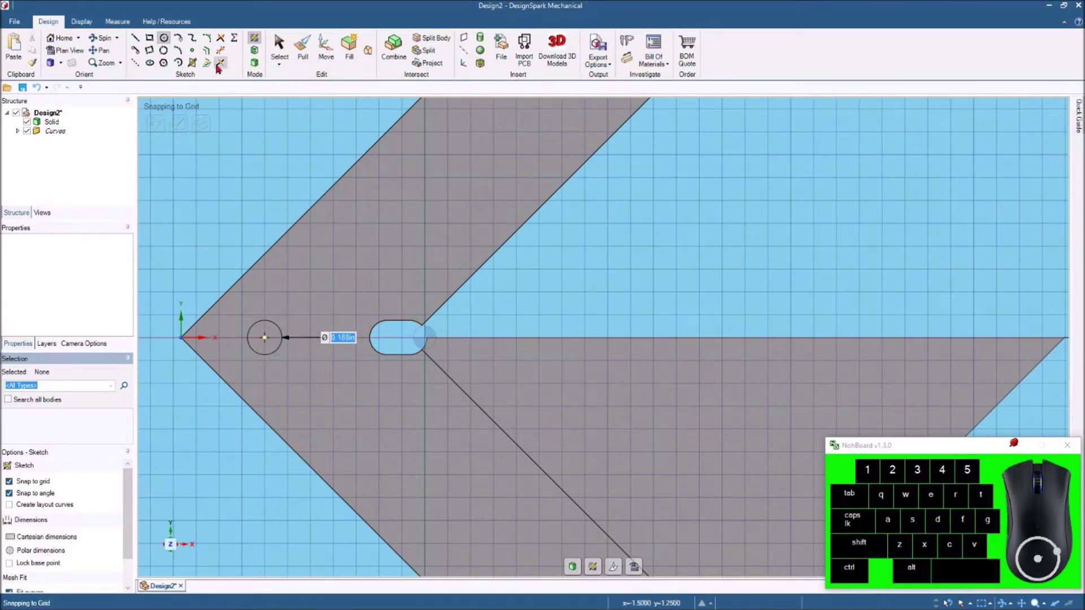
left_click(260, 61)
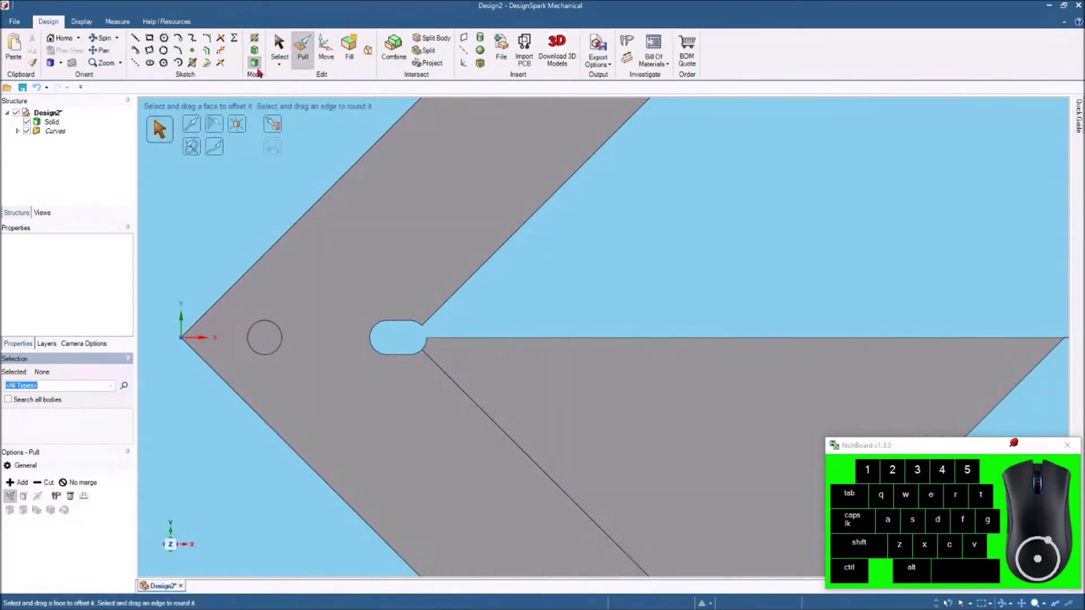
Step: Pull the small circle down through the arm to cut a round hole
left_click(71, 37)
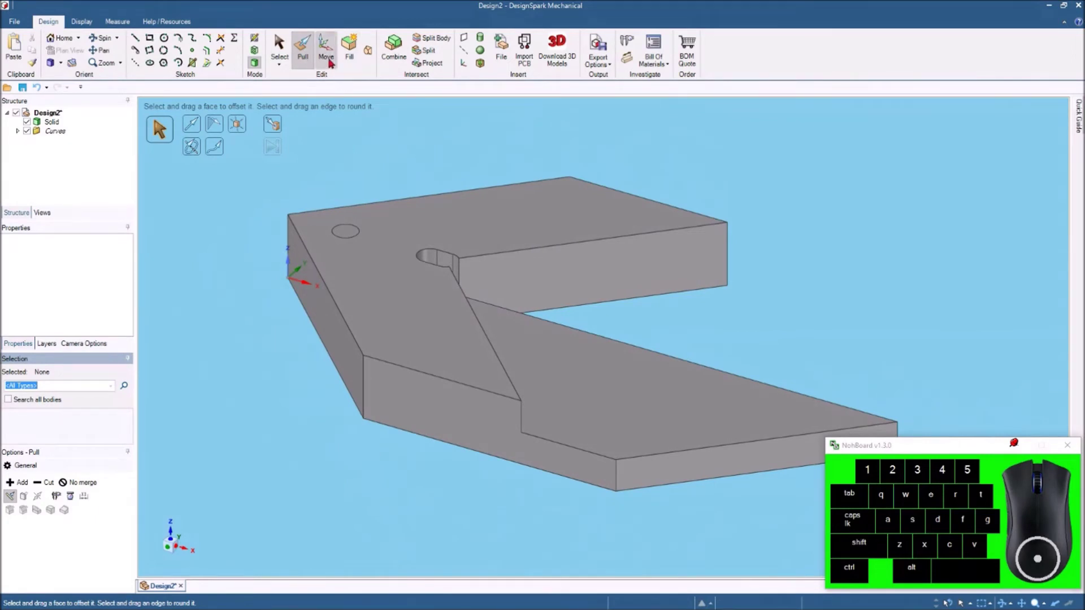
left_click(310, 40)
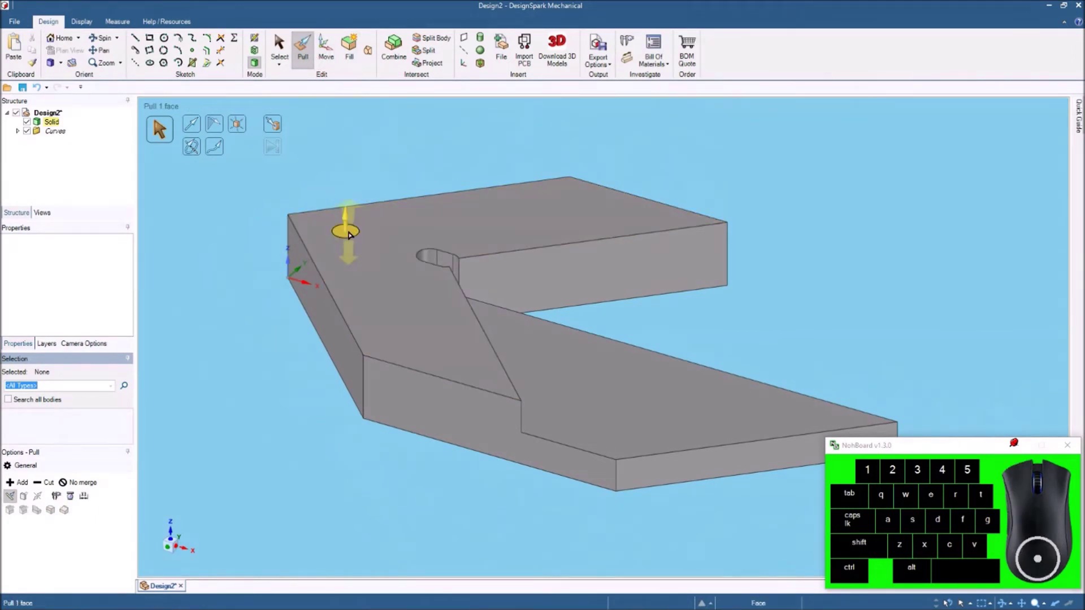
left_click_drag(350, 229, 327, 393)
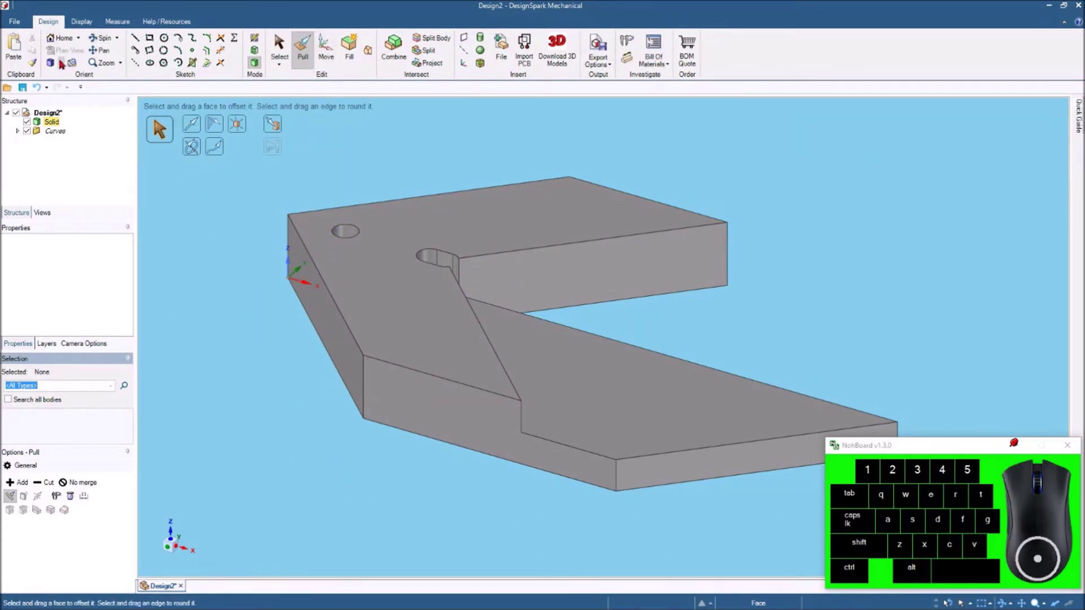
left_click(448, 234)
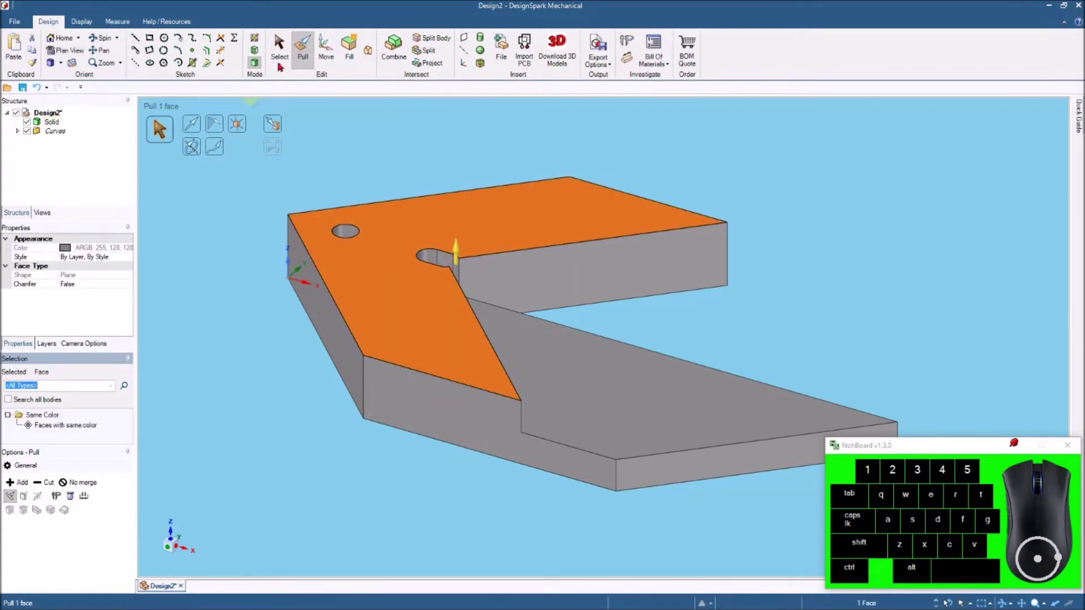
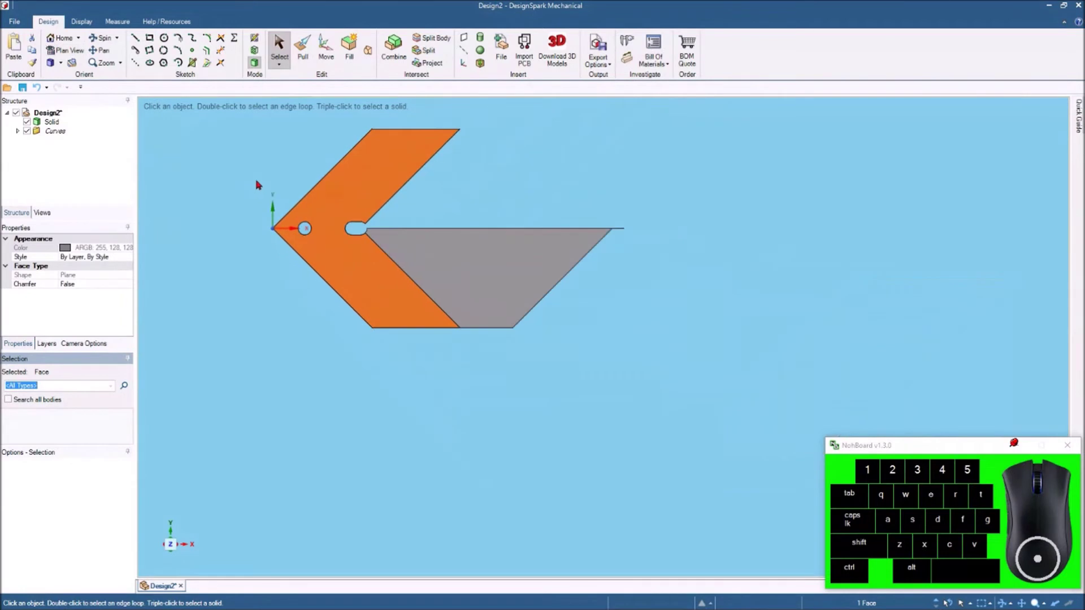
Step: Select and delete the stray sketch line beyond the right tip, leaving the clean part in plan view
scroll("down", 3)
left_click(636, 194)
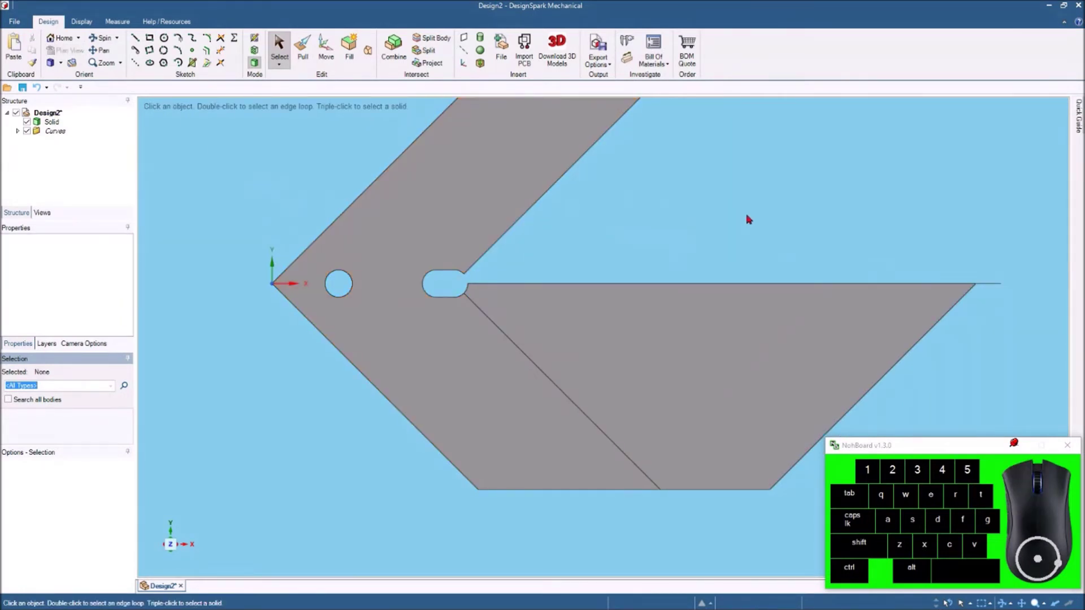
middle_click(757, 210)
scroll("up", 3)
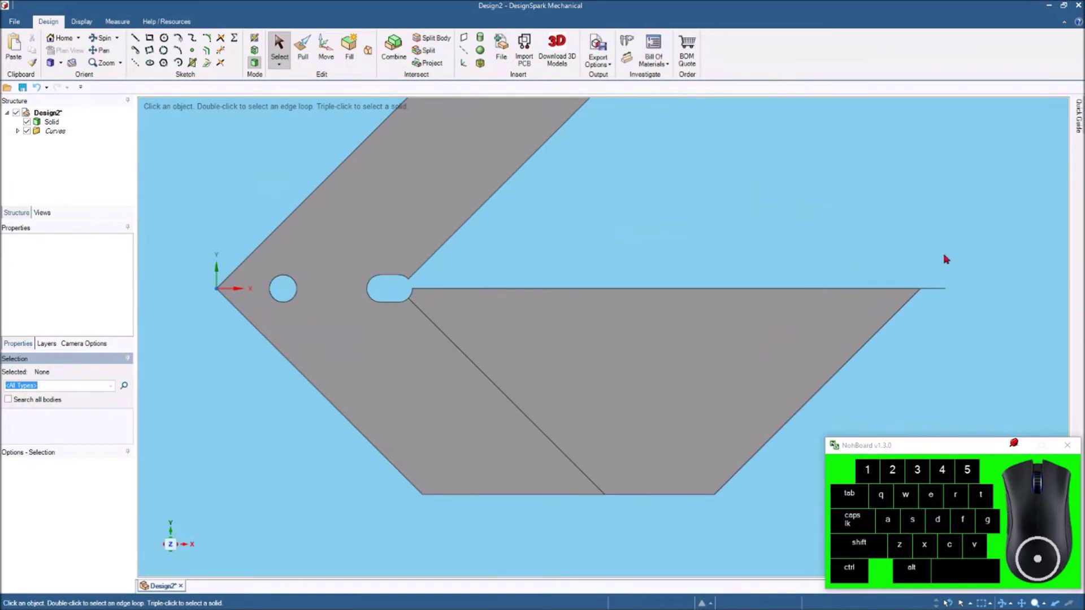
left_click(945, 291)
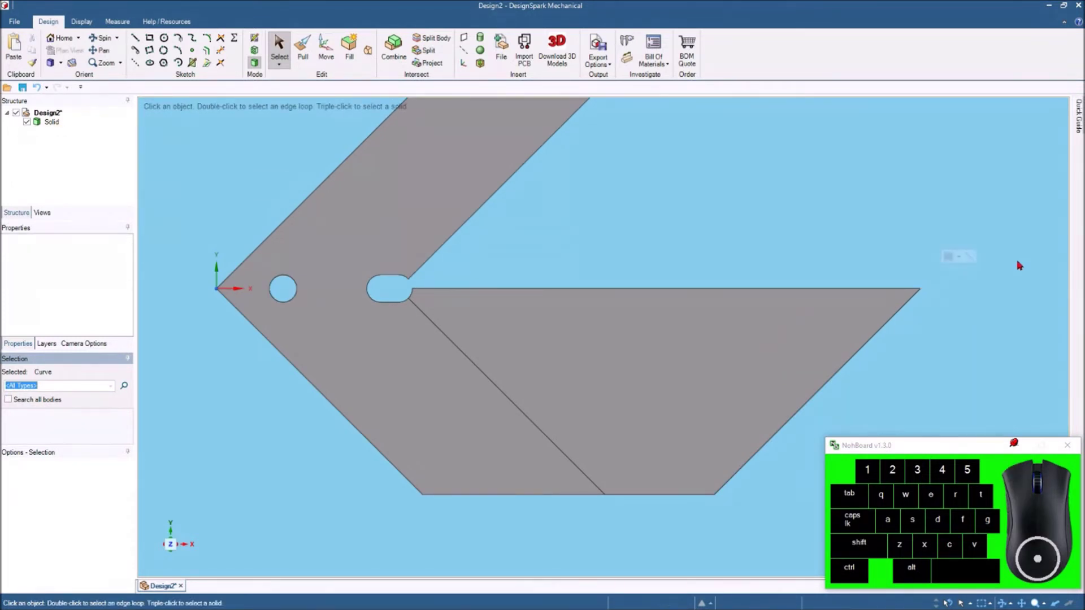
scroll("up", 3)
scroll("up", 3)
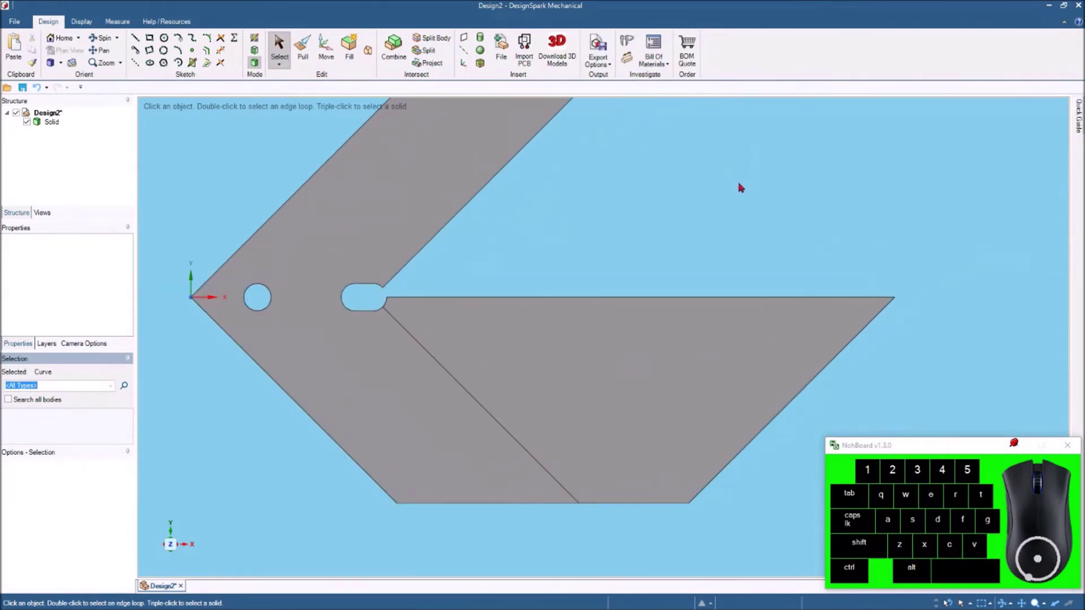
scroll("down", 3)
key("z")
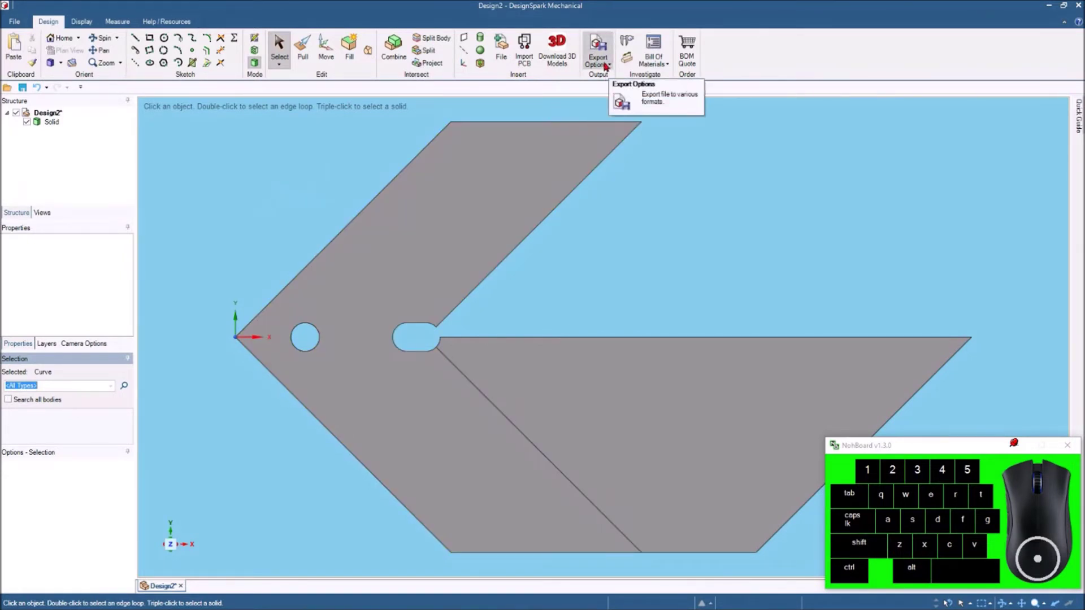
left_click(609, 64)
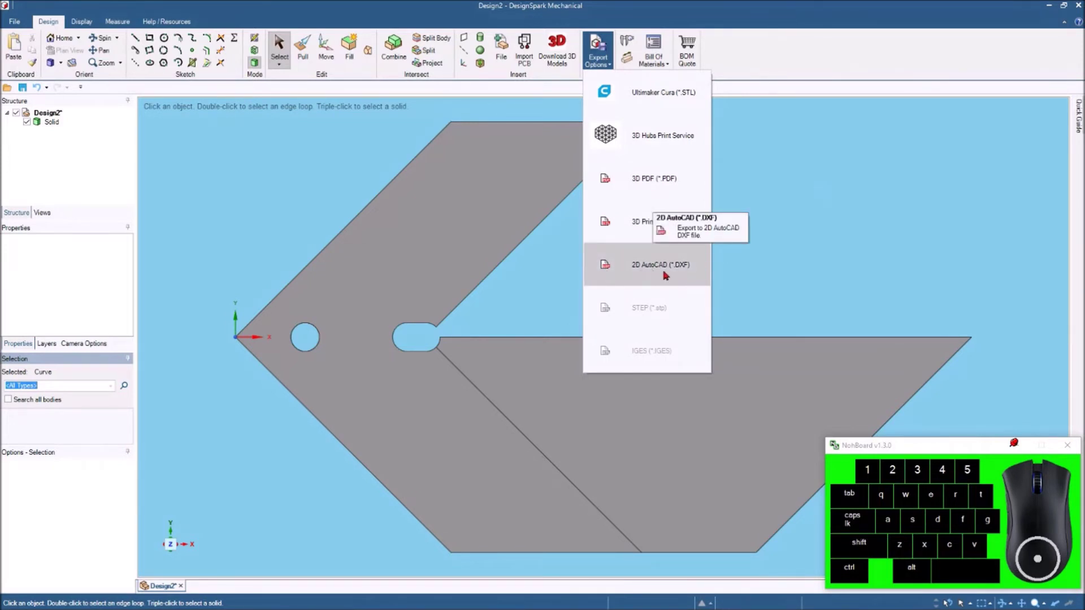
left_click(875, 207)
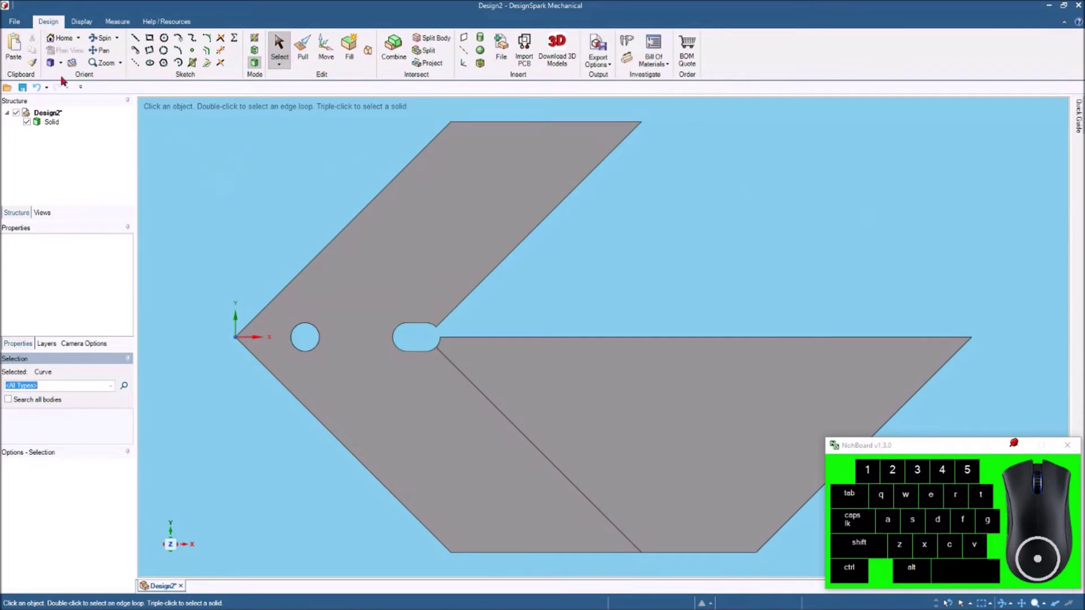
Step: Save the design as 'Center Finder' in the Center Finder Tool folder, replacing Design2
left_click(25, 89)
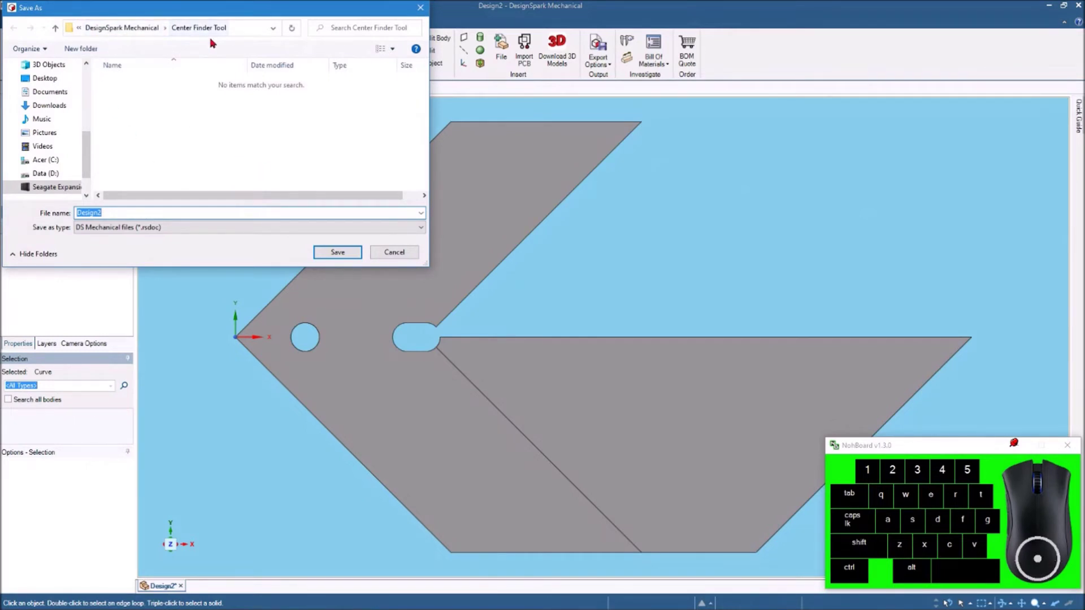
middle_click(165, 169)
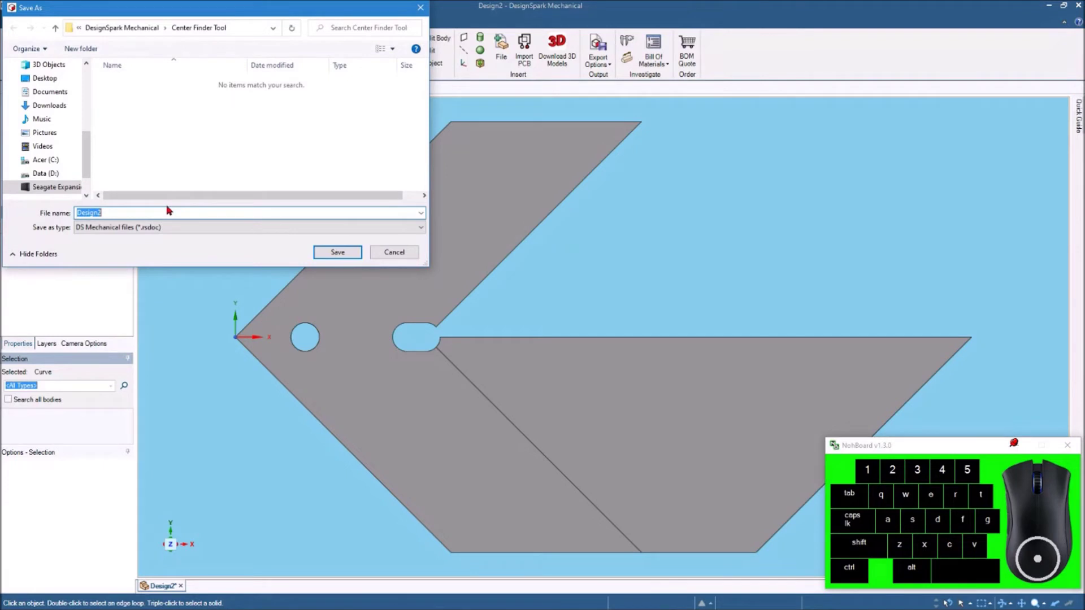
key("shift+c")
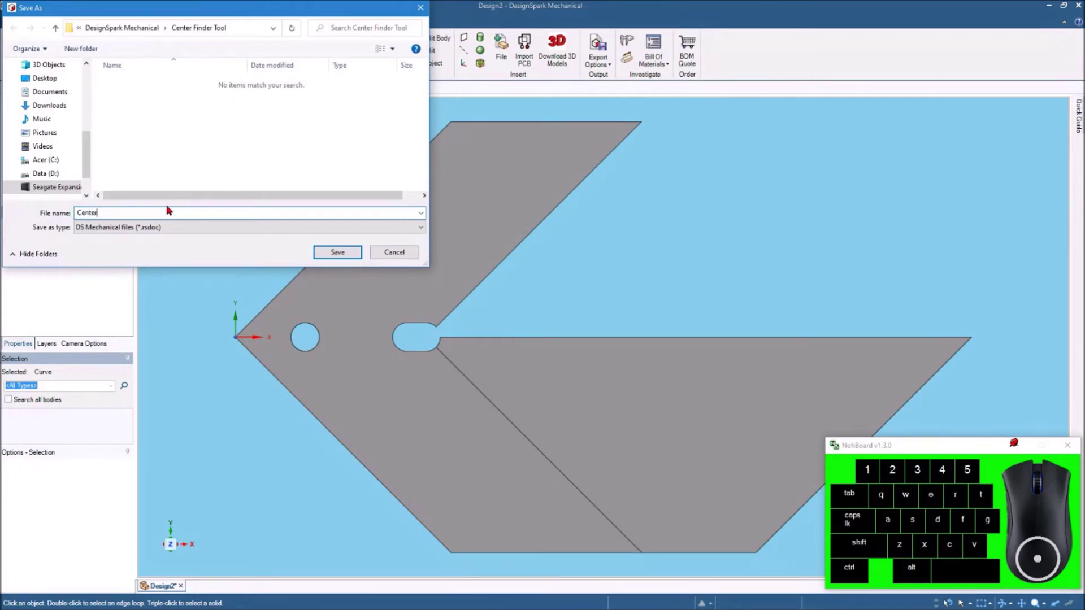
key("space")
key("shift+f")
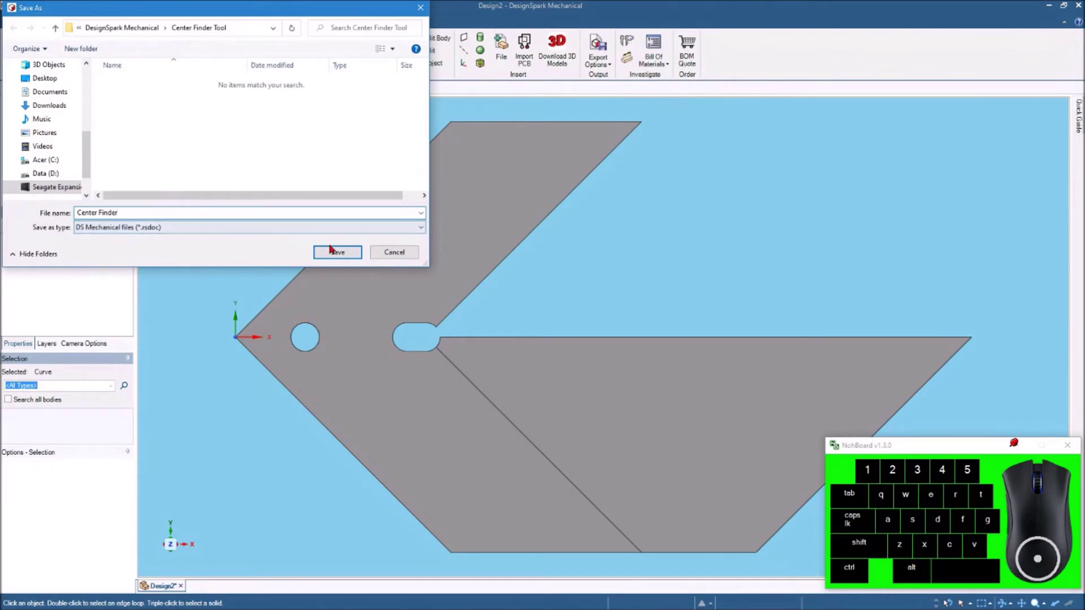
left_click(334, 253)
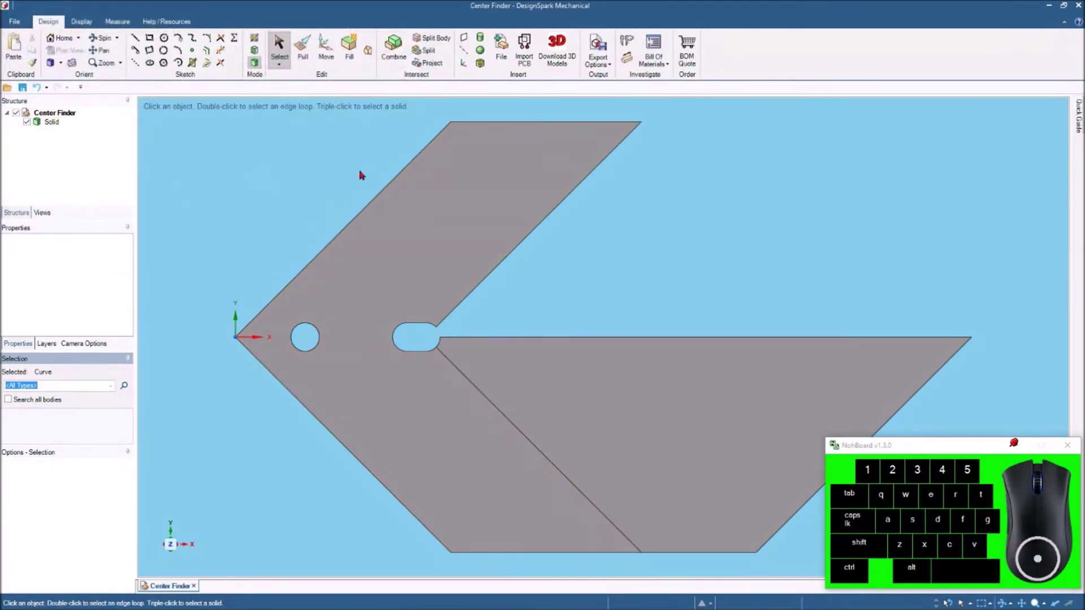
Step: Inspect the saved part in 3D, then return to the top-down view squared to its top face
left_click(69, 39)
scroll("up", 3)
left_click(844, 204)
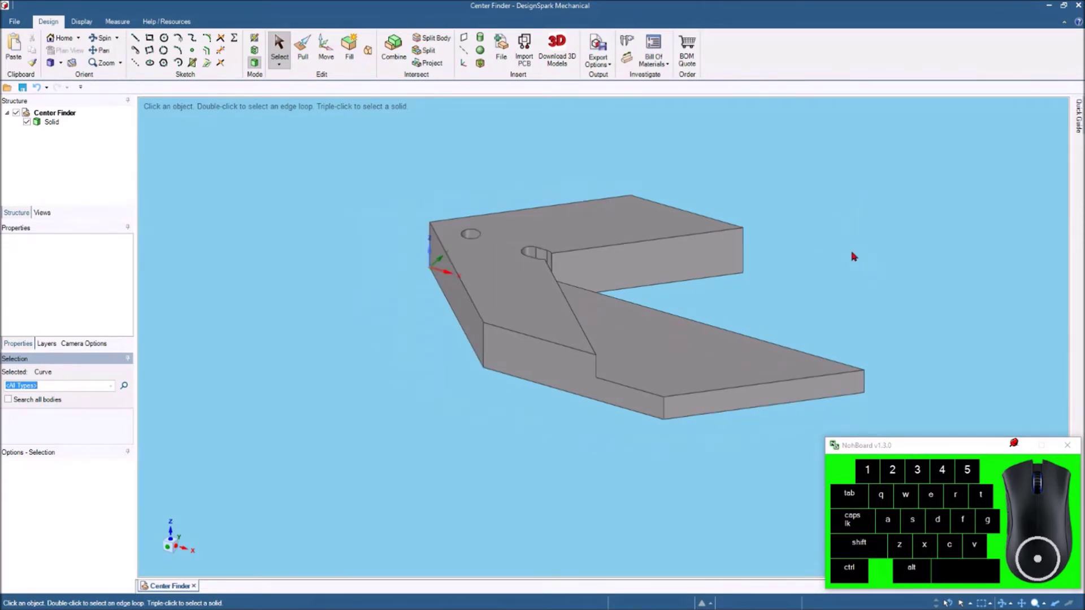
scroll("up", 3)
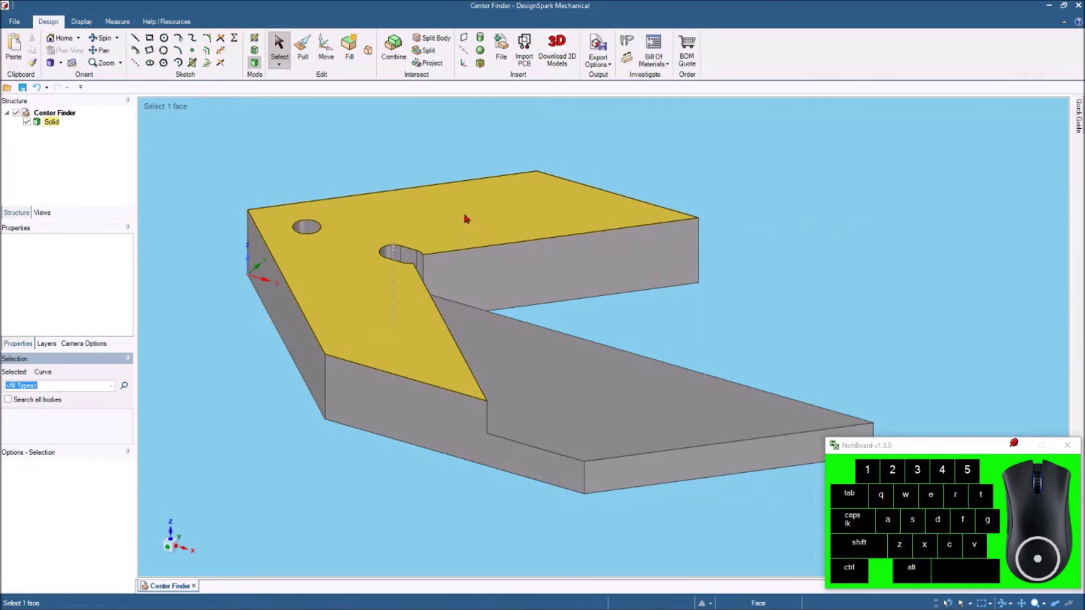
left_click(462, 209)
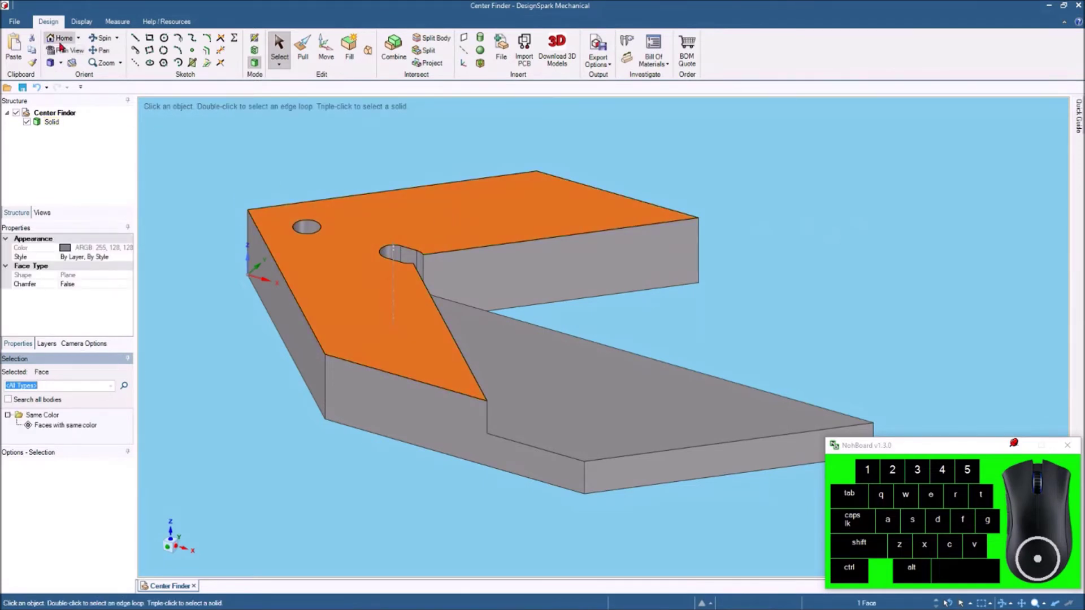
left_click(61, 52)
left_click(769, 189)
scroll("down", 3)
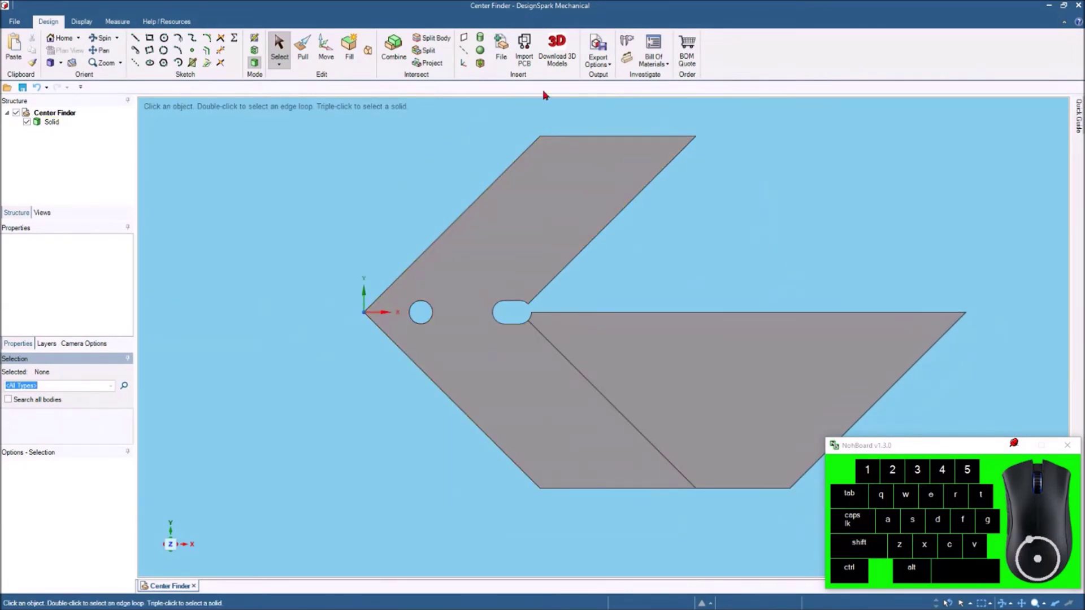
Step: Export the design as a 2D AutoCAD DXF file into the Center Finder Tool folder
left_click(610, 62)
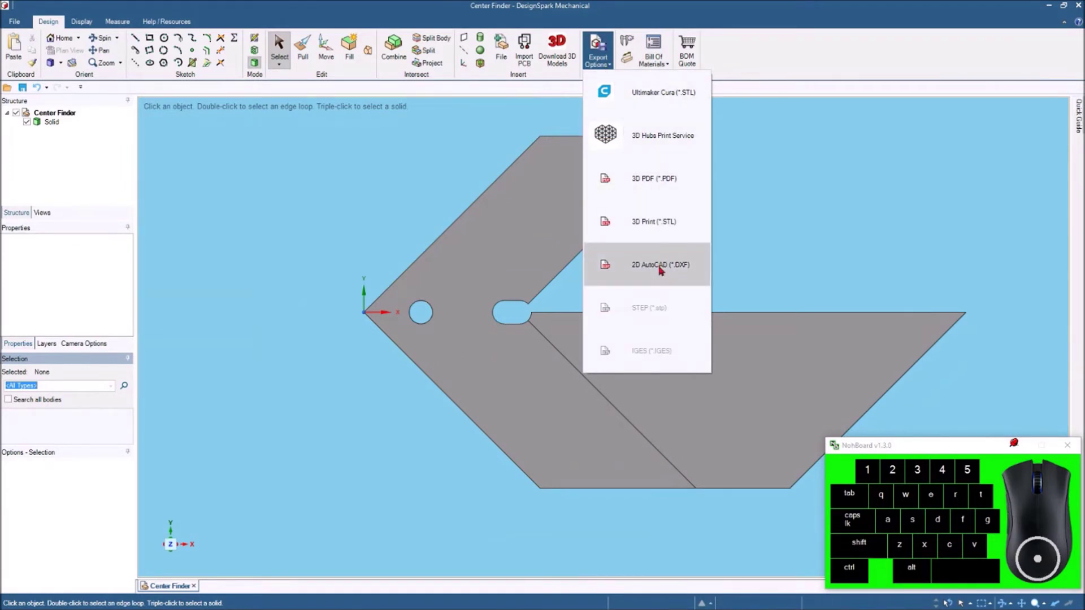
left_click(663, 266)
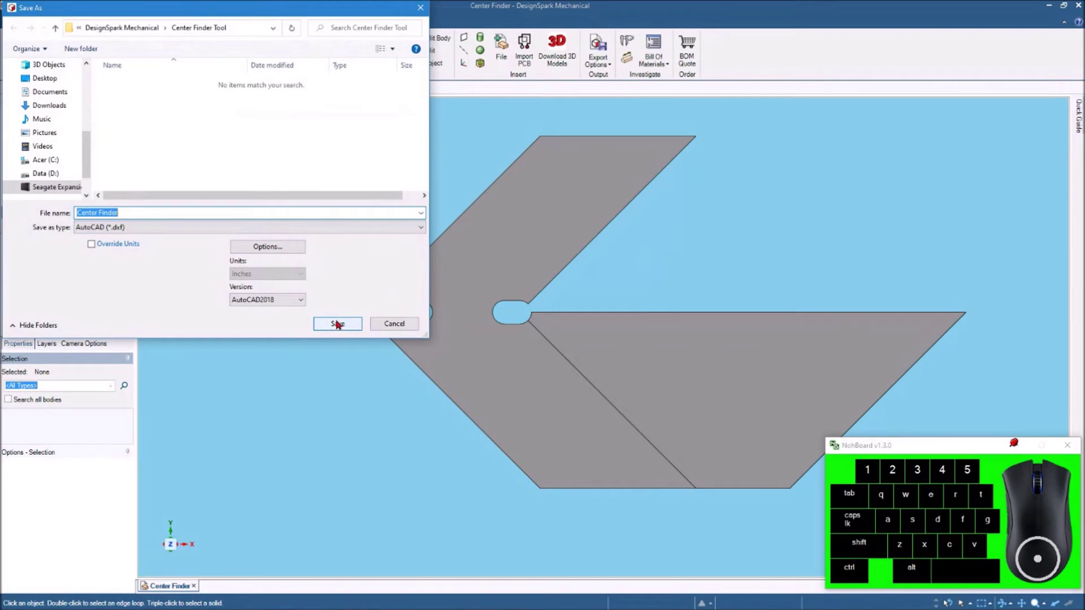
left_click(340, 321)
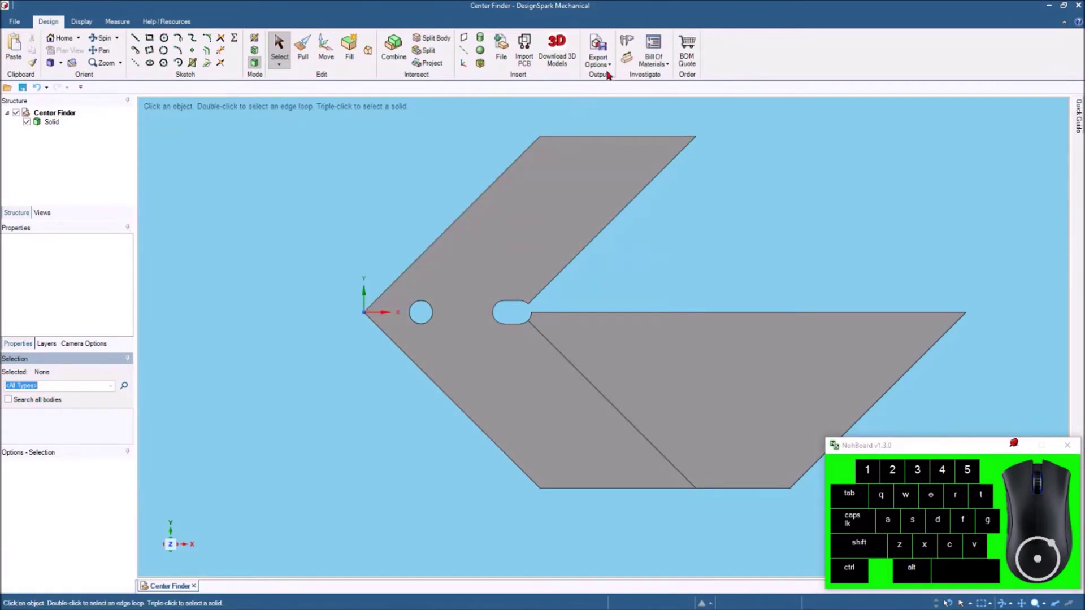
Step: Export the Center Finder body as an STL file for 3D printing
left_click(613, 63)
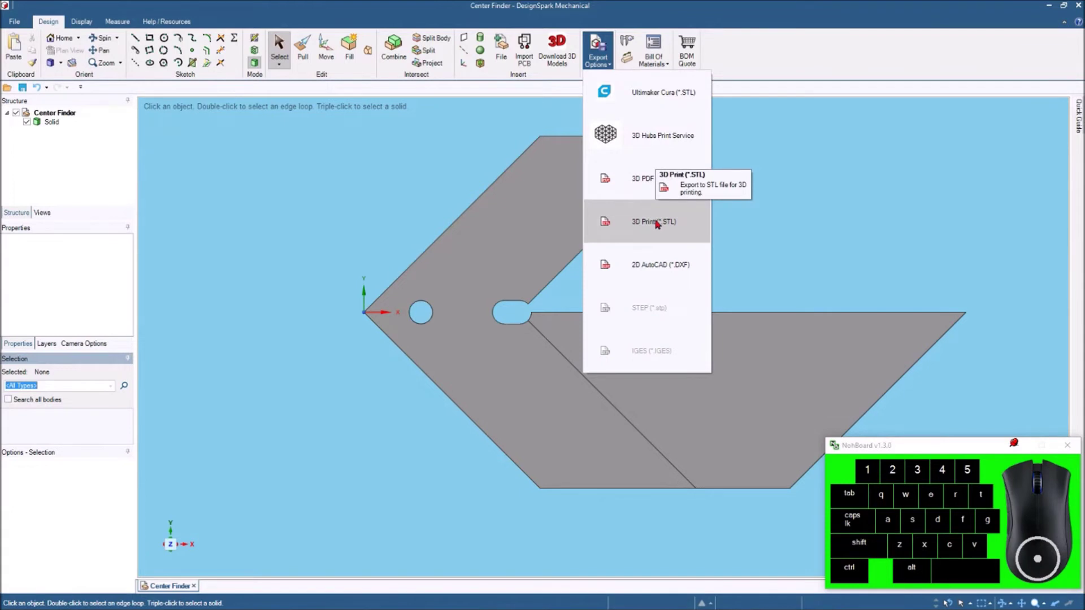
left_click(660, 221)
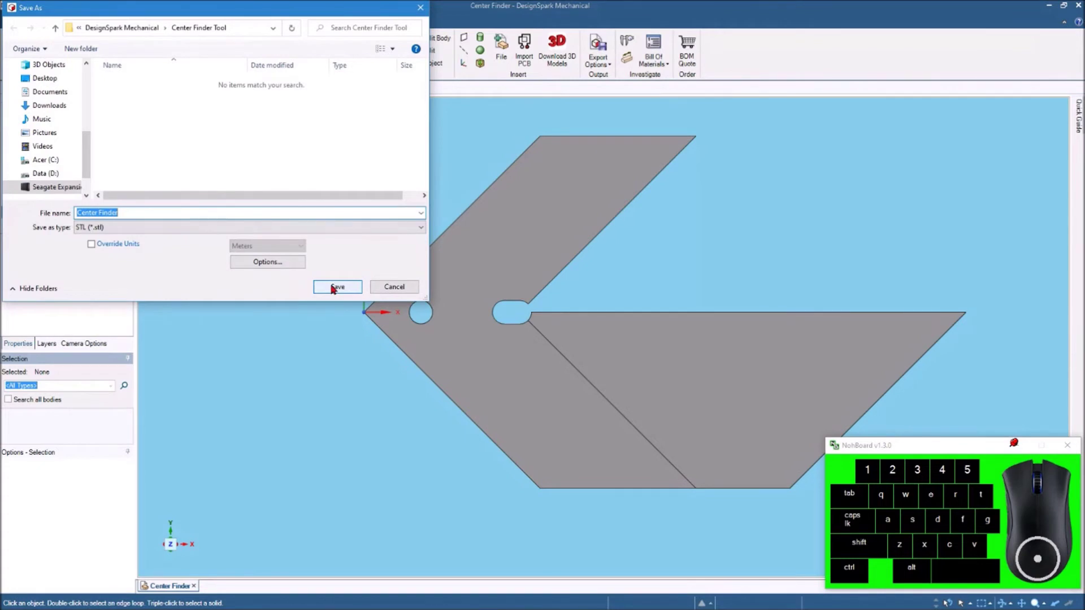
left_click(335, 286)
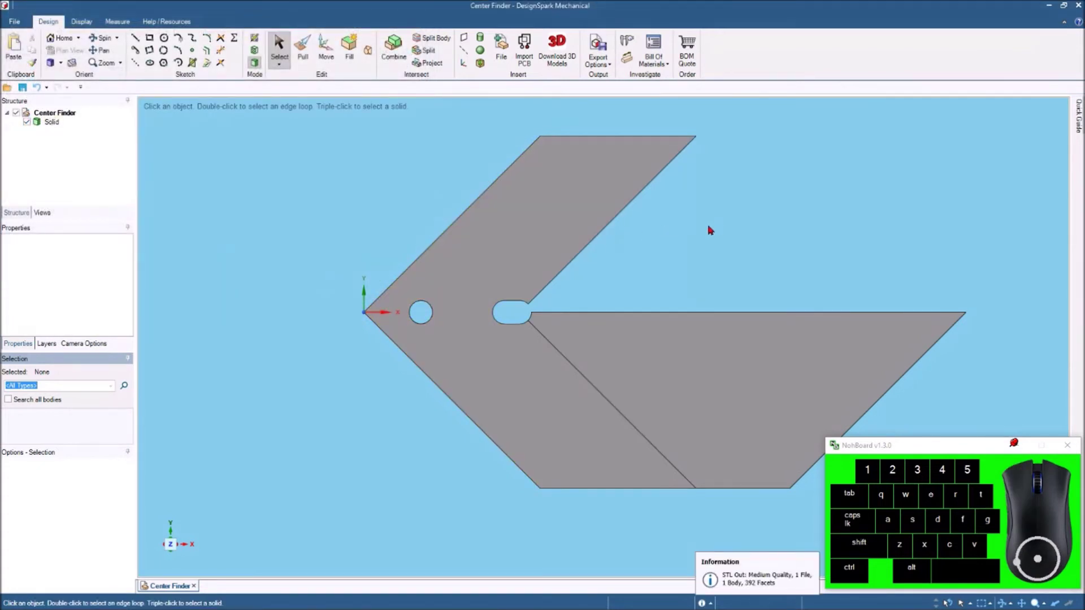
scroll("up", 3)
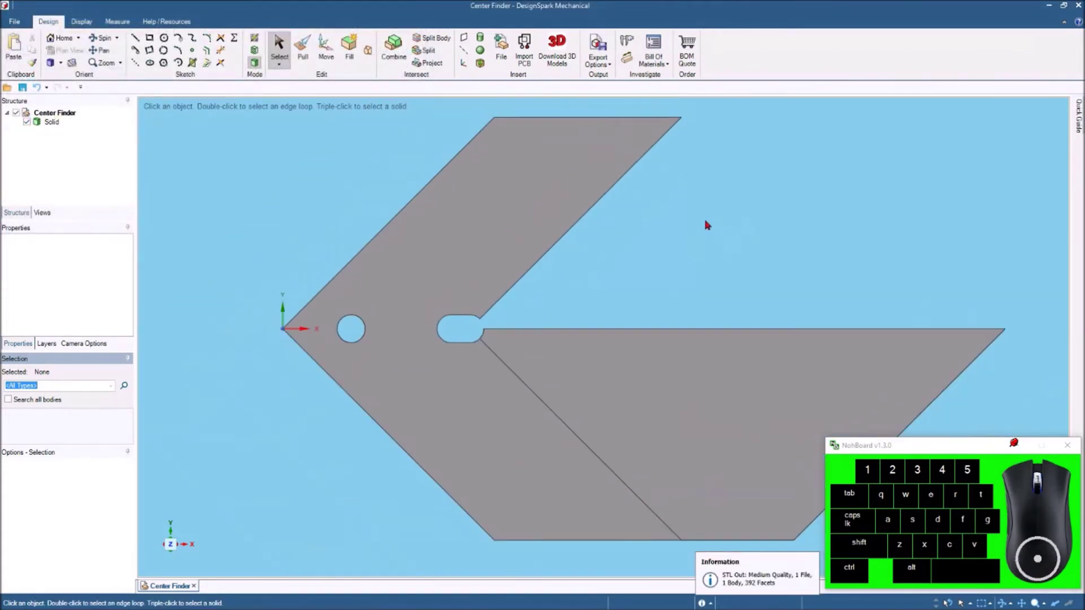
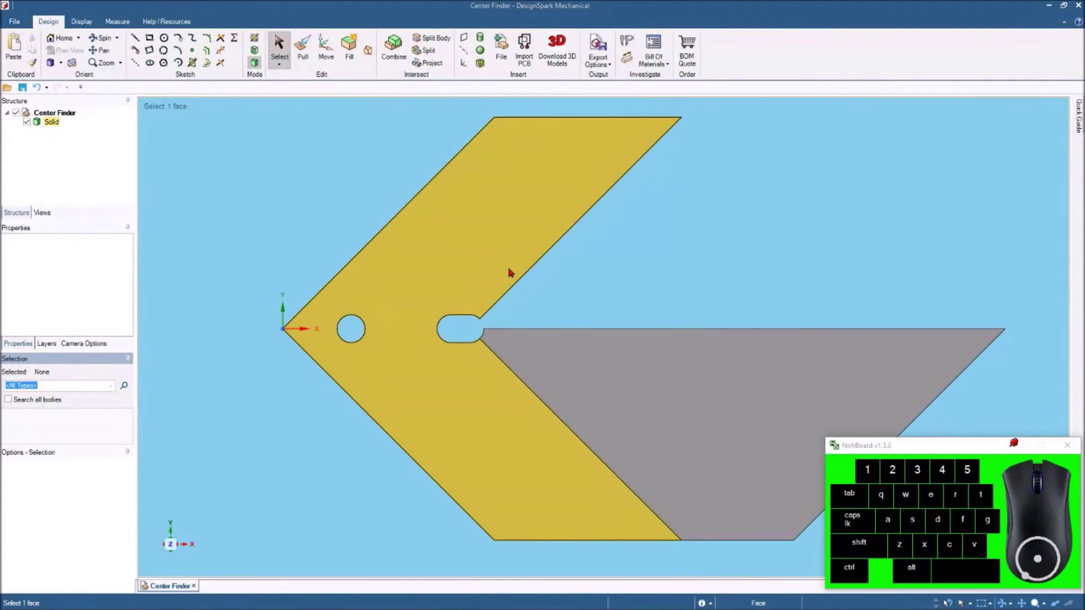
Step: Zoom out and pan so the whole center finder sits smaller toward the left of the view
left_click(488, 255)
scroll("up", 3)
left_click(750, 198)
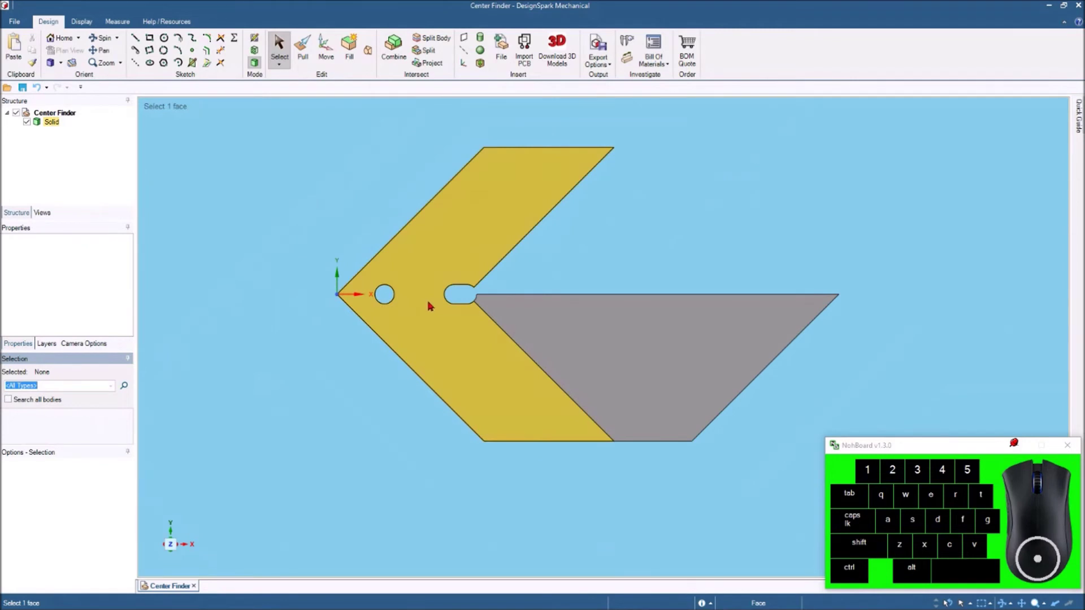
left_click_drag(452, 328, 284, 338)
scroll("up", 3)
scroll("down", 3)
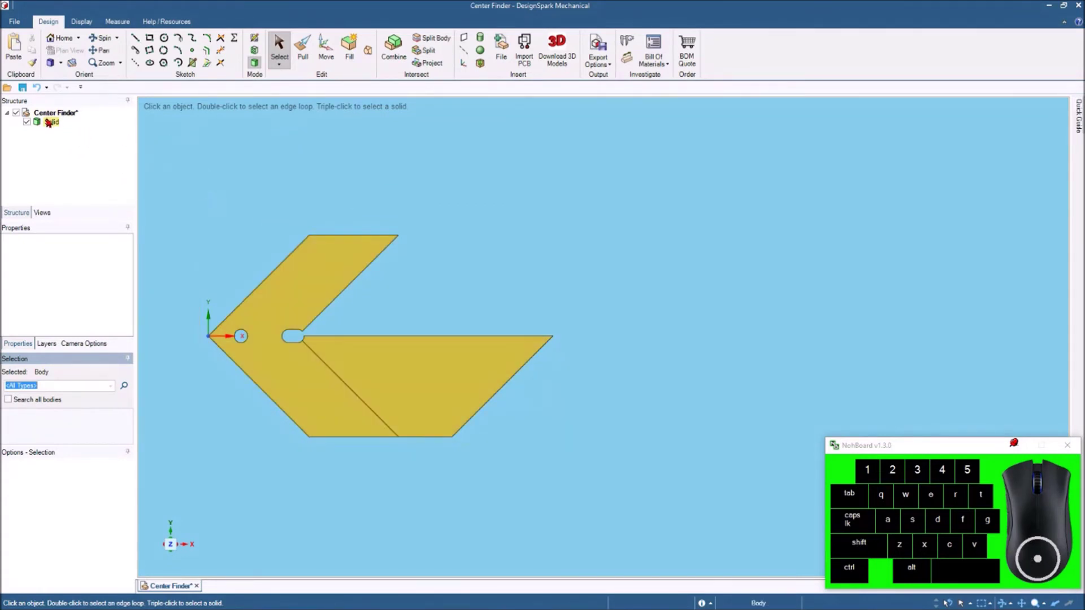
Step: Select the whole center finder solid and duplicate it with copy and paste
left_click(52, 125)
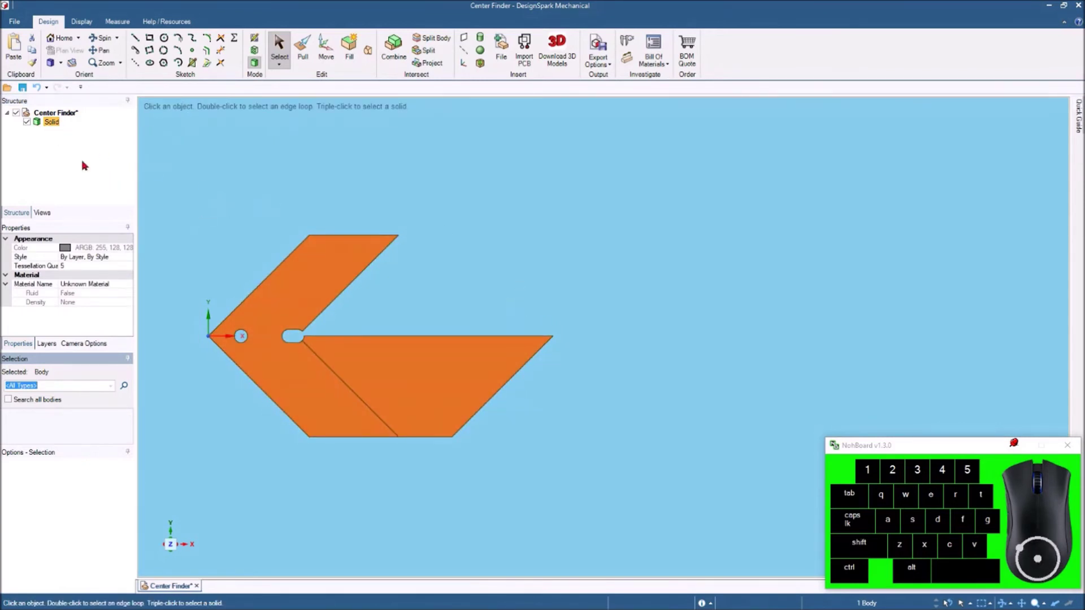
left_click(54, 123)
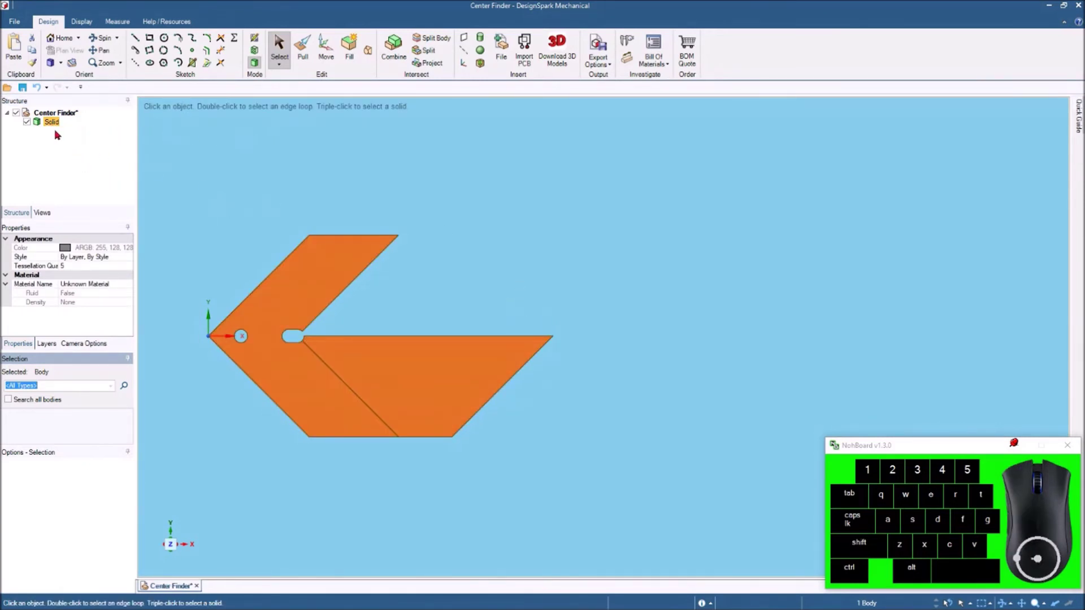
left_click(218, 163)
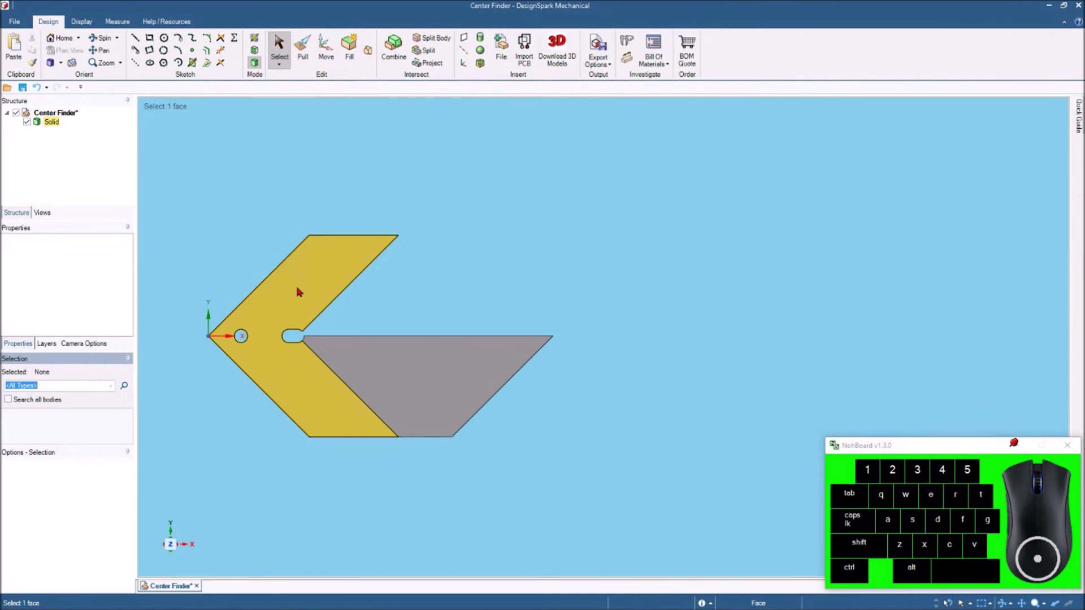
left_click(301, 288)
double_click(302, 289)
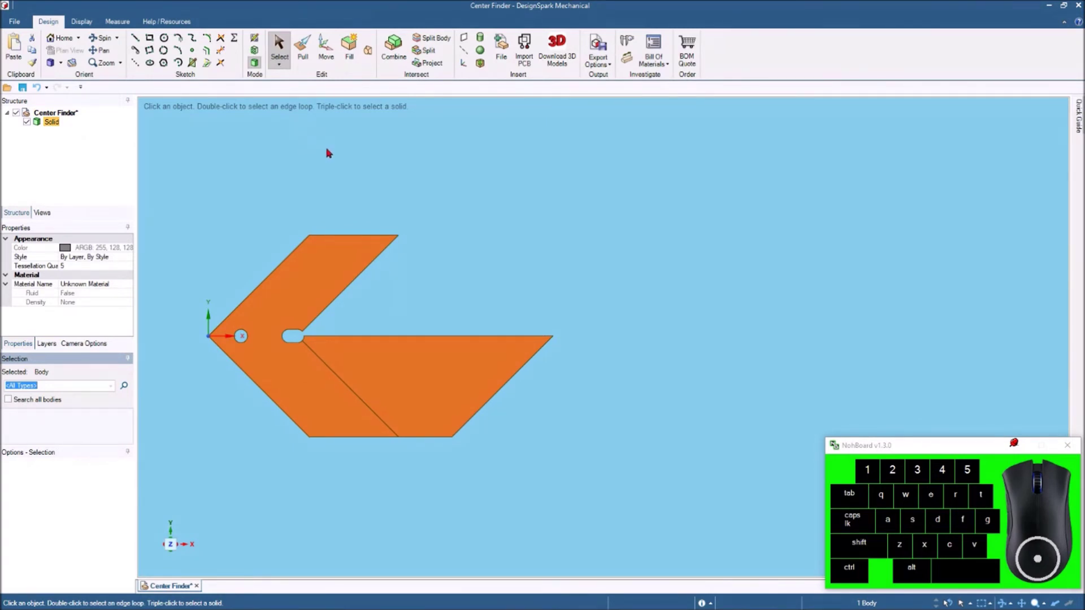
key("ctrl+c")
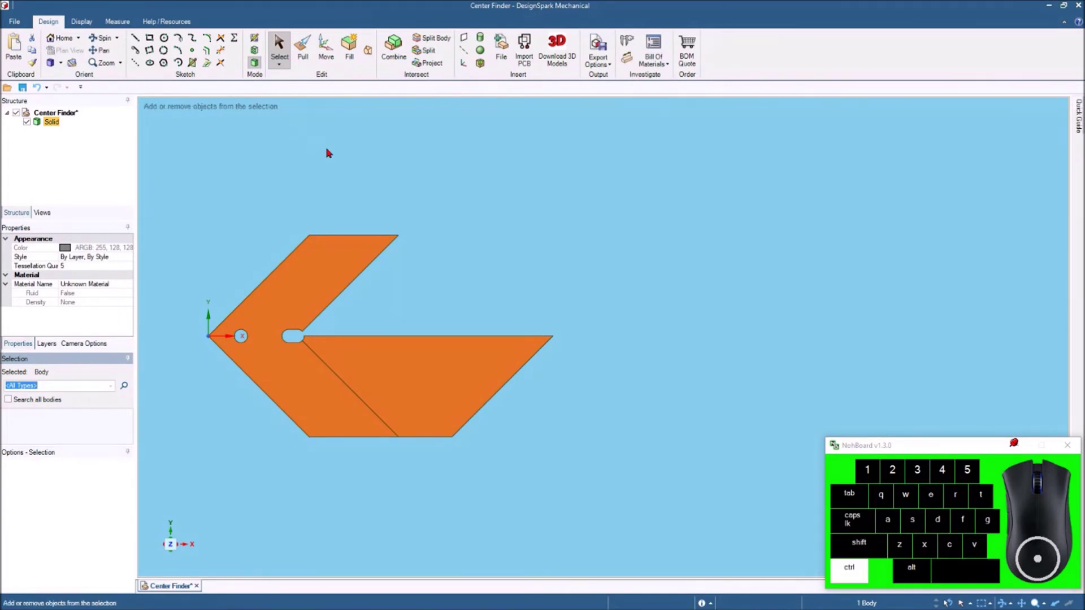
key("ctrl+v")
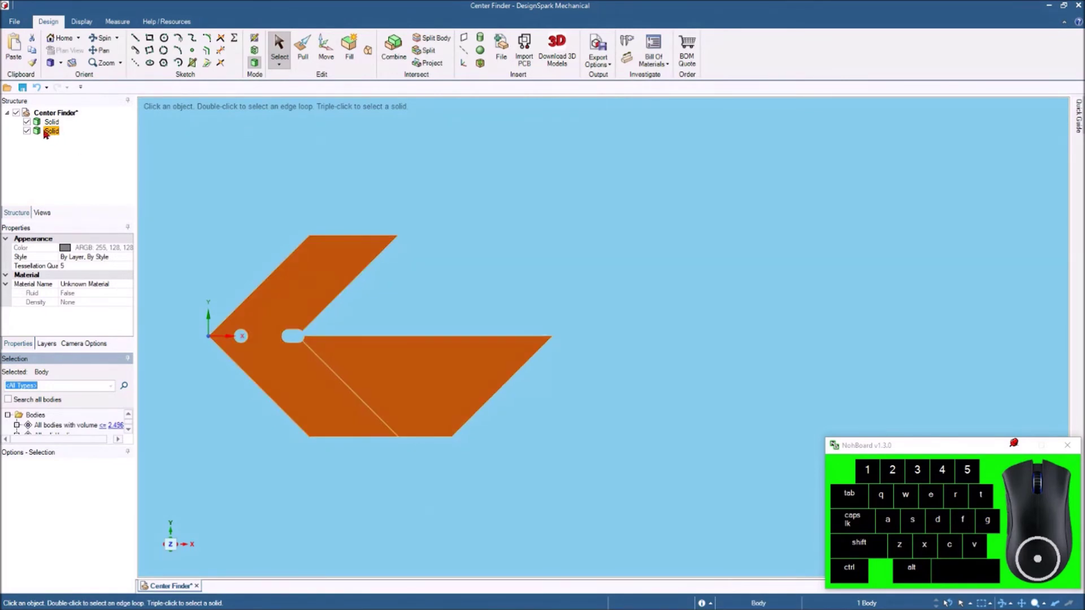
Step: Hide the original, then move the duplicated body several inches right along the X axis
left_click(248, 161)
left_click(31, 123)
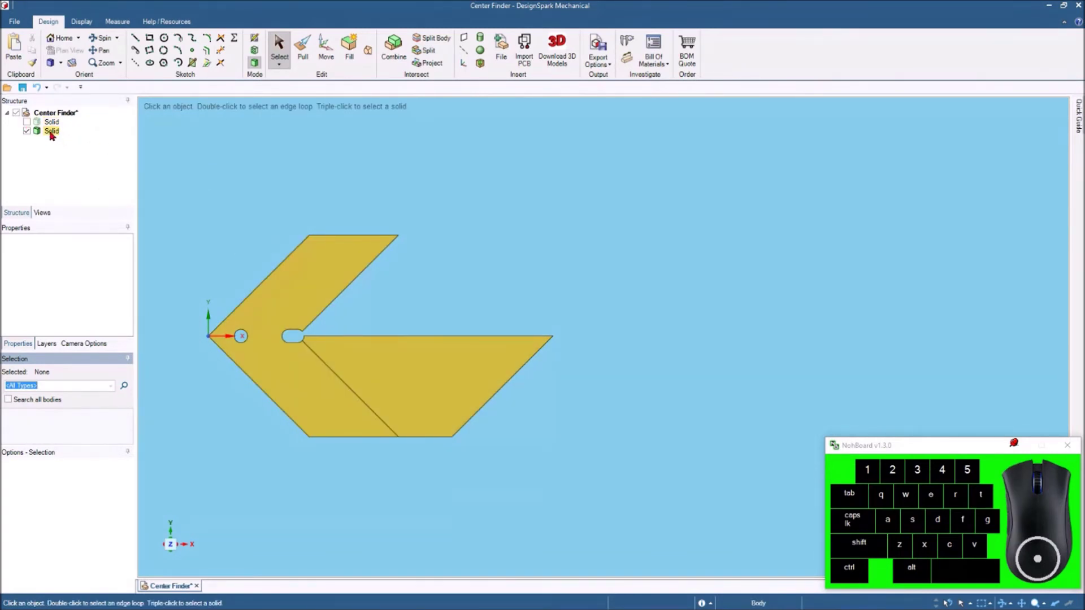
left_click(54, 133)
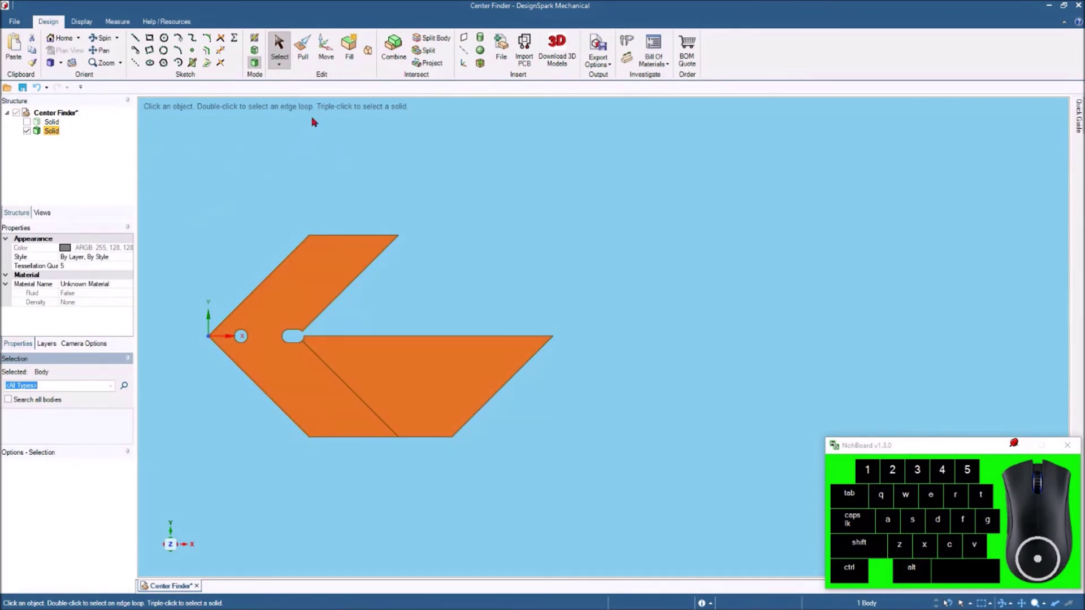
left_click(331, 43)
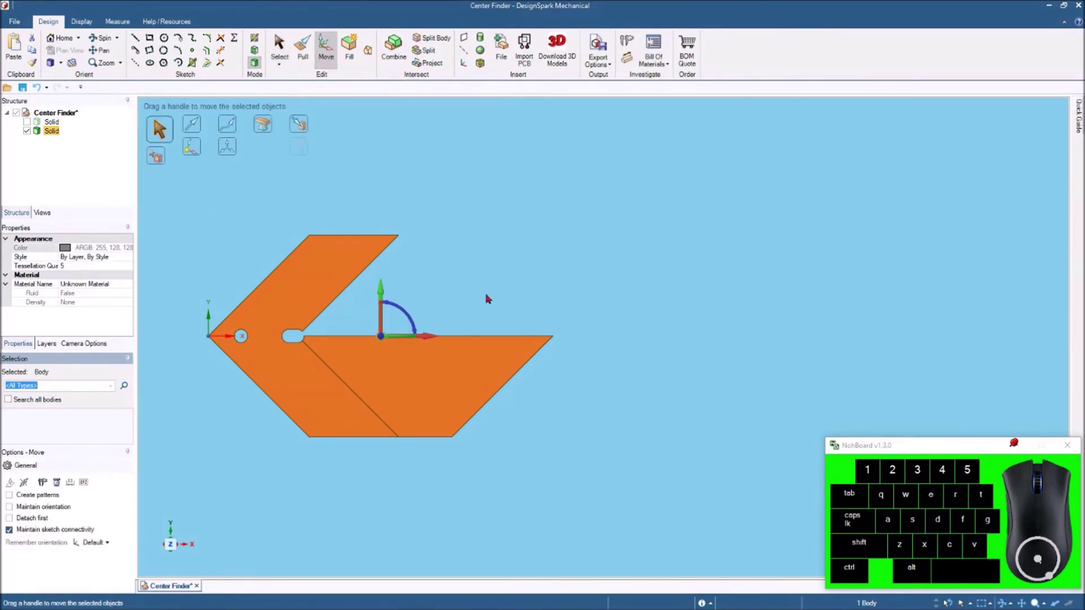
left_click_drag(383, 332, 897, 332)
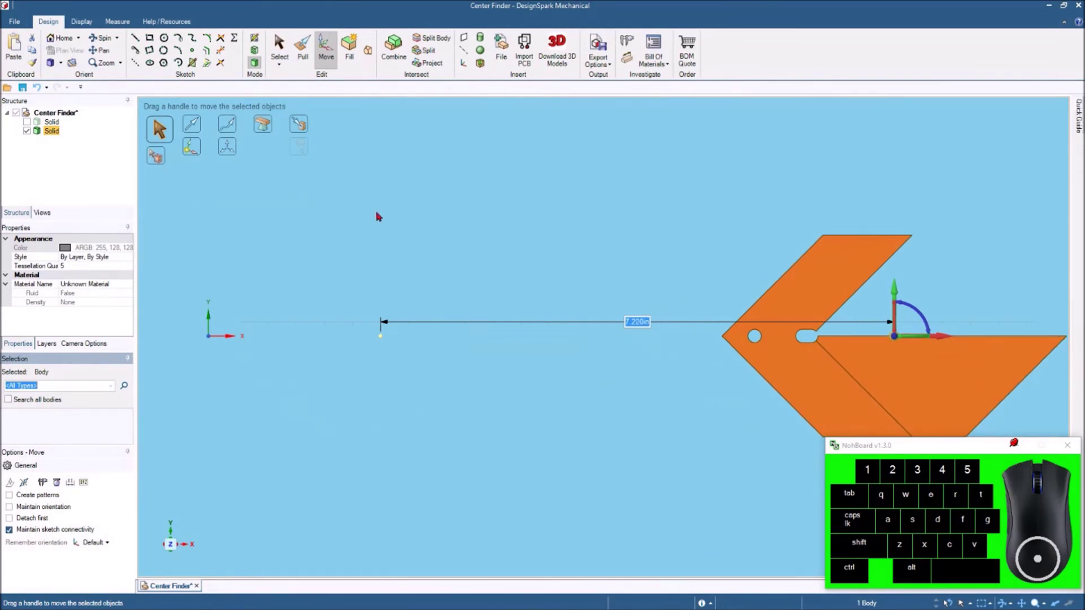
left_click(897, 331)
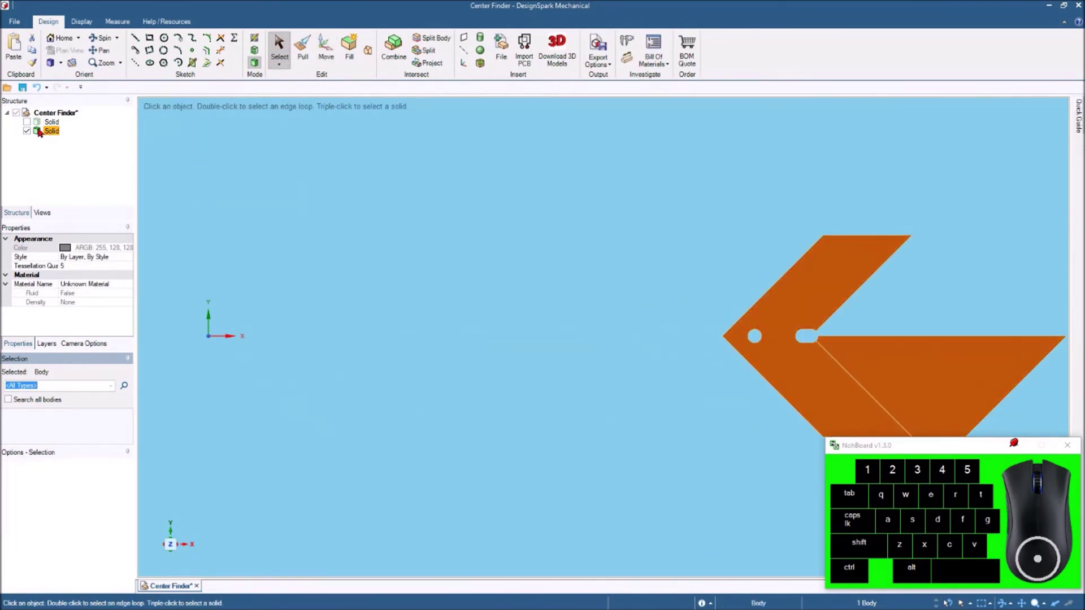
Step: Show the original body again and zoom so both bodies are in view
left_click(29, 125)
scroll("up", 3)
scroll("up", 3)
scroll("up", 3)
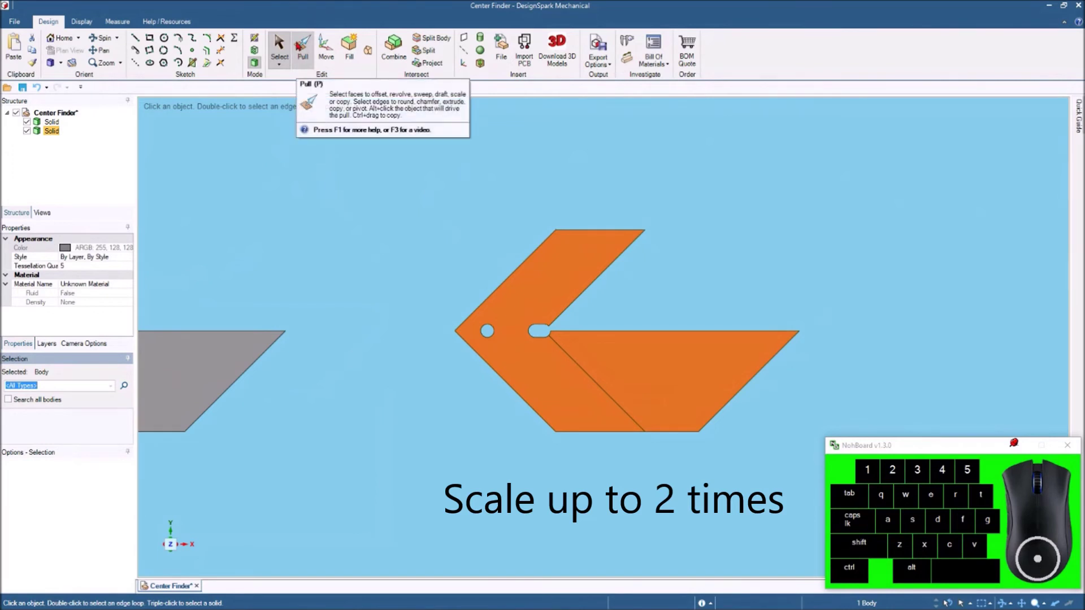
Step: Scale the copied body by 2 with Pull's Scale Body, anchored at its pointed tip
left_click(301, 42)
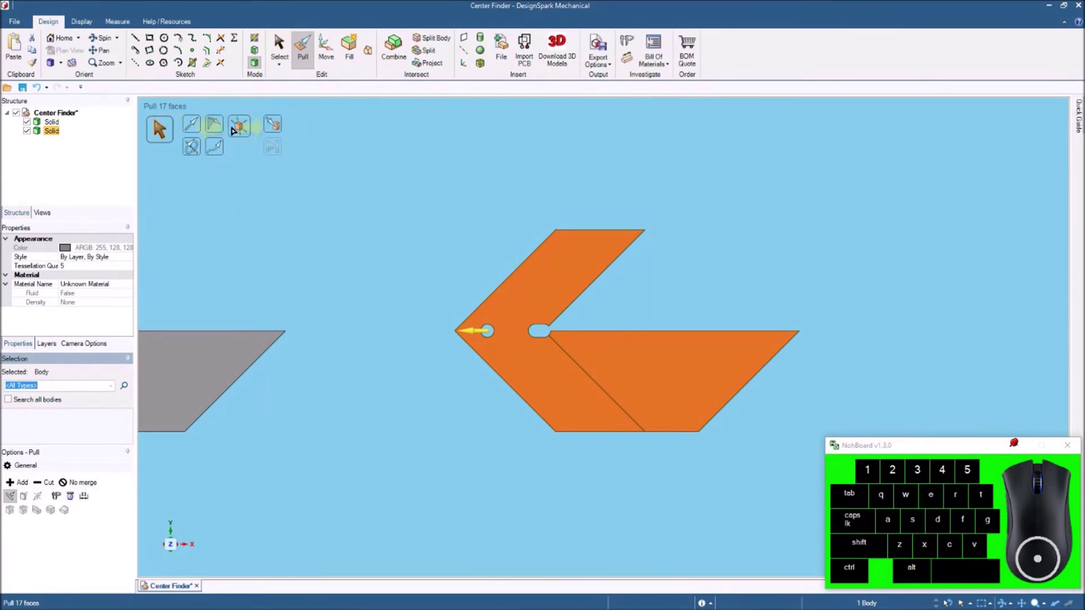
left_click(243, 127)
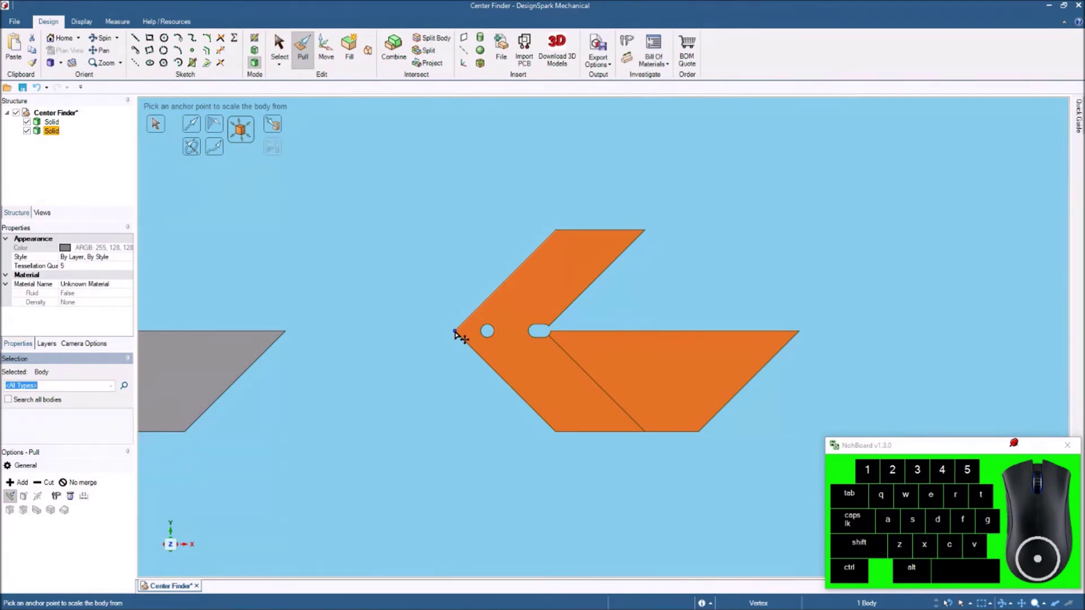
left_click(459, 332)
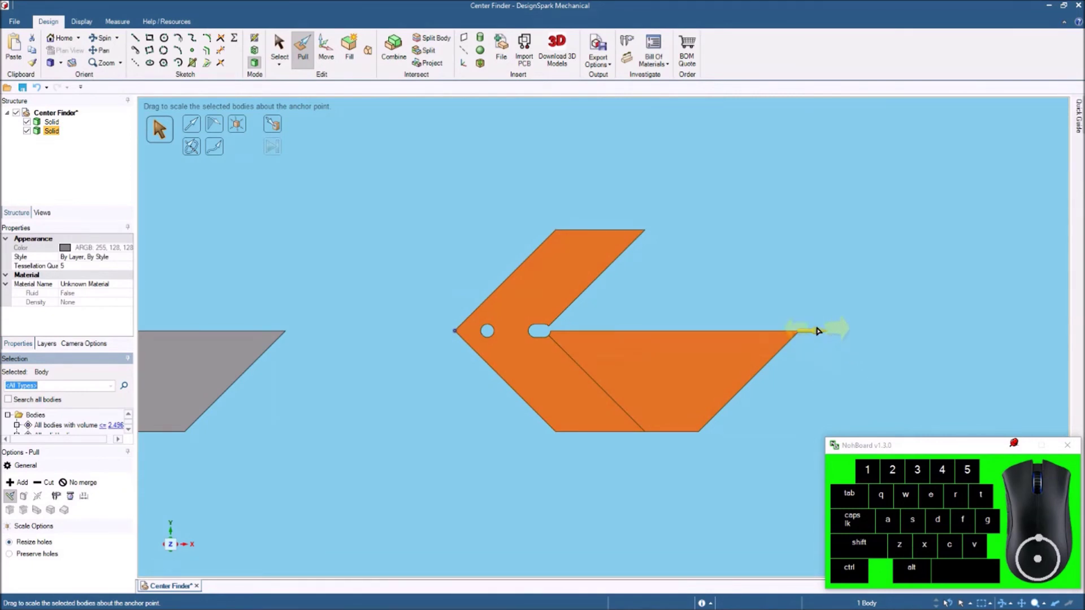
left_click_drag(820, 333, 875, 342)
key("space")
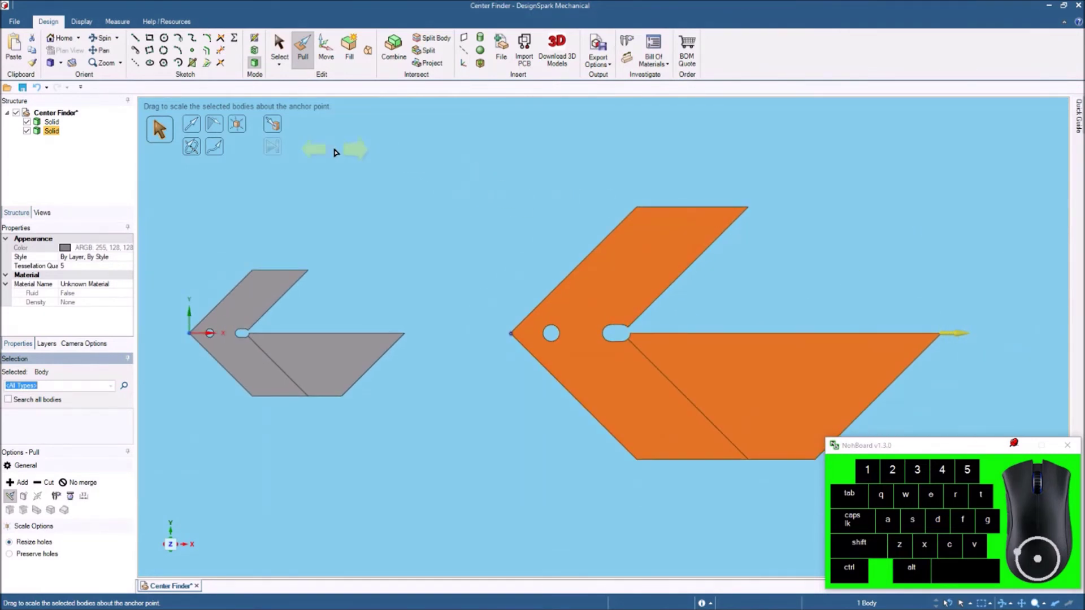
left_click(283, 42)
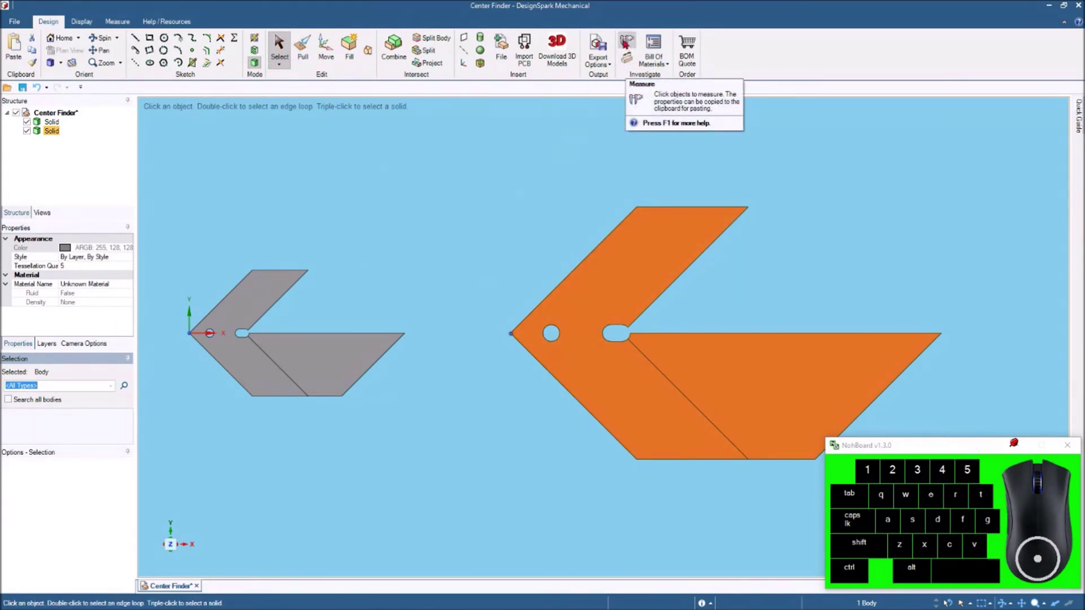
left_click(628, 39)
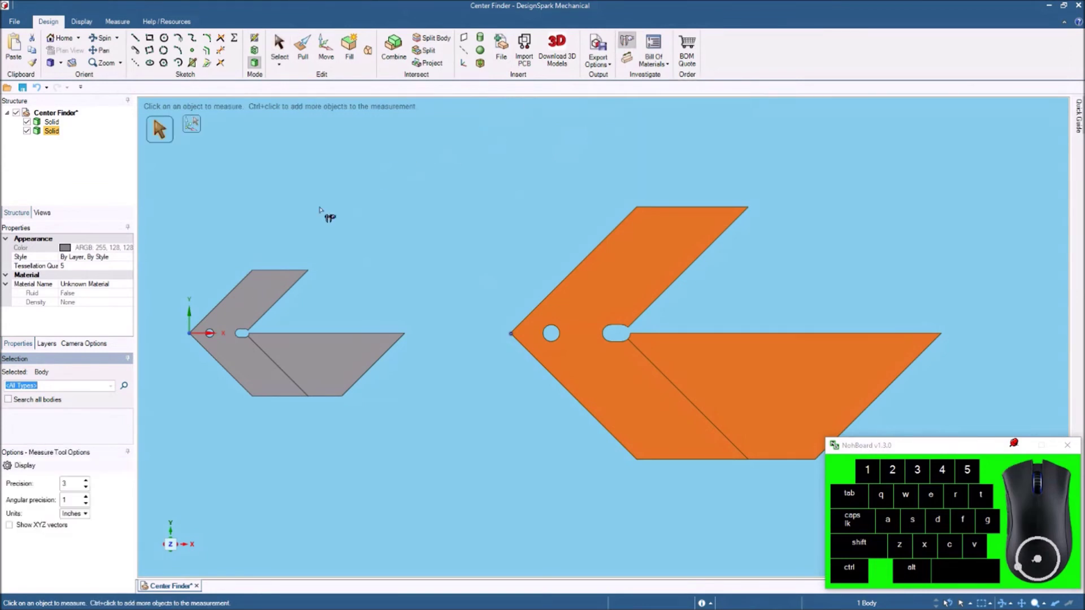
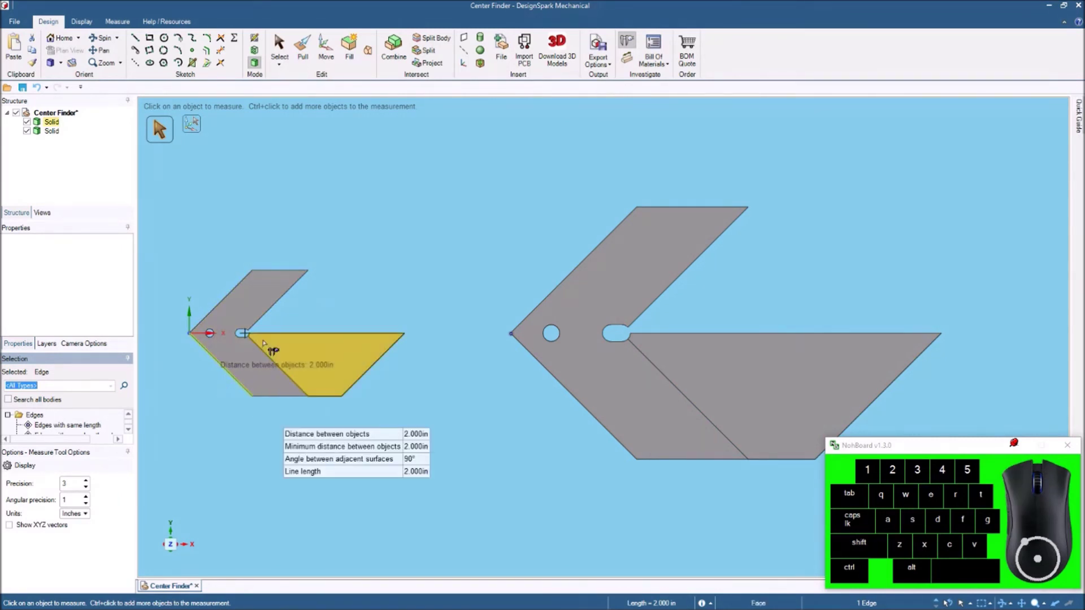
scroll("up", 3)
scroll("up", 3)
scroll("up", 3)
scroll("up", 3)
scroll("up", 3)
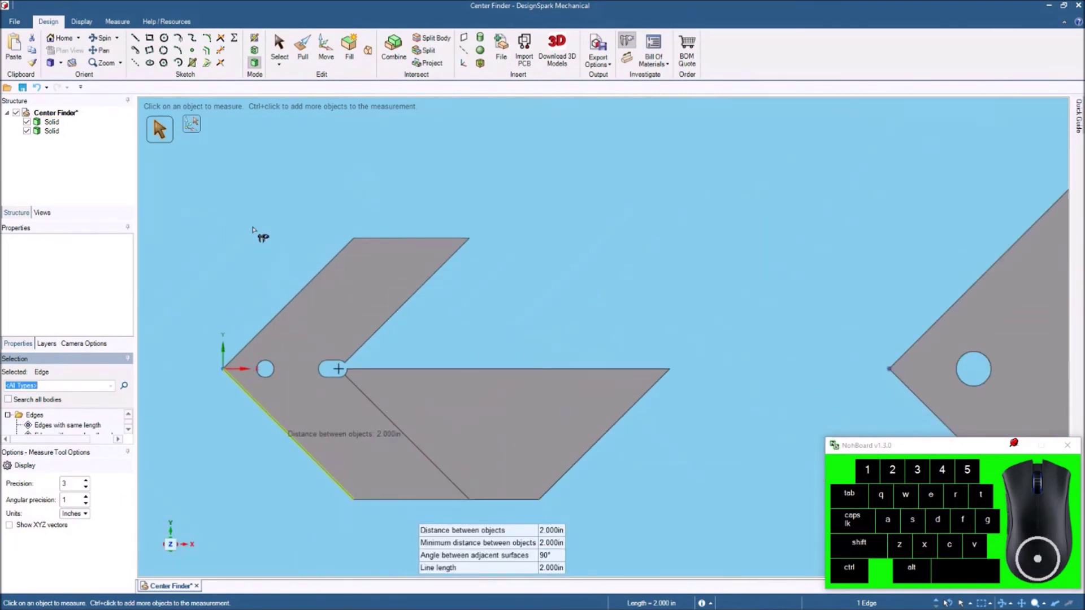
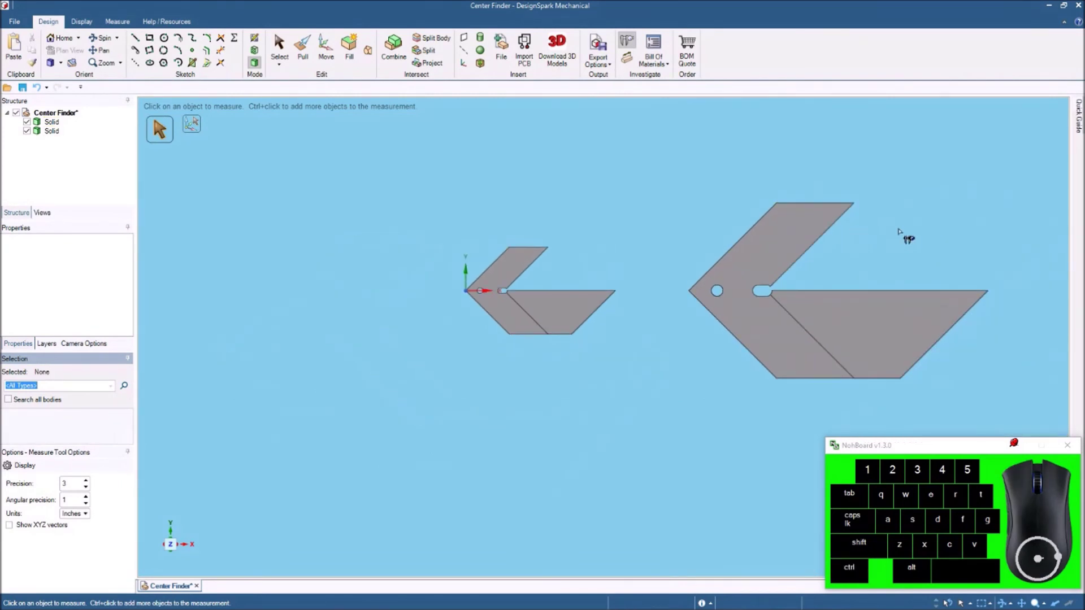
scroll("up", 3)
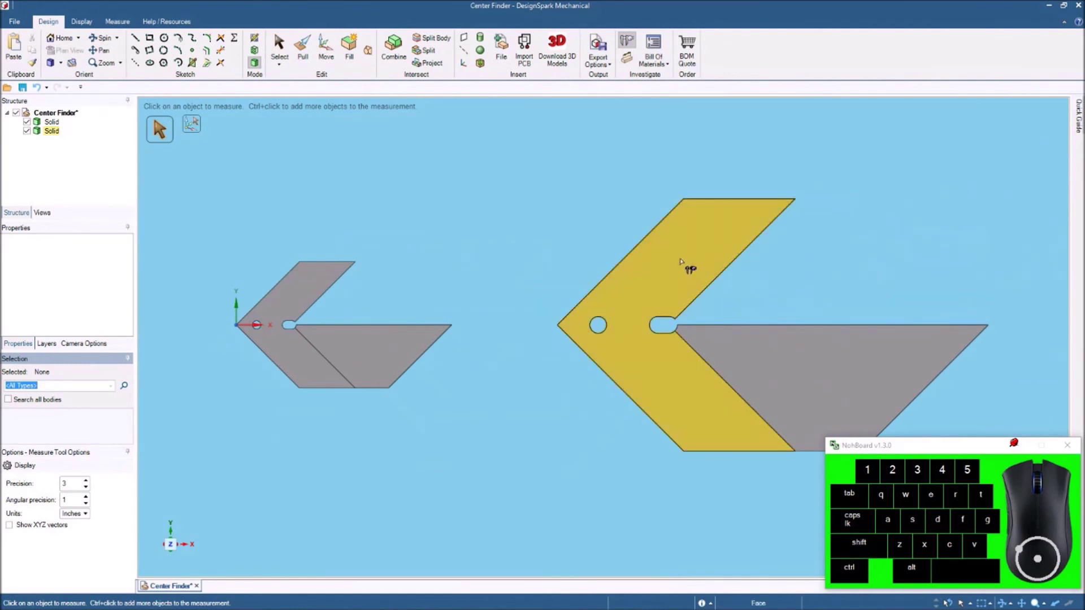
left_click(287, 44)
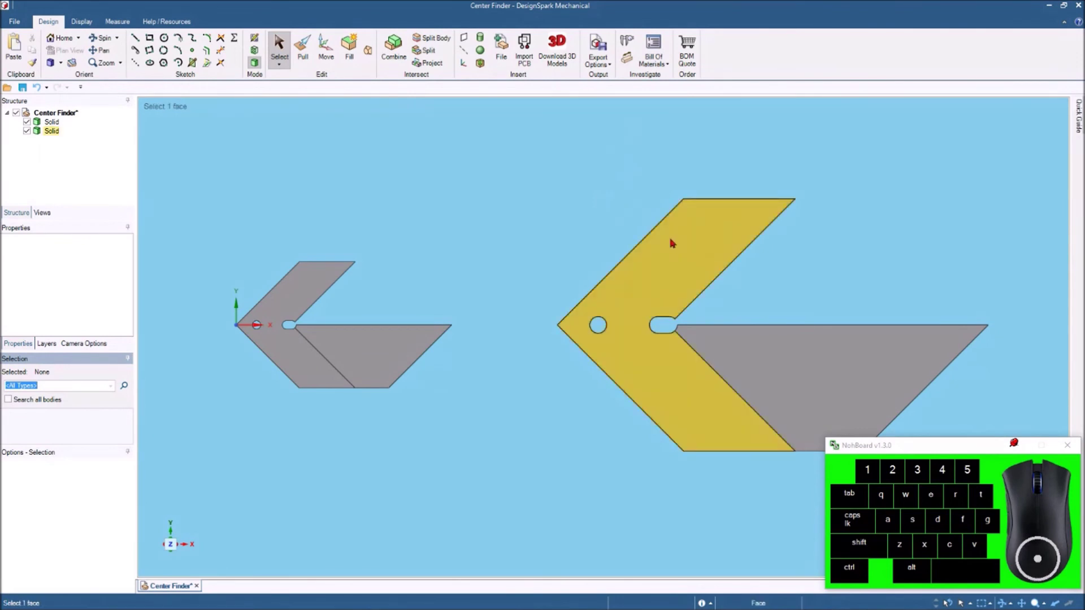
middle_click(669, 274)
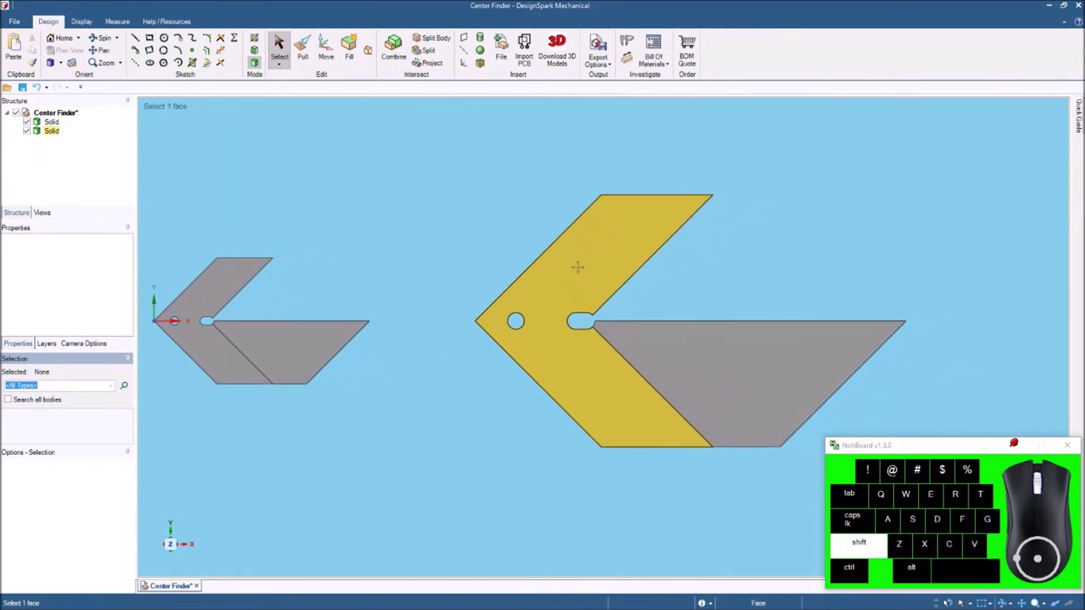
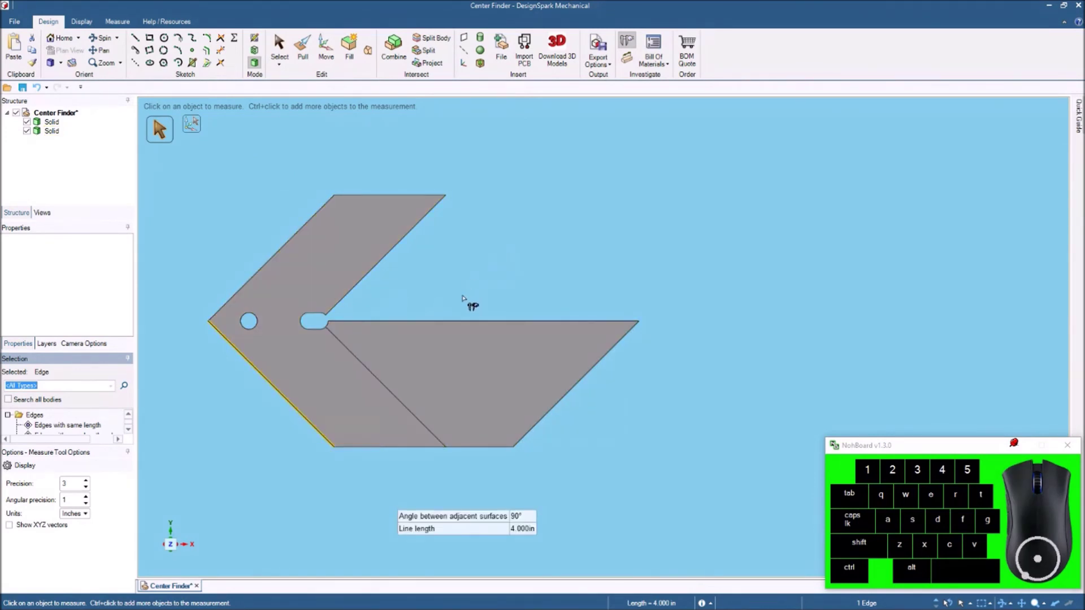
left_click(384, 276)
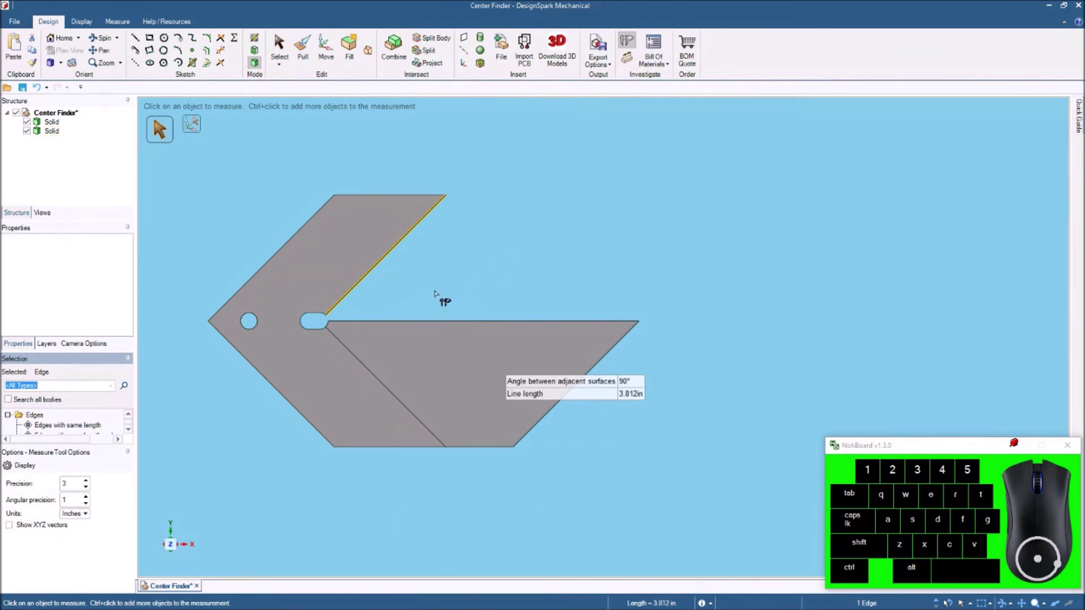
left_click(447, 334)
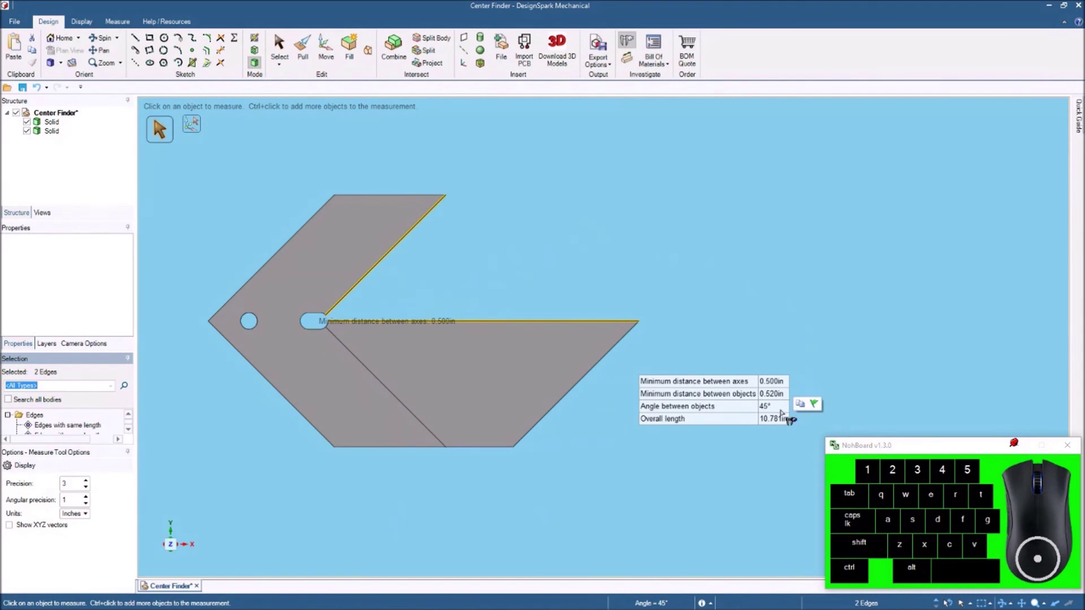
left_click(558, 276)
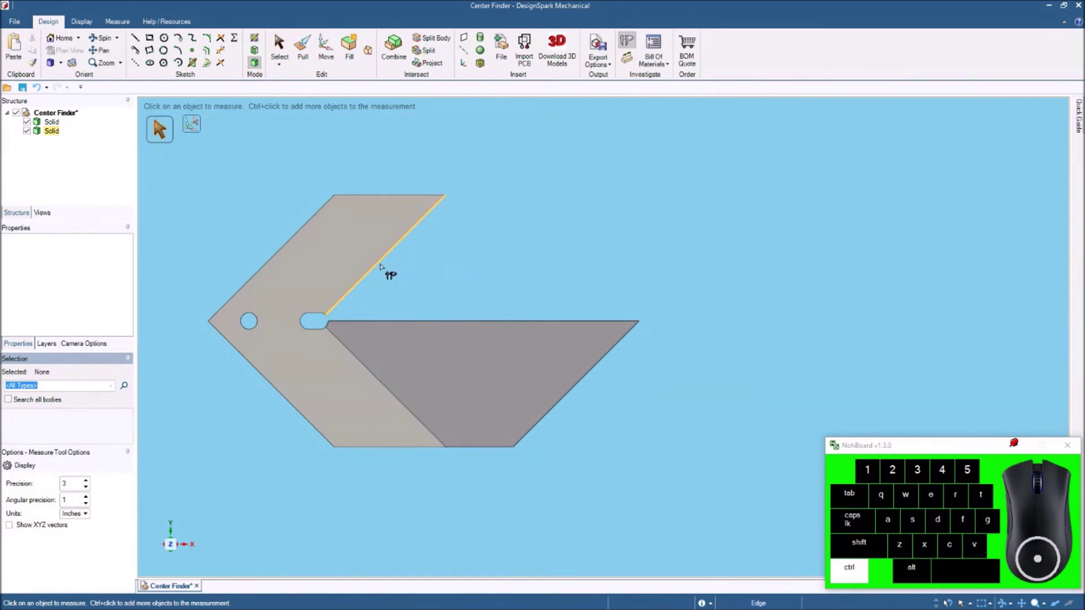
left_click(386, 274)
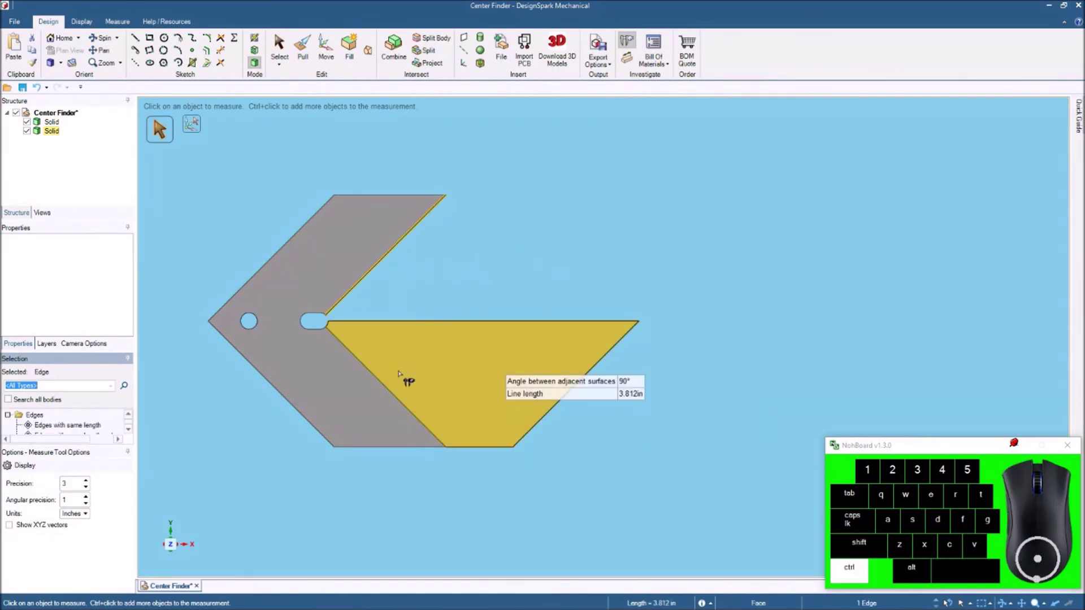
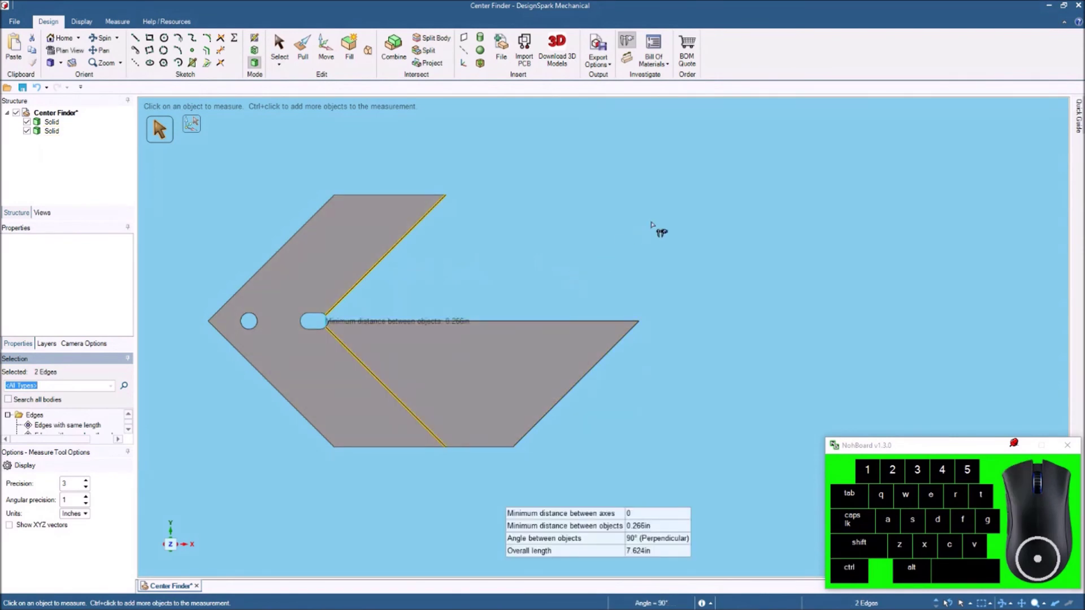
left_click(633, 228)
scroll("up", 3)
scroll("up", 3)
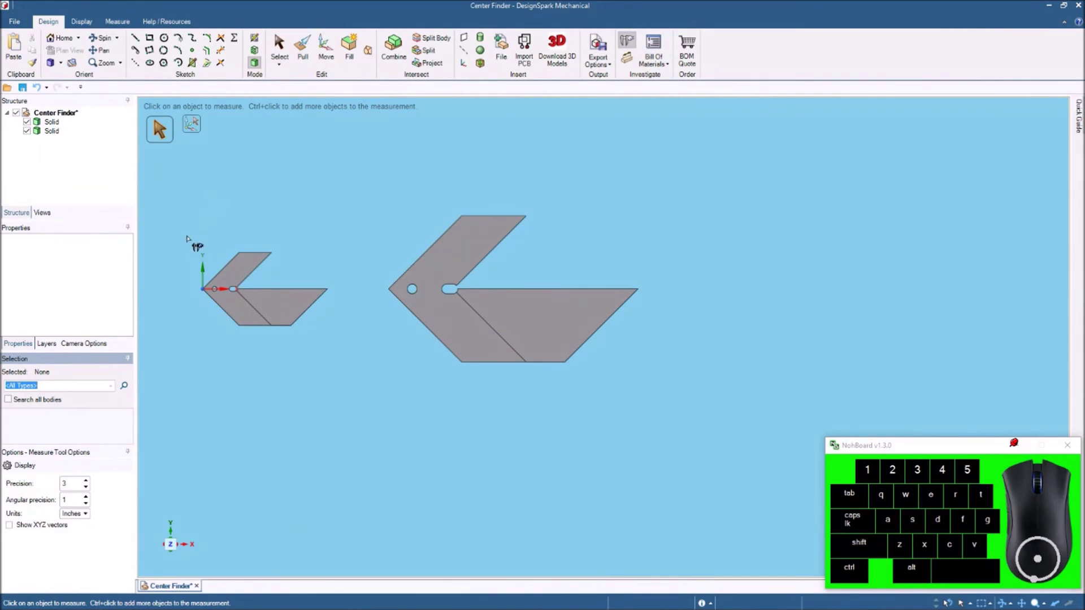
scroll("up", 3)
scroll("up", 3)
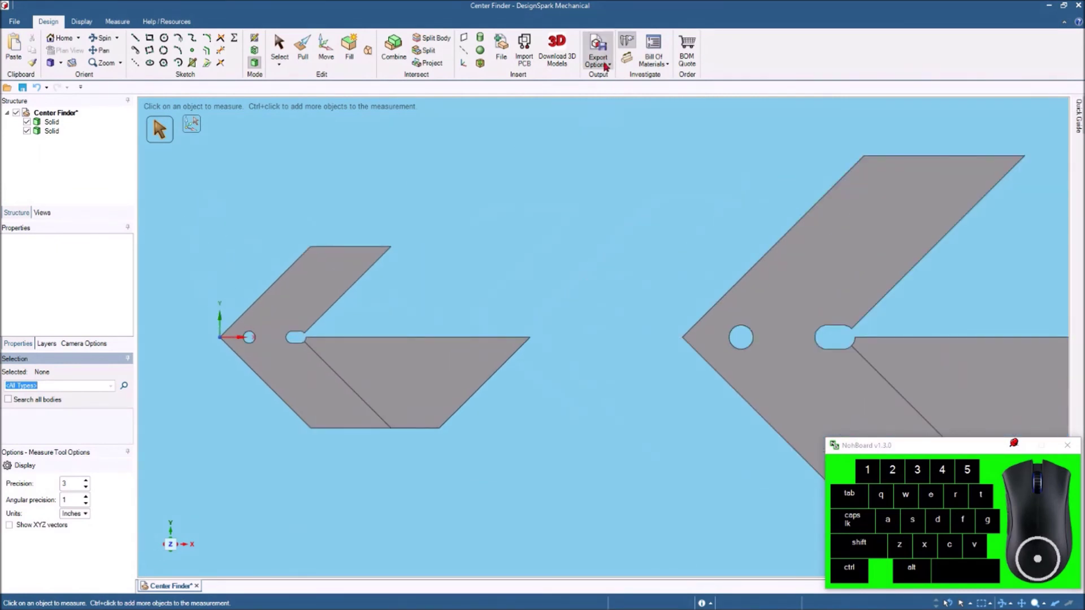
left_click(225, 349)
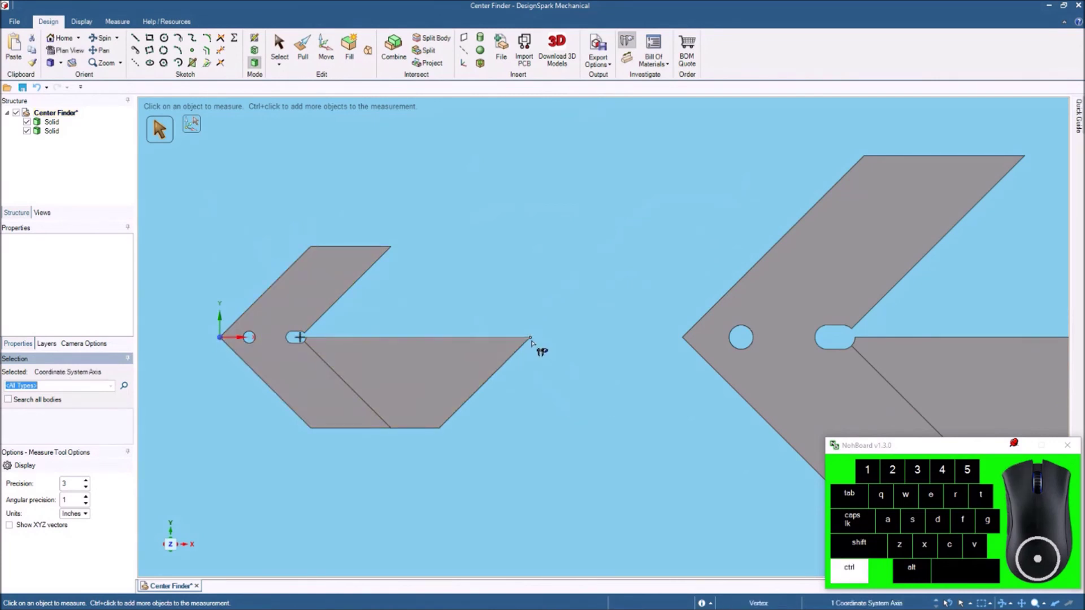
left_click(538, 351)
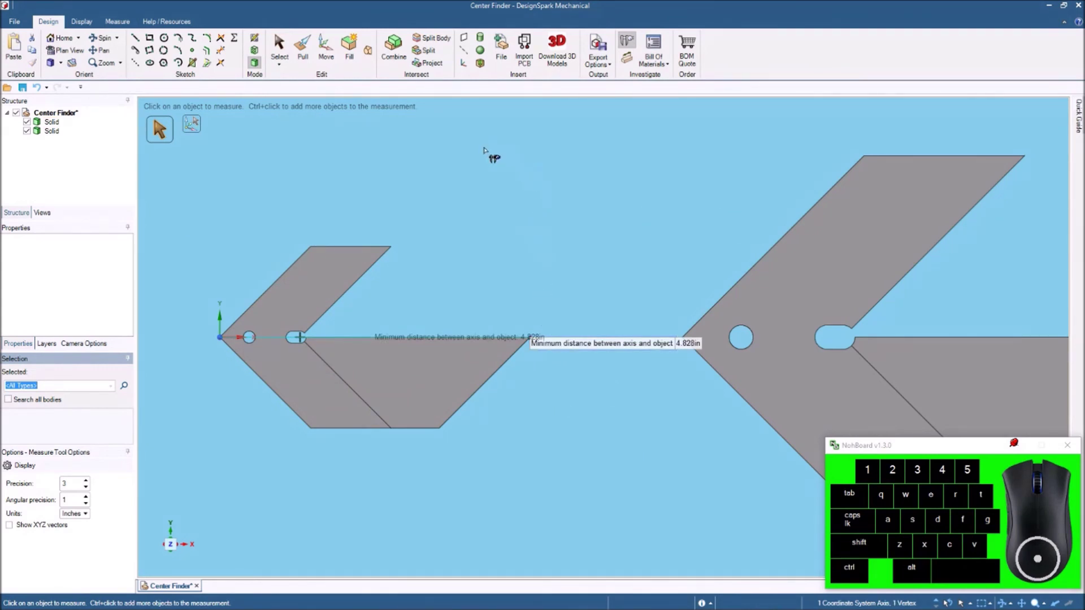
scroll("down", 3)
scroll("up", 3)
left_click(550, 186)
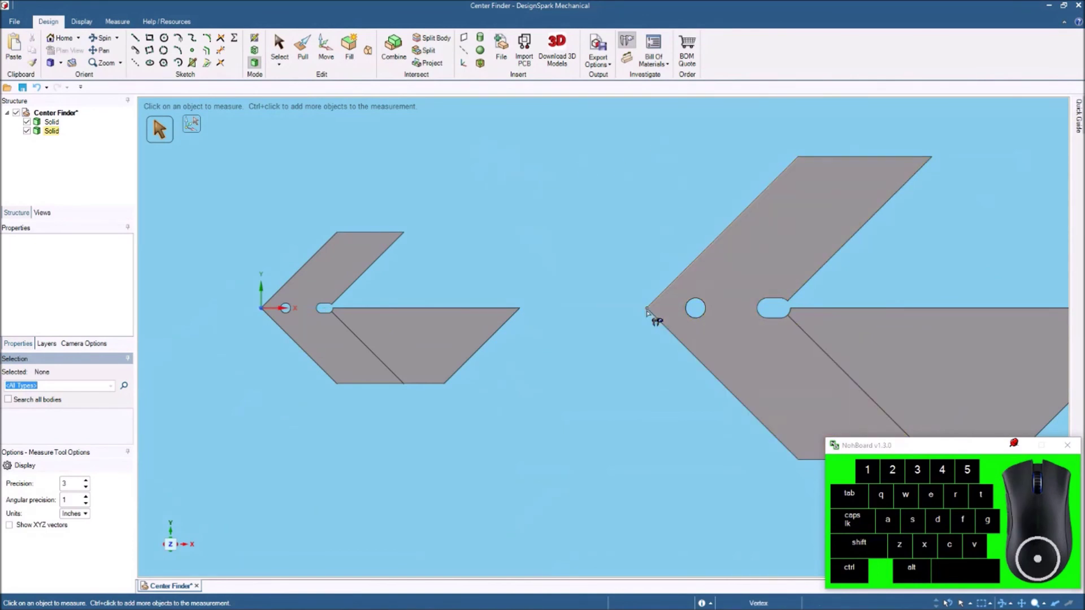
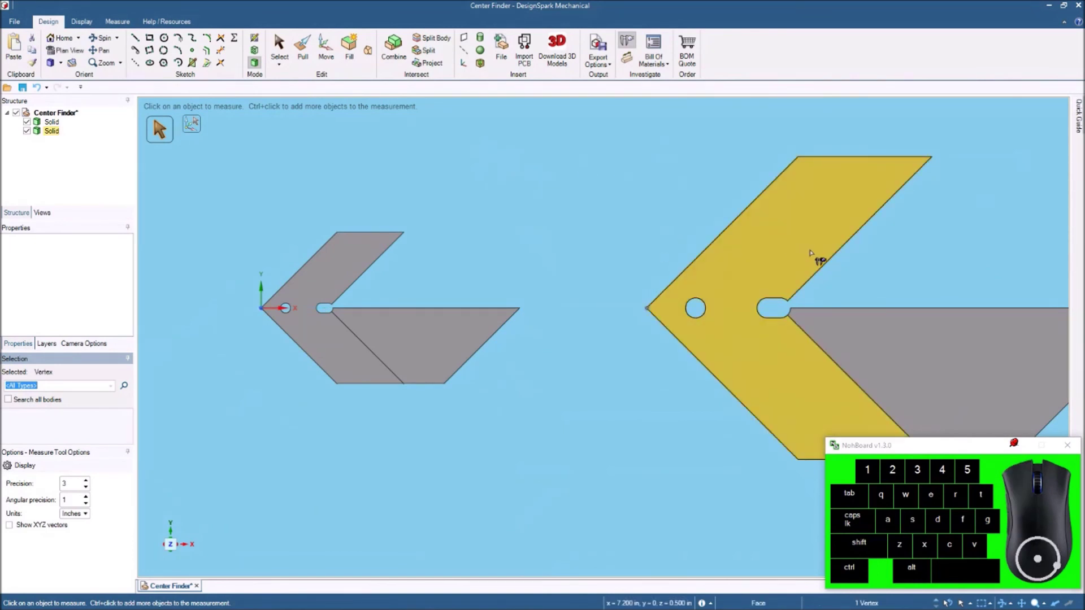
scroll("up", 3)
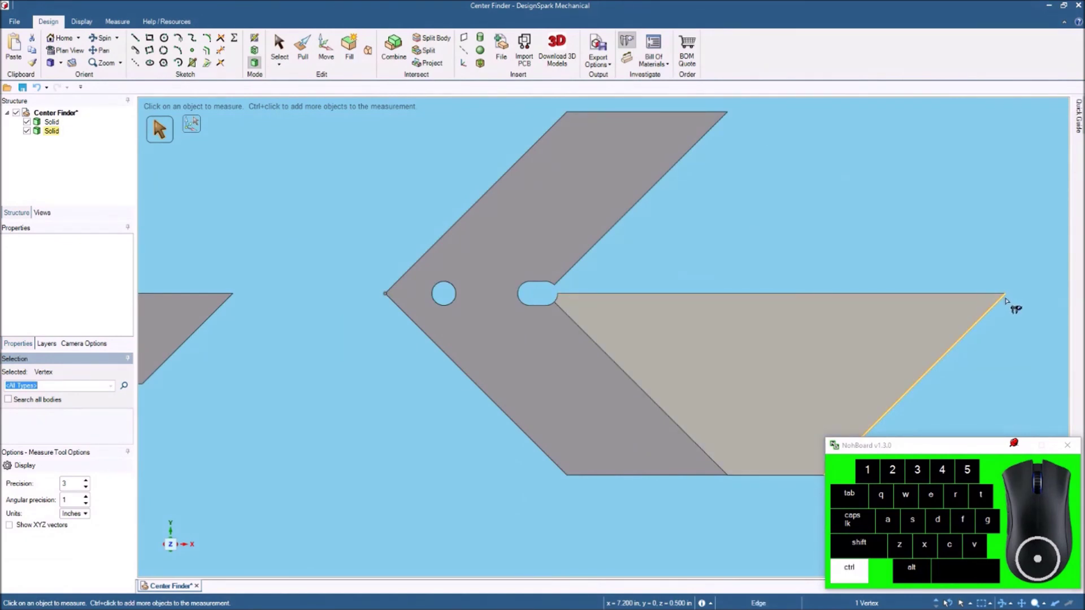
left_click(1012, 307)
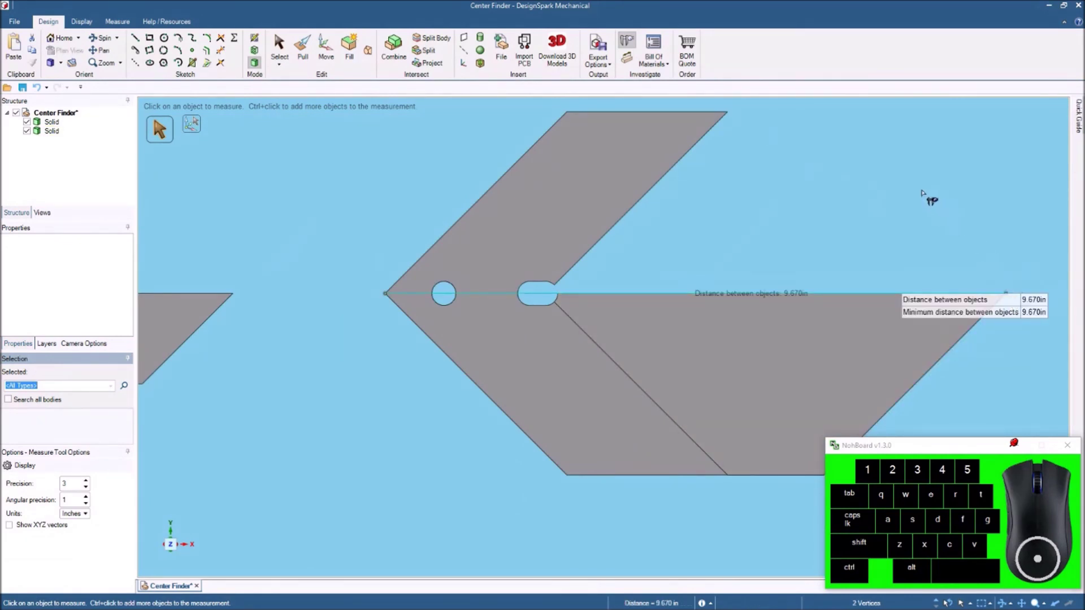
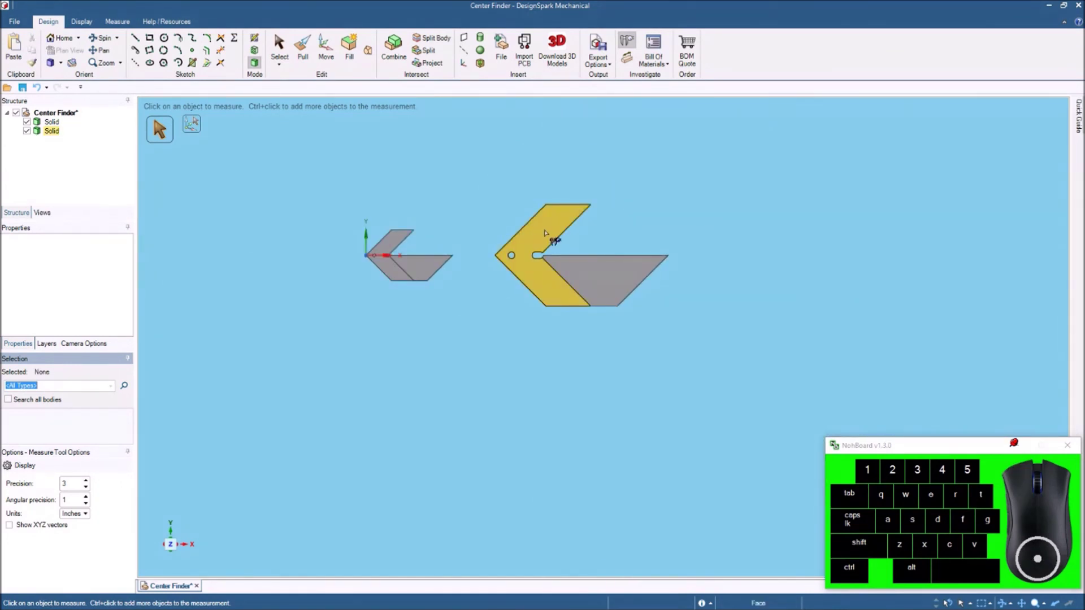
scroll("up", 3)
scroll("up", 3)
scroll("down", 3)
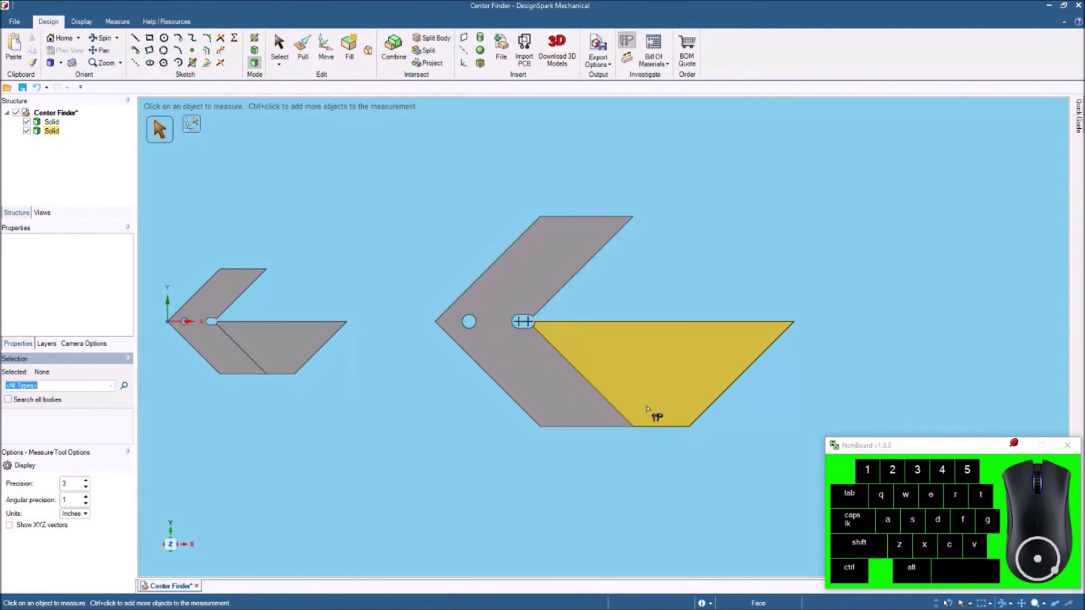
left_click(410, 190)
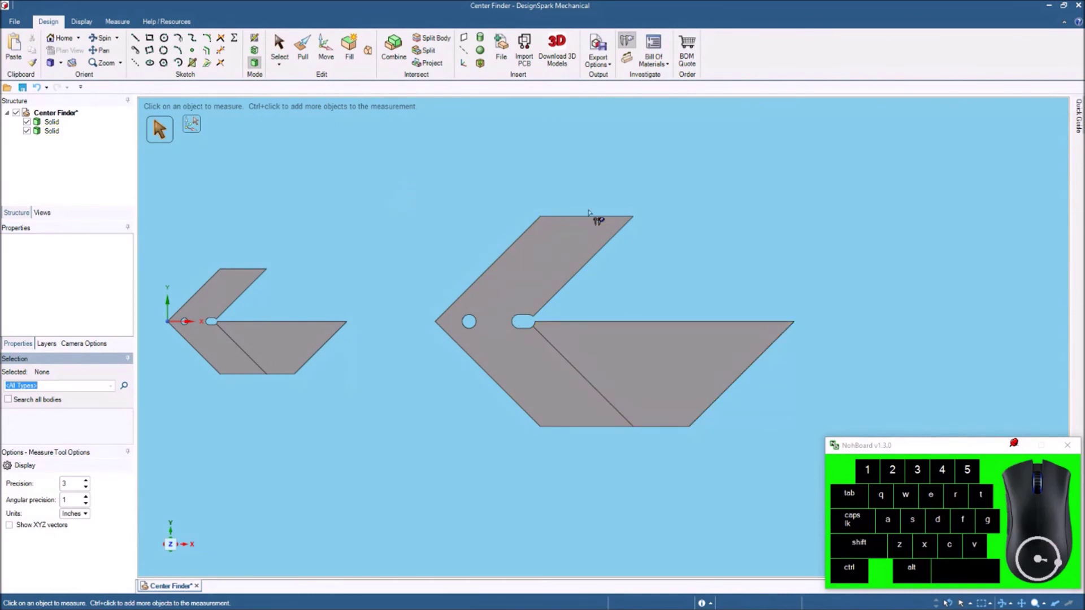